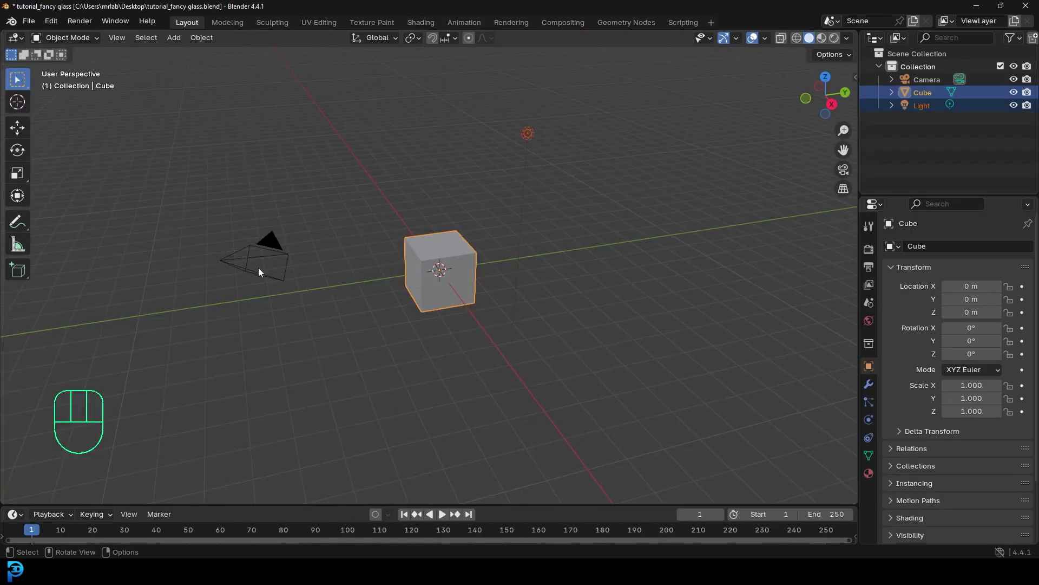
# - Clear the default cube, camera and light from the scene
pyautogui.moveTo(210, 266); pyautogui.dragTo(650, 101)
pyautogui.moveTo(578, 162); pyautogui.dragTo(648, 194)
pyautogui.press('Delete')
pyautogui.moveTo(634, 240); pyautogui.dragTo(585, 199)
# - Add a cylinder, stretch it taller along Z and cut horizontal edge rings around its side
pyautogui.press('shift+a')
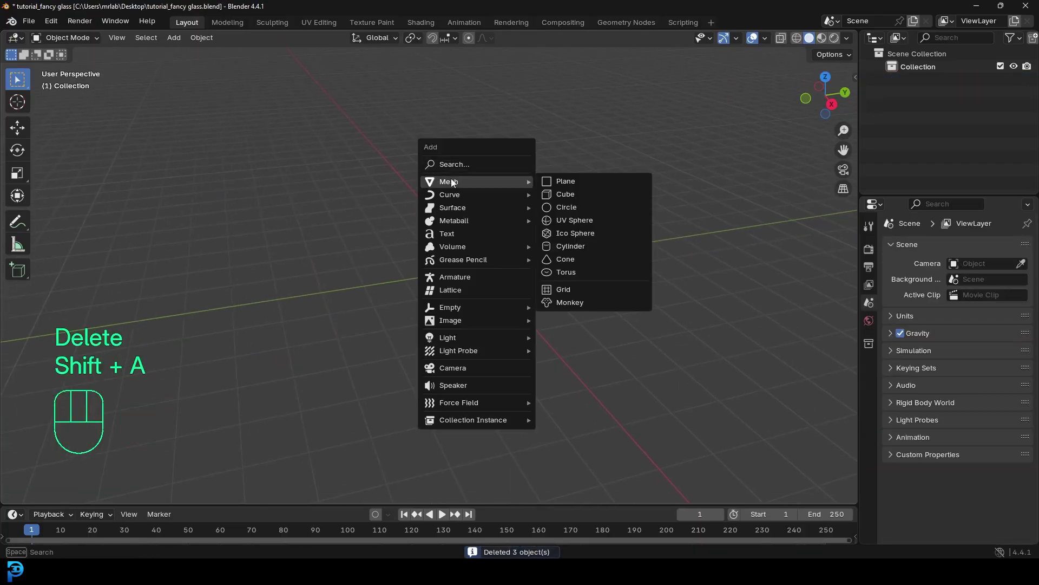
pyautogui.moveTo(486, 278); pyautogui.dragTo(494, 253)
pyautogui.press('Tab')
pyautogui.moveTo(587, 277); pyautogui.dragTo(566, 275)
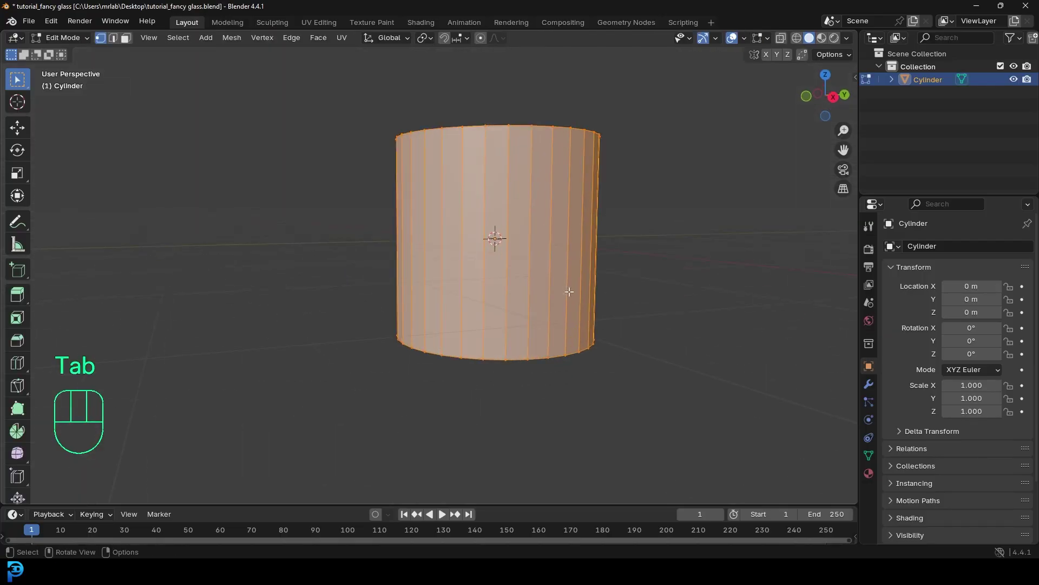
pyautogui.press('s')
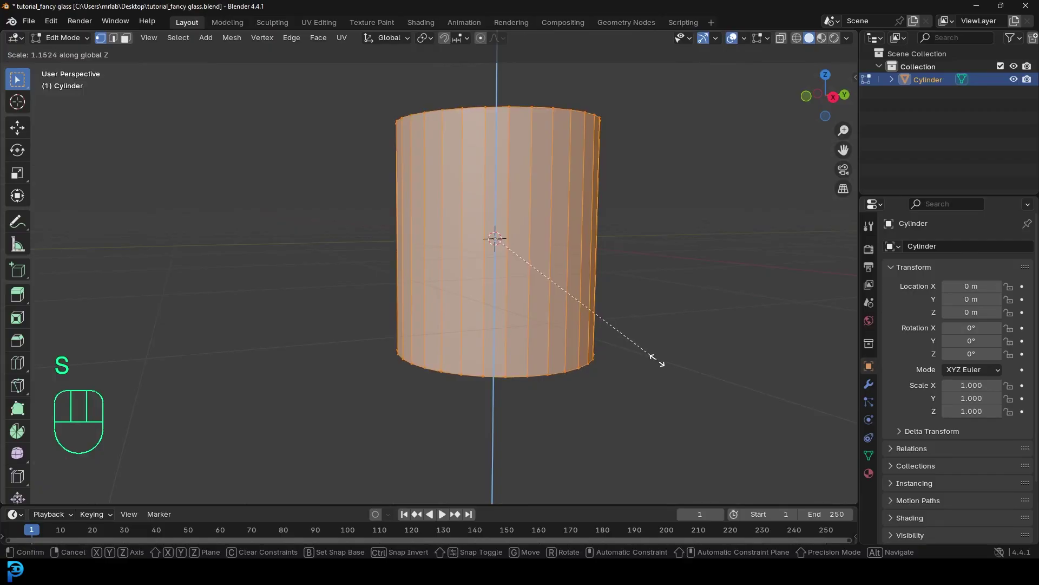
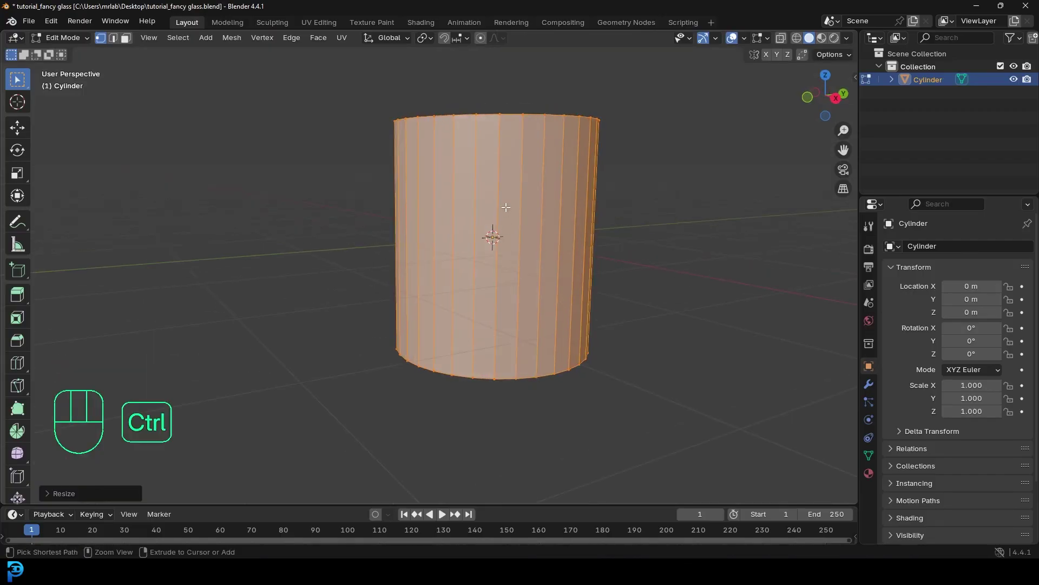
pyautogui.press('ctrl+r')
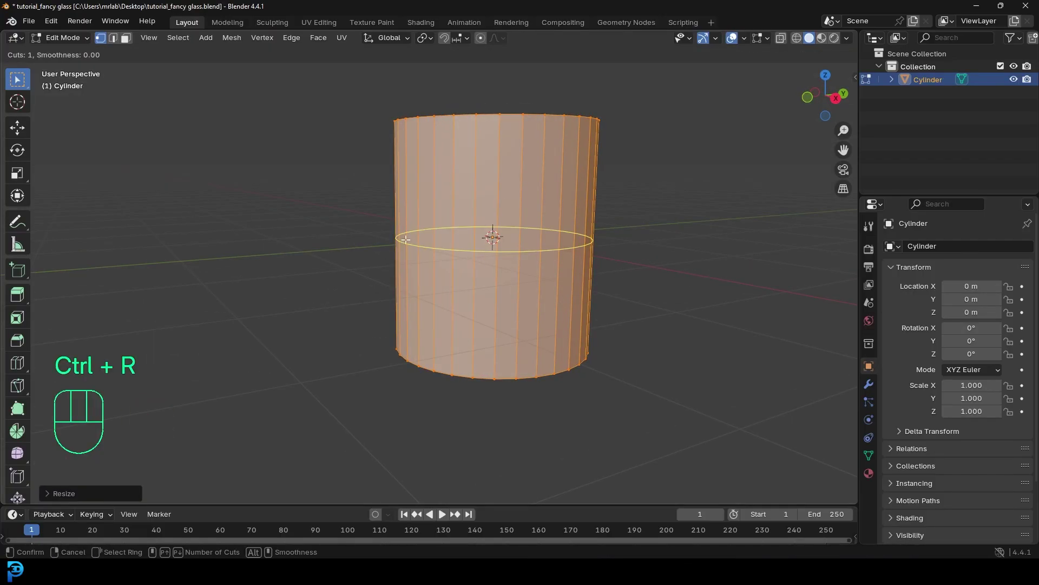
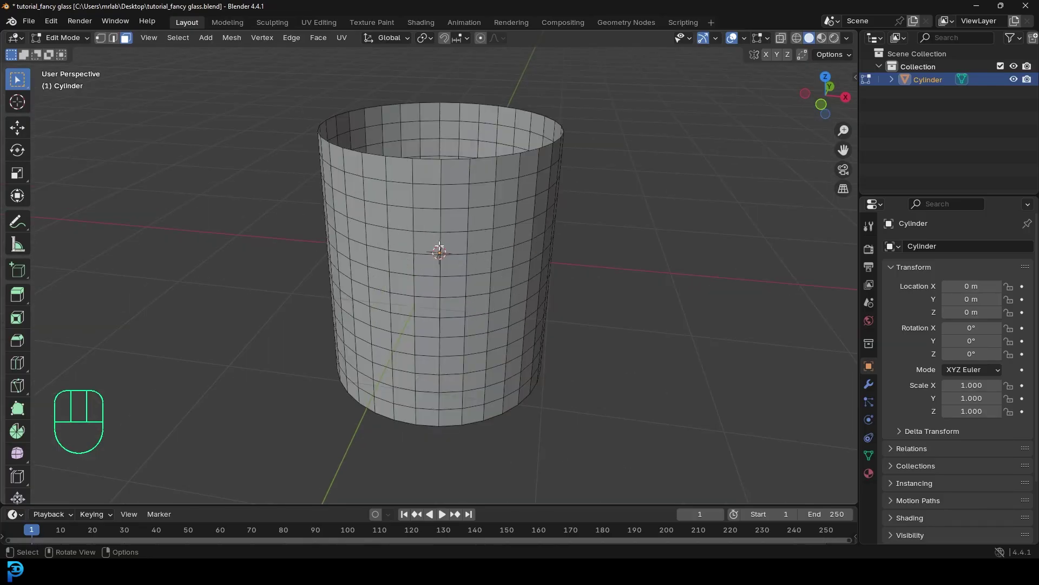
# - Poke every face of the cylinder into triangles around a centre vertex
pyautogui.moveTo(430, 249); pyautogui.dragTo(445, 249)
pyautogui.press('a')
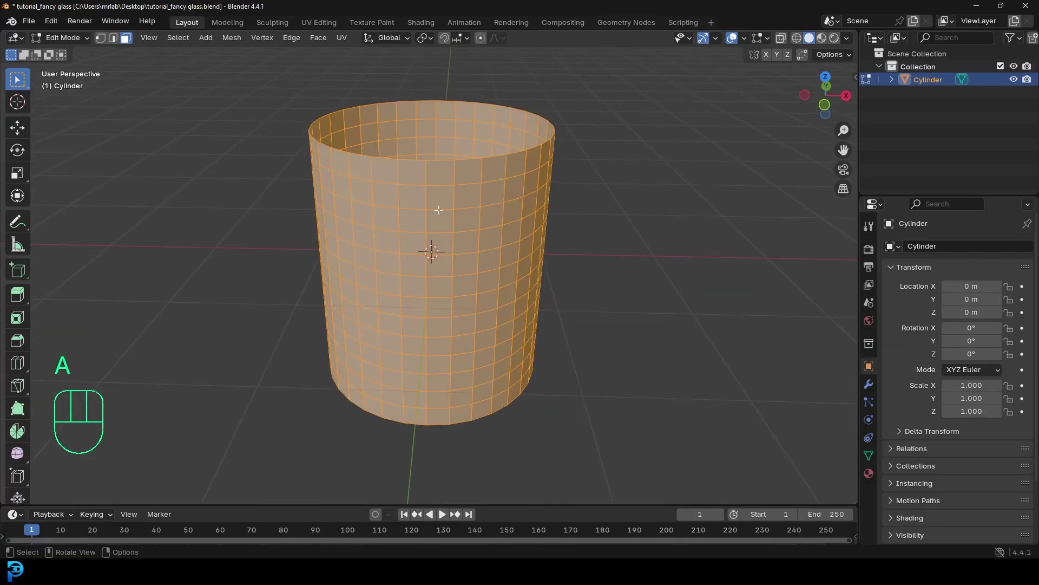
pyautogui.press('F3')
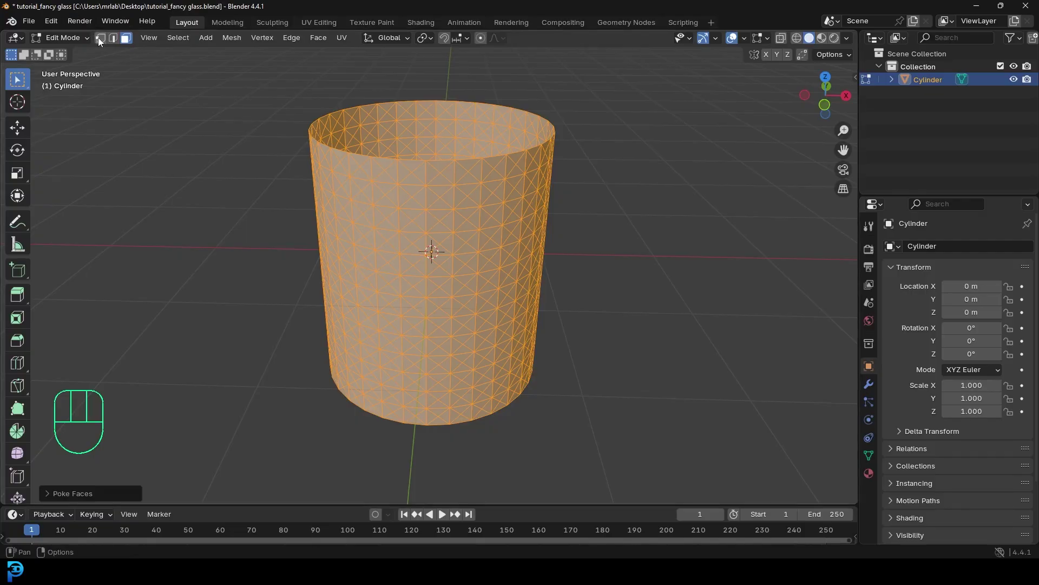
pyautogui.click(102, 43)
# - Select one face-centre vertex and grow the selection to all similar centre vertices
pyautogui.click(411, 240)
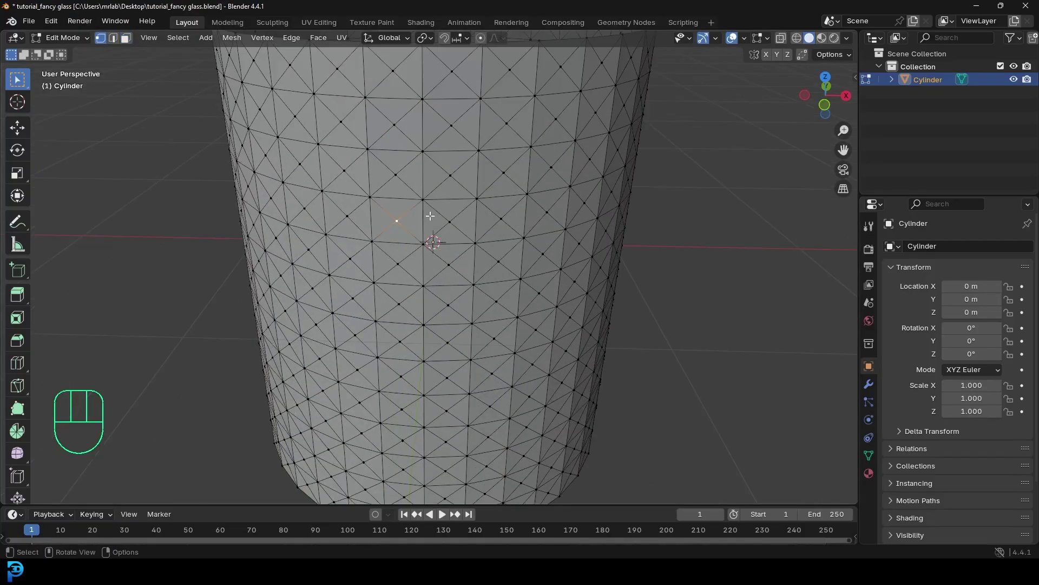
pyautogui.moveTo(409, 208); pyautogui.dragTo(411, 216)
pyautogui.click(355, 159)
pyautogui.press('g')
pyautogui.middleClick(402, 206)
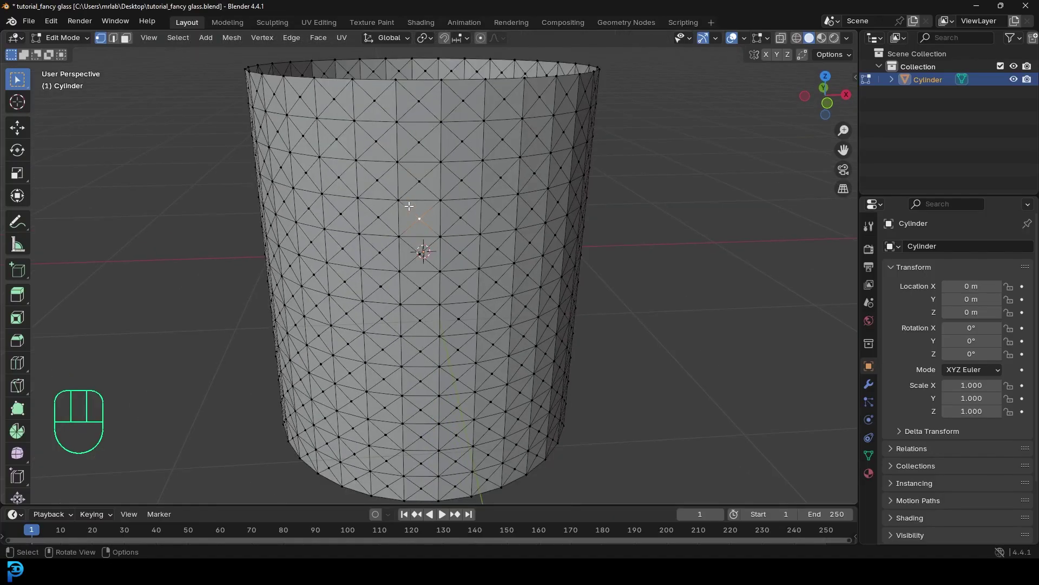
pyautogui.press('shift+g')
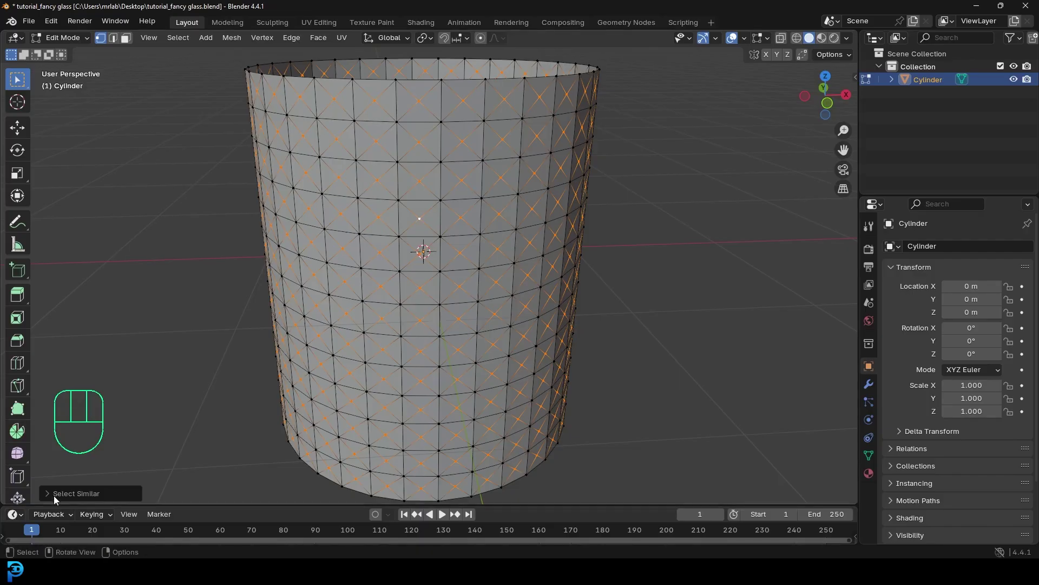
pyautogui.click(52, 501)
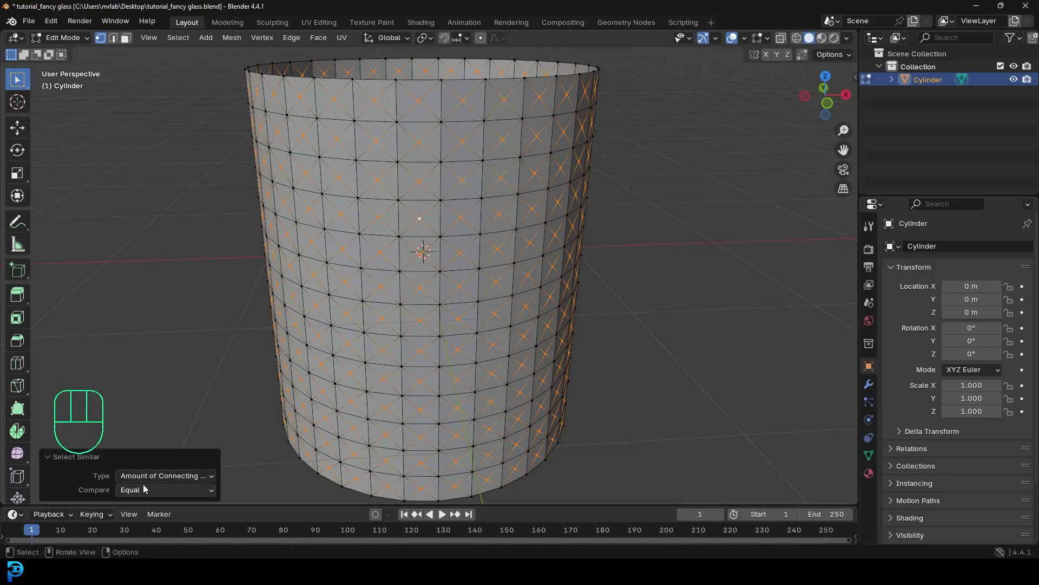
pyautogui.moveTo(138, 495); pyautogui.dragTo(52, 484)
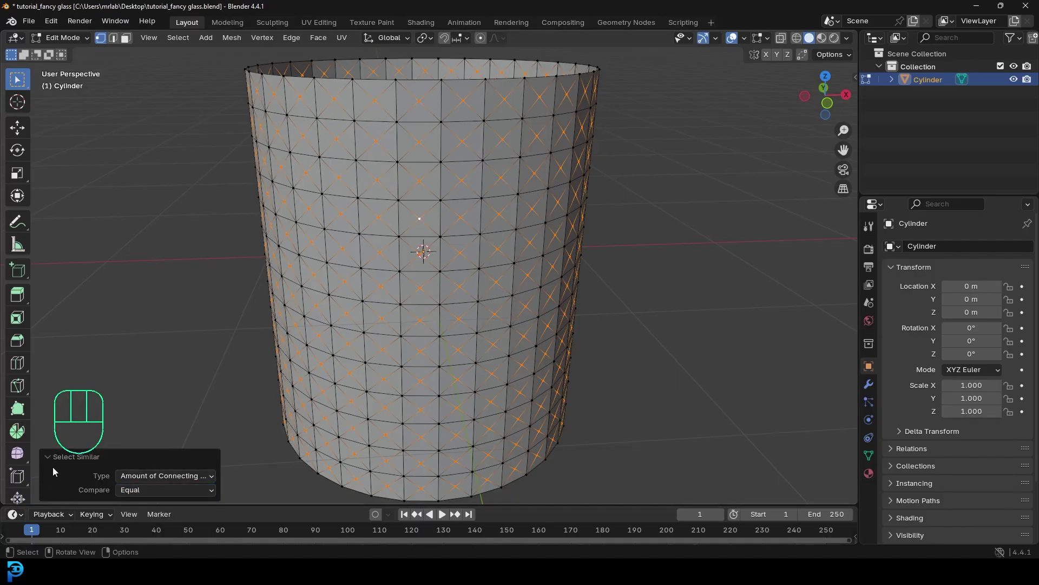
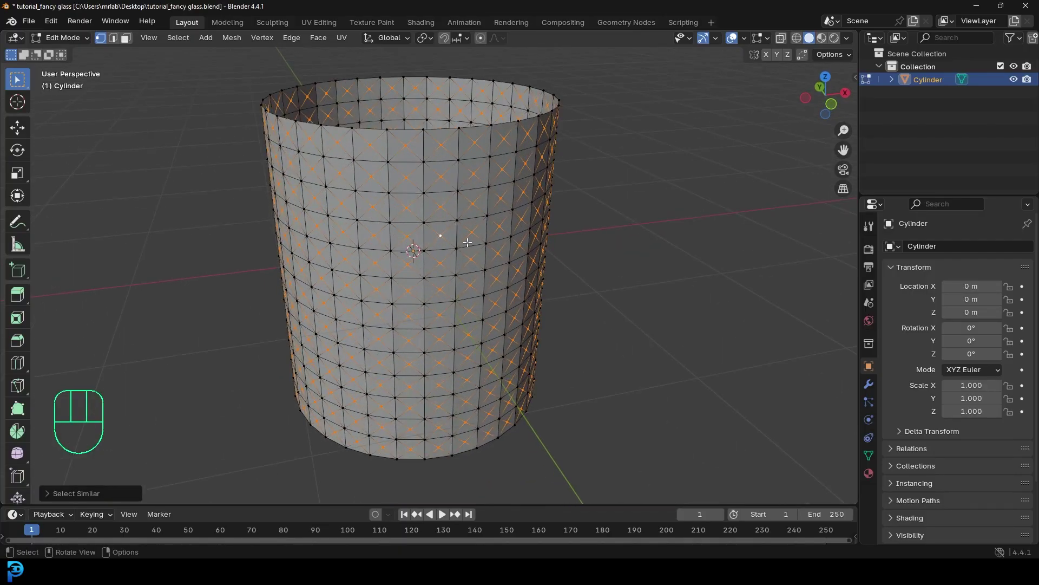
# - Shrink/fatten the centre vertices slightly outward into shallow pyramid studs and return to Object Mode
pyautogui.press('alt+s')
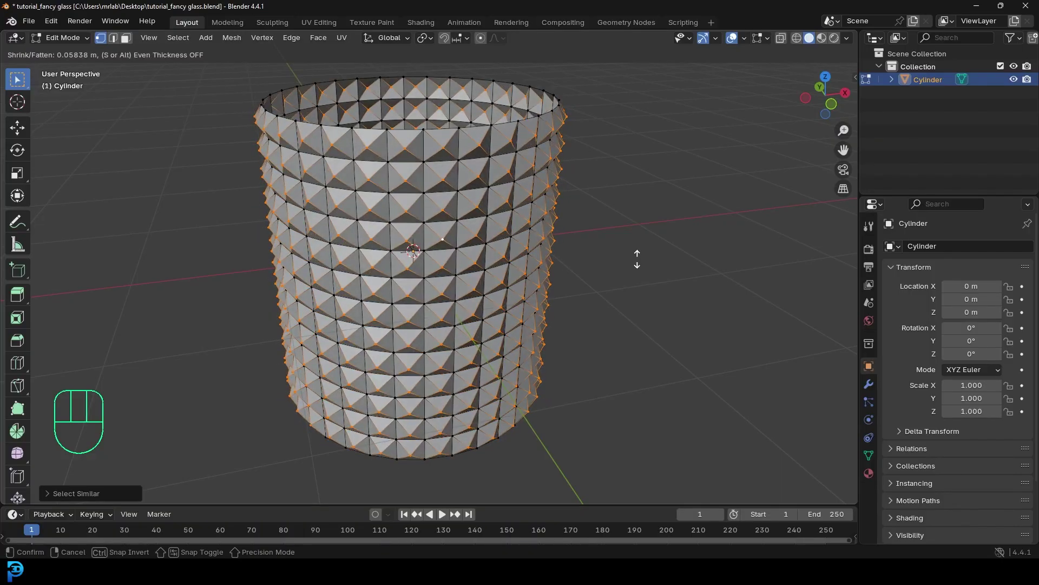
pyautogui.moveTo(548, 271); pyautogui.dragTo(558, 282)
pyautogui.press('alt+s')
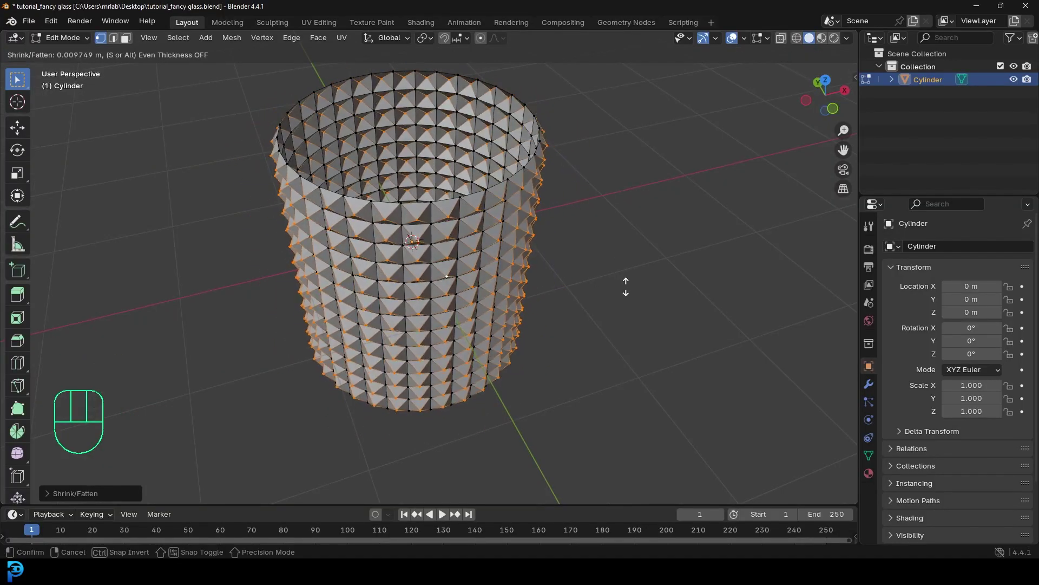
pyautogui.moveTo(478, 312); pyautogui.dragTo(496, 286)
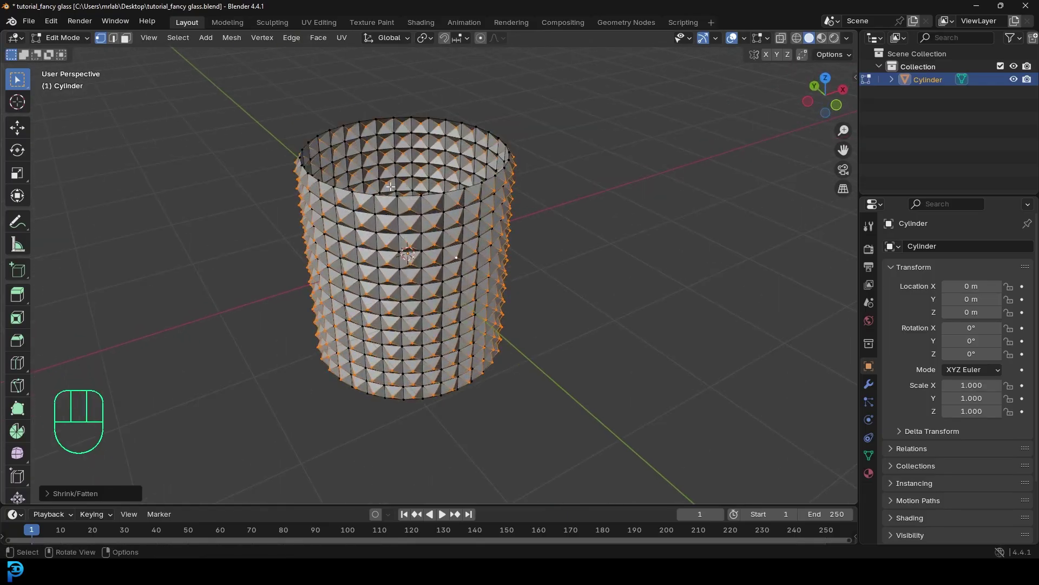
pyautogui.moveTo(392, 183); pyautogui.dragTo(403, 201)
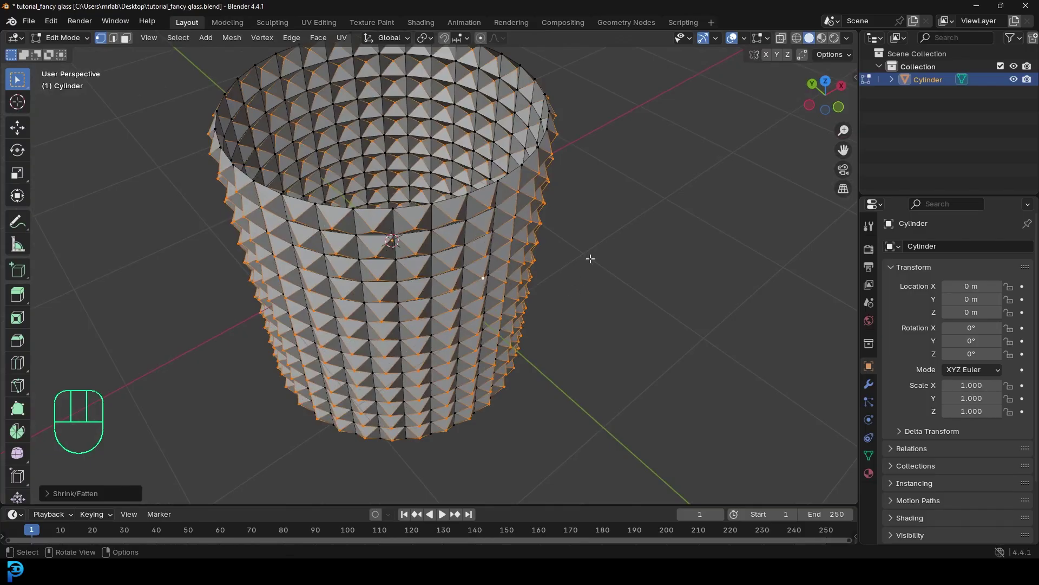
pyautogui.press('Tab')
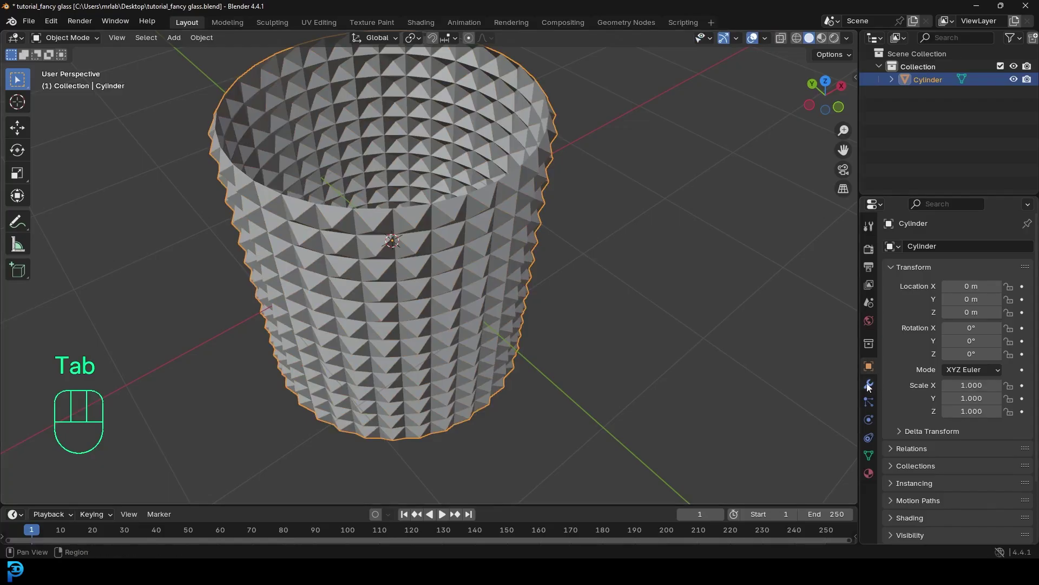
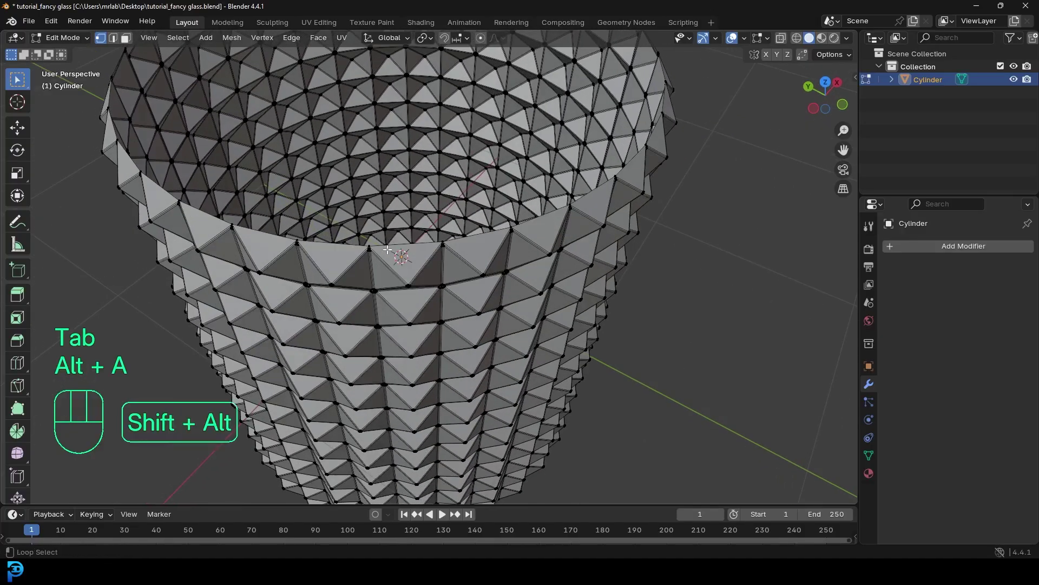
# - Extrude the top edge loop, scale it inward into a flat rim and lower it slightly into the opening
pyautogui.click(389, 243)
pyautogui.moveTo(481, 275); pyautogui.dragTo(584, 301)
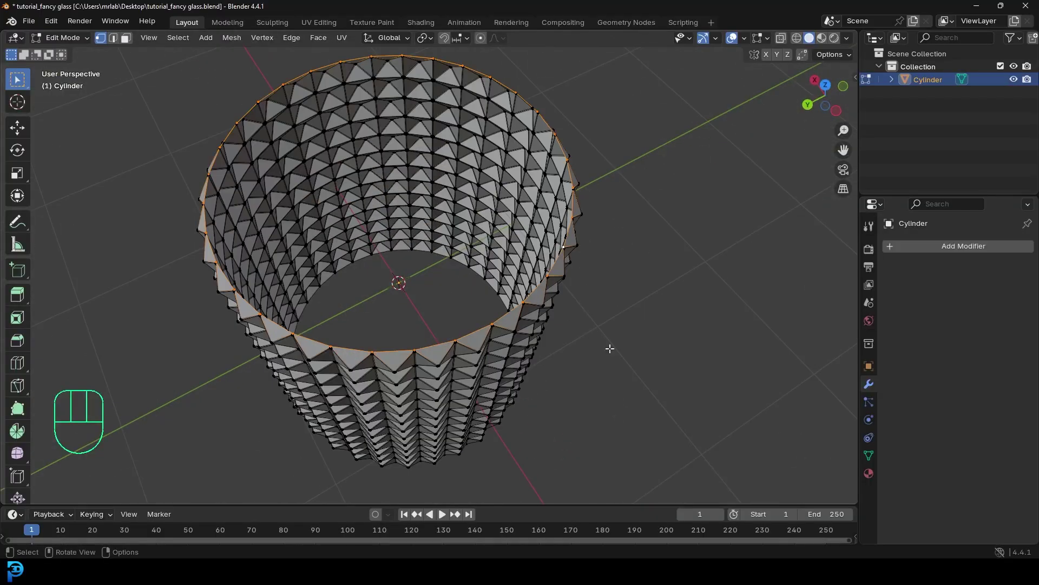
pyautogui.press('e')
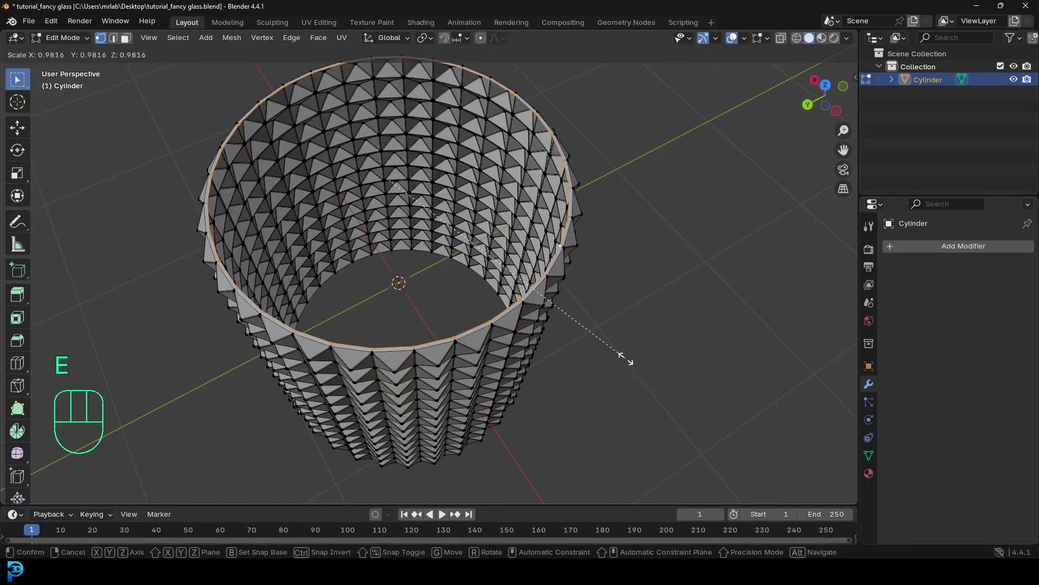
pyautogui.press('e')
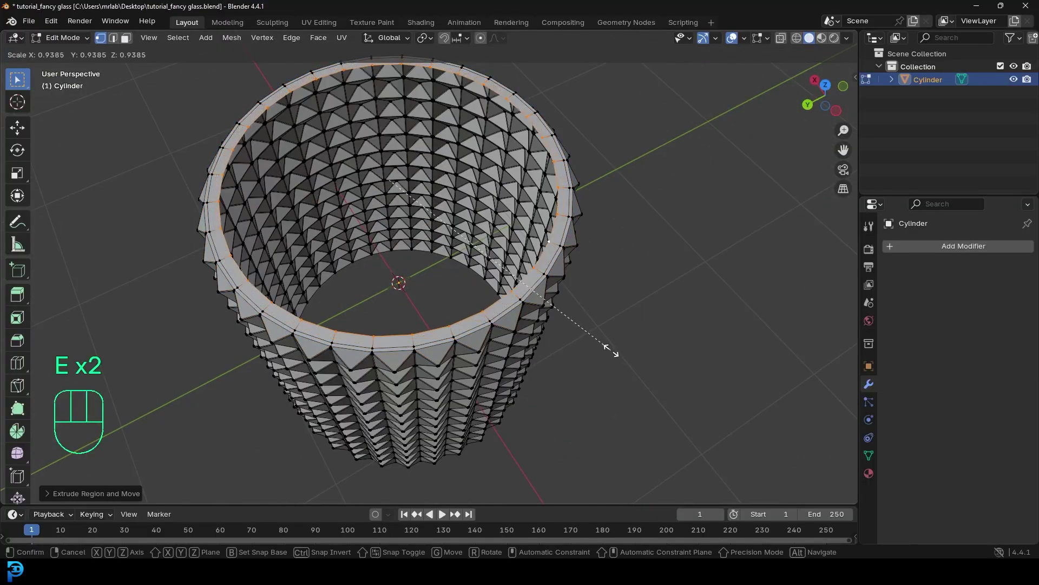
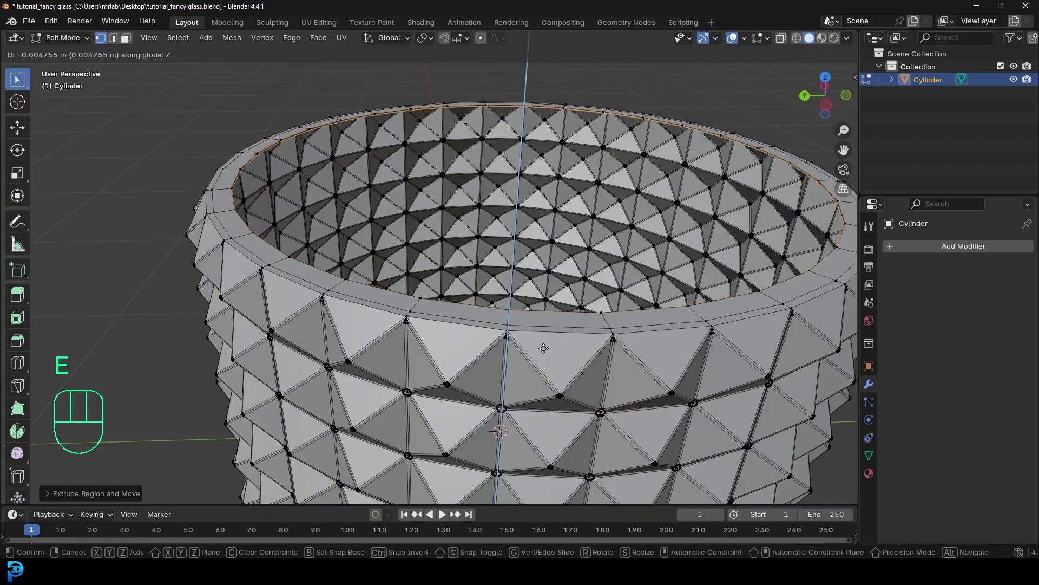
pyautogui.press('e')
pyautogui.moveTo(573, 144); pyautogui.dragTo(602, 184)
# - Switch to front view and bring up the viewport shading choices
pyautogui.press('KP_1')
pyautogui.moveTo(528, 242); pyautogui.dragTo(639, 152)
pyautogui.press('z')
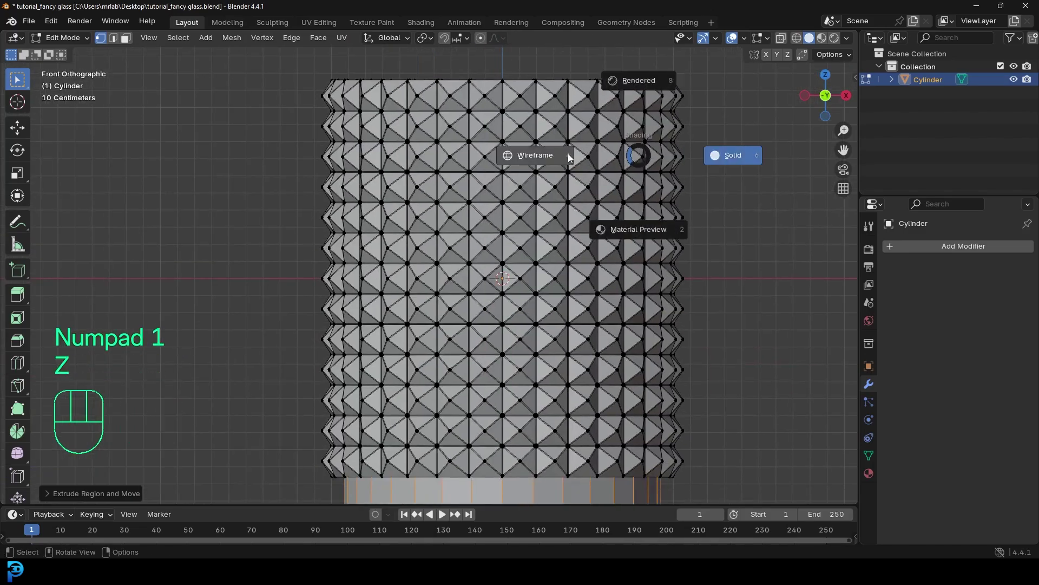
# - In wireframe, extrude and shrink the bottom edge ring inward in stages to shape the inner base
pyautogui.moveTo(542, 338); pyautogui.dragTo(561, 272)
pyautogui.press('g')
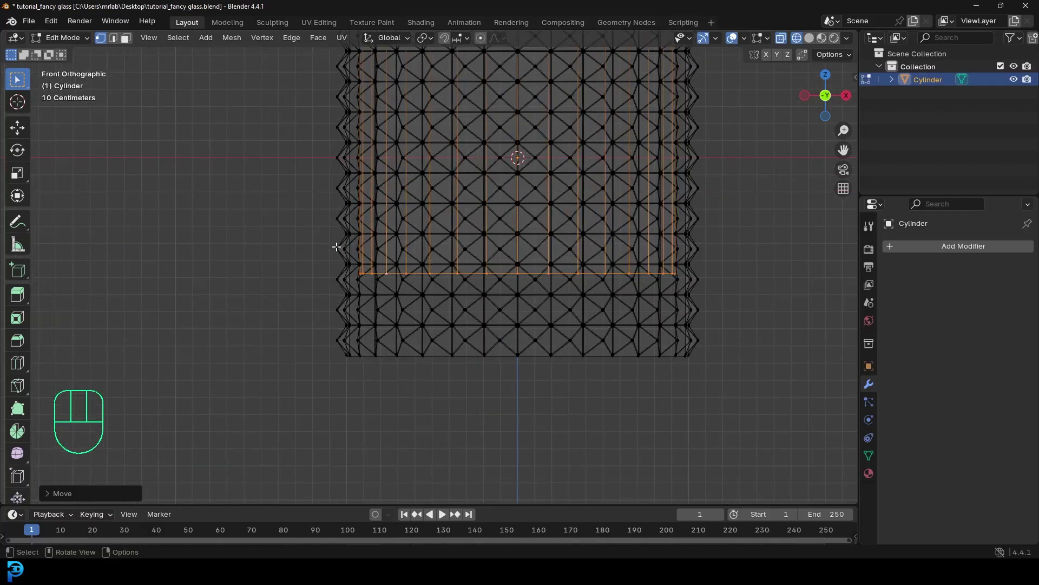
pyautogui.click(336, 283)
pyautogui.press('ctrl+z')
pyautogui.moveTo(509, 194); pyautogui.dragTo(499, 267)
pyautogui.press('z')
pyautogui.moveTo(574, 201); pyautogui.dragTo(565, 223)
pyautogui.middleClick(549, 245)
pyautogui.press('e')
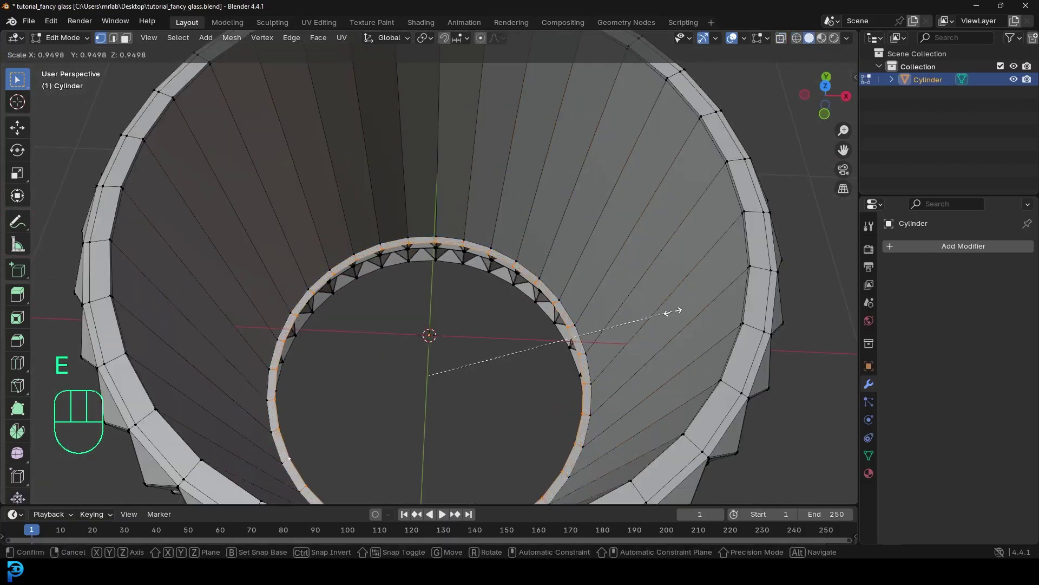
pyautogui.press('e')
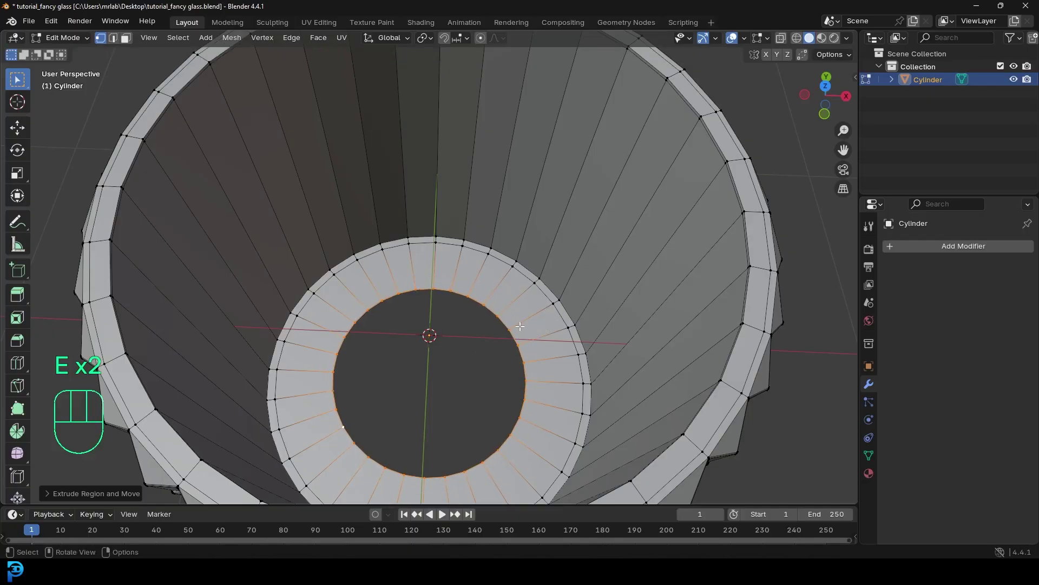
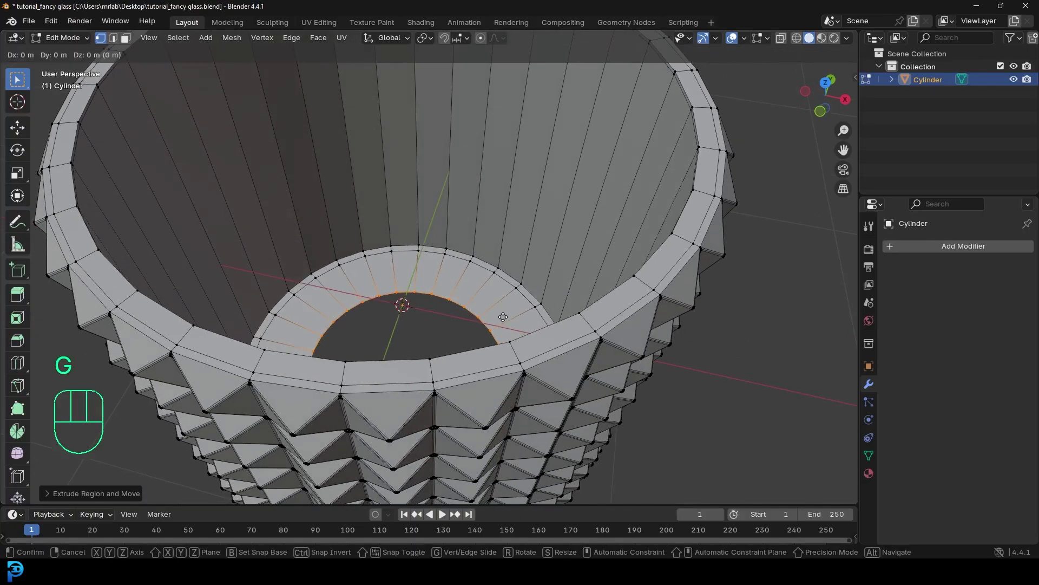
pyautogui.moveTo(485, 339); pyautogui.dragTo(491, 321)
pyautogui.moveTo(483, 304); pyautogui.dragTo(491, 311)
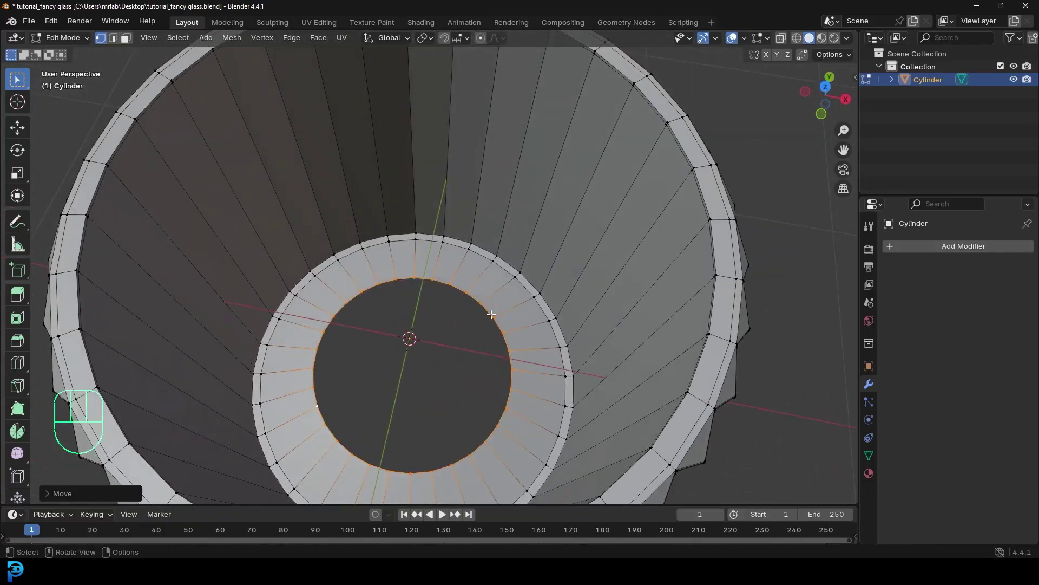
# - Grid-fill the inner bottom opening of the glass
pyautogui.press('ctrl+f')
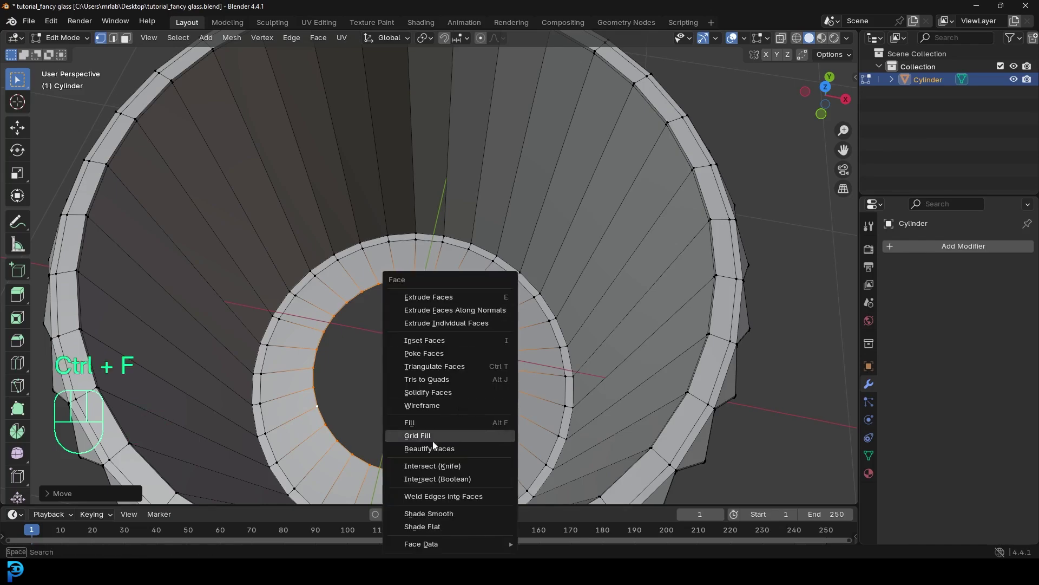
pyautogui.moveTo(449, 411); pyautogui.dragTo(449, 409)
pyautogui.moveTo(450, 182); pyautogui.dragTo(460, 220)
pyautogui.middleClick(457, 212)
# - Add rings along the inner wall, then extrude the outer bottom rim and shrink it toward the centre
pyautogui.press('ctrl+r')
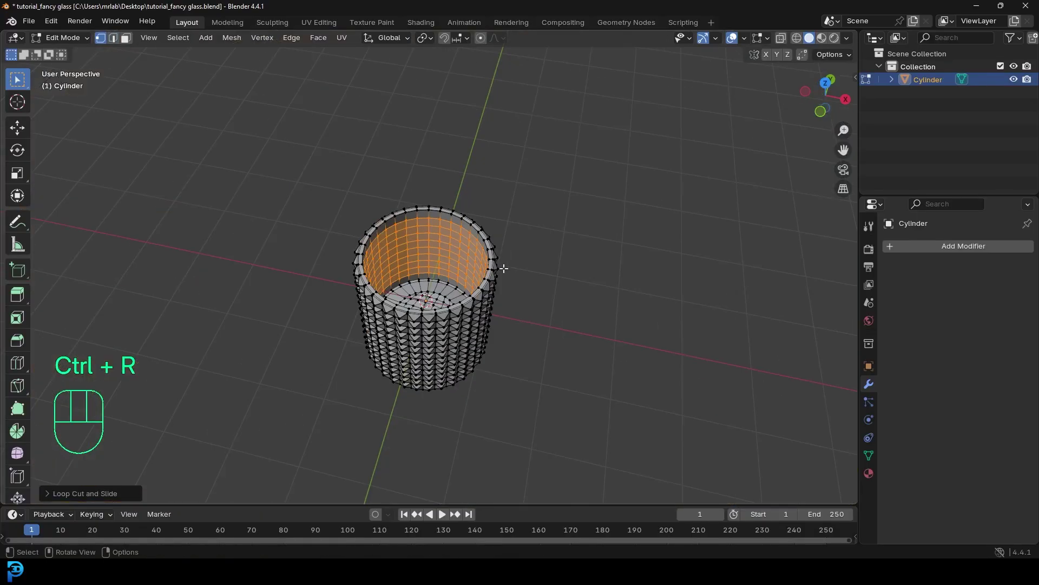
pyautogui.moveTo(487, 289); pyautogui.dragTo(531, 143)
pyautogui.press('alt+a')
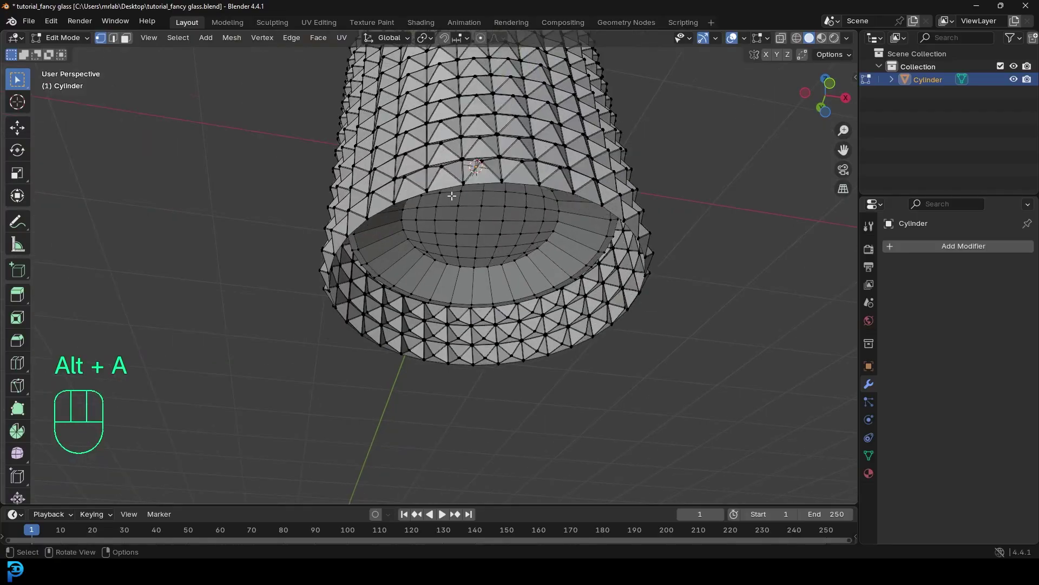
pyautogui.click(365, 187)
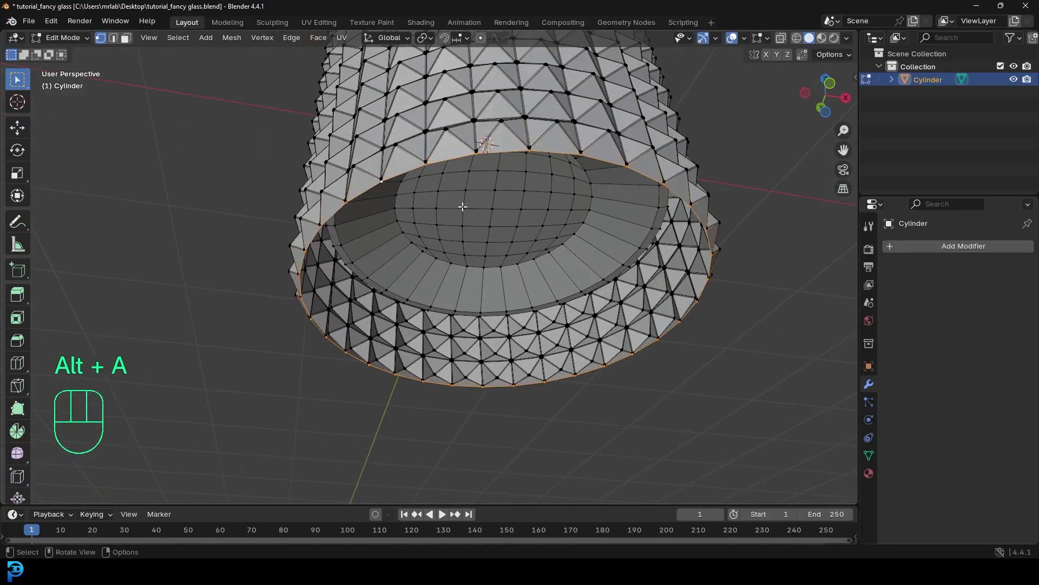
pyautogui.press('e')
pyautogui.press('e')
pyautogui.press('g')
pyautogui.press('e')
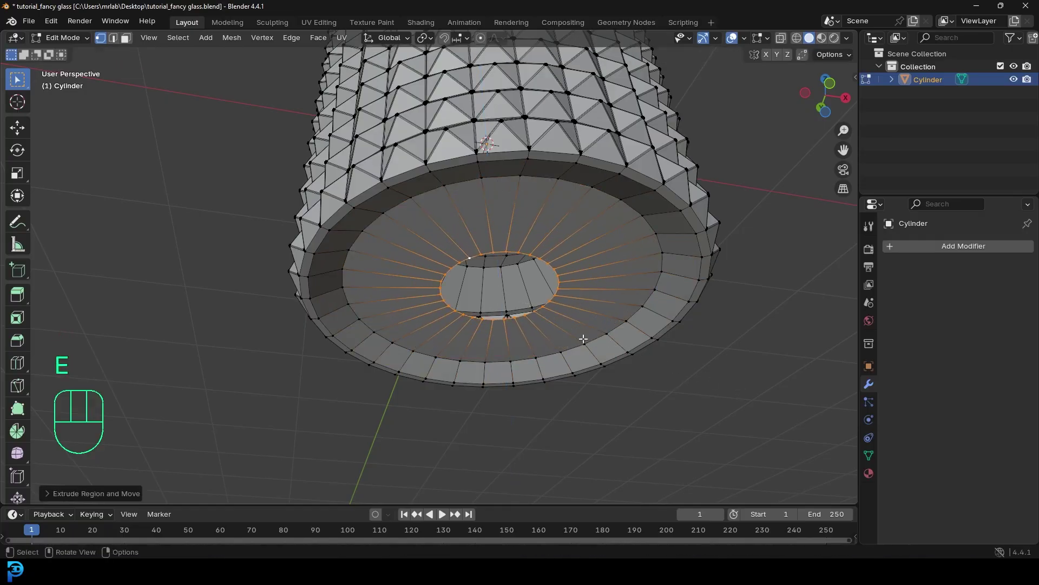
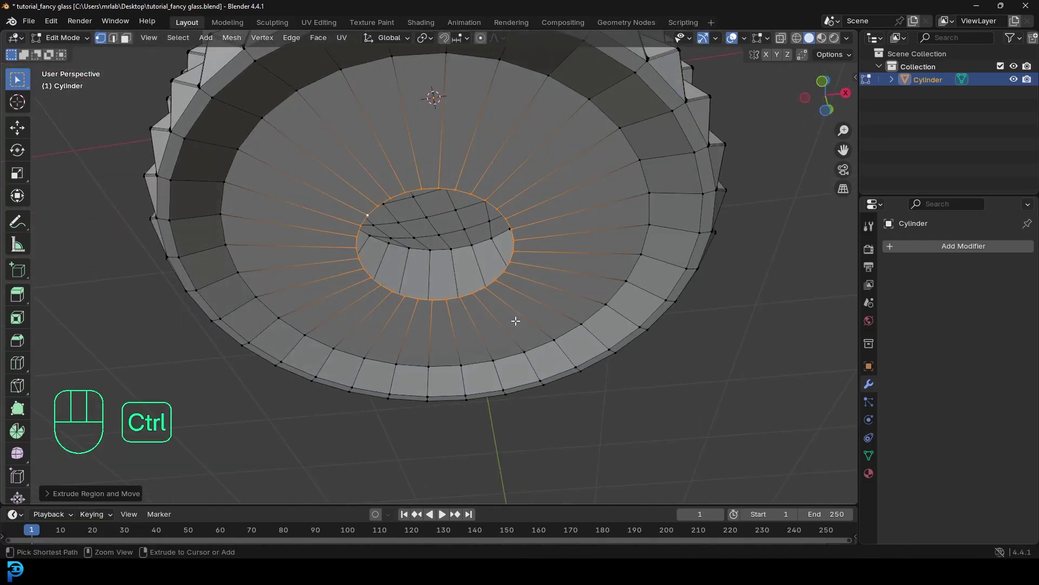
# - Grid-fill the underside opening and recalculate all mesh normals to point outward
pyautogui.press('ctrl+f')
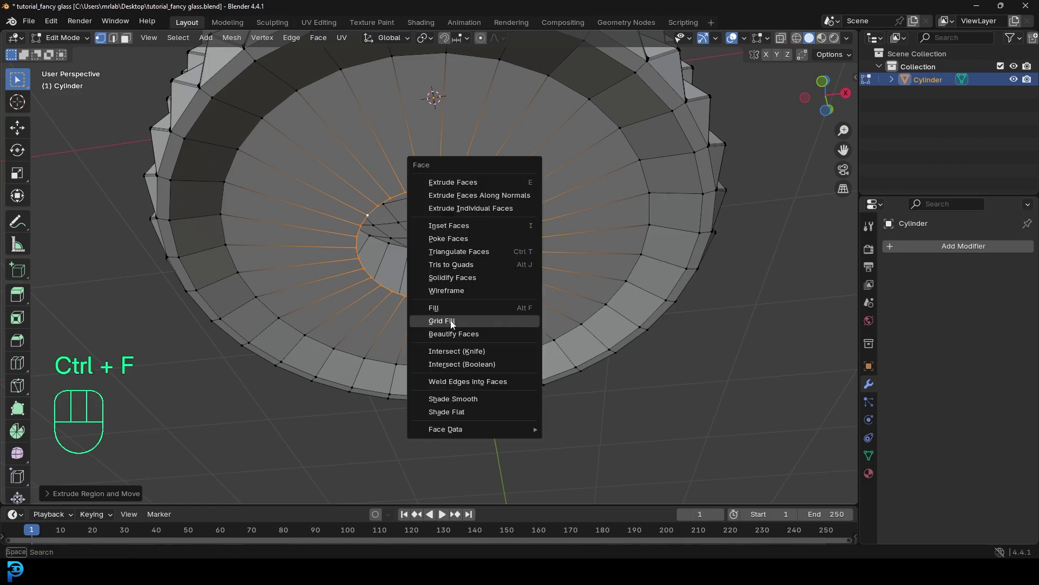
pyautogui.moveTo(530, 286); pyautogui.dragTo(562, 391)
pyautogui.press('a')
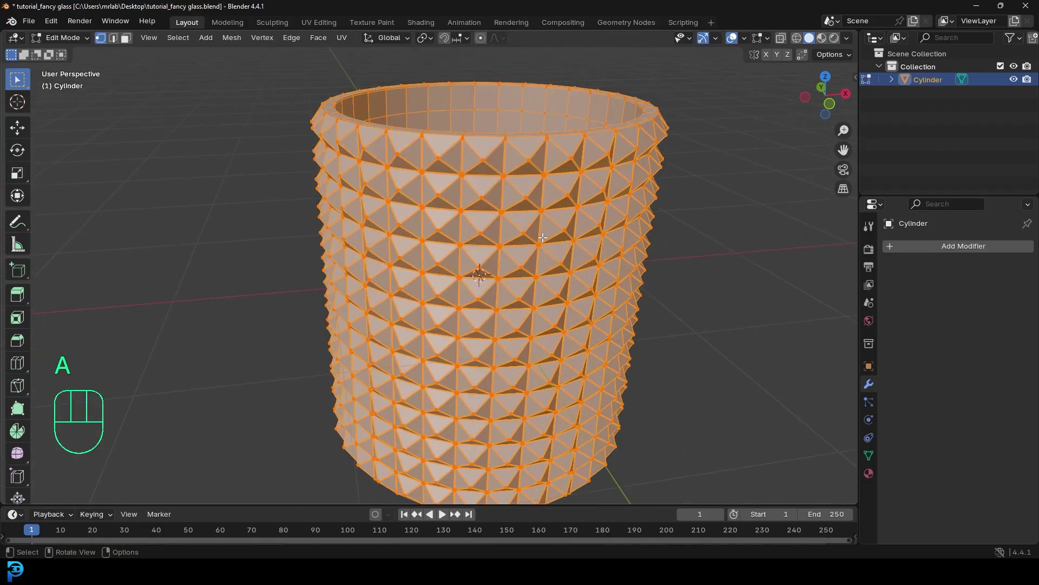
pyautogui.press('alt+n')
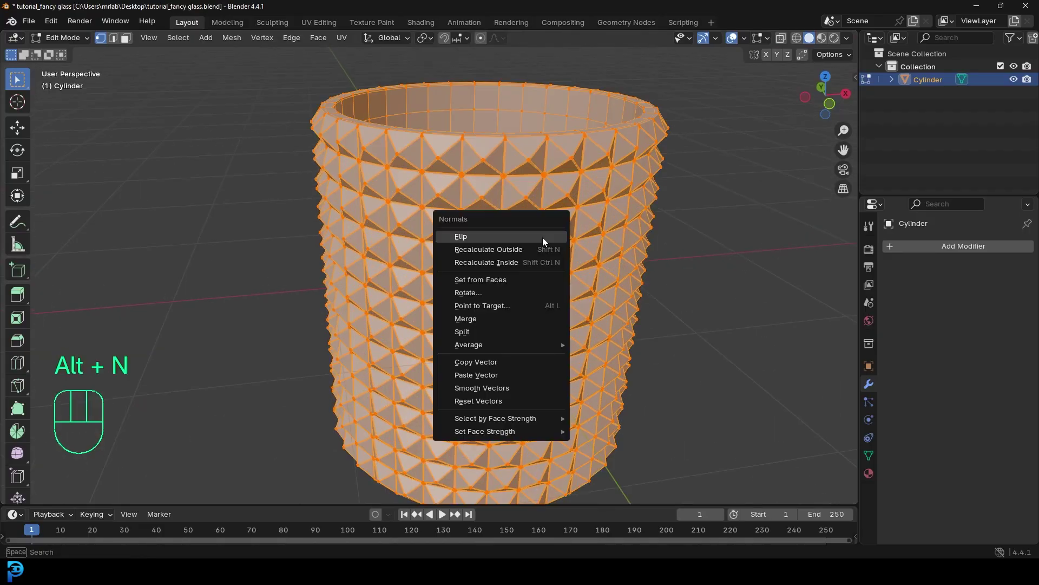
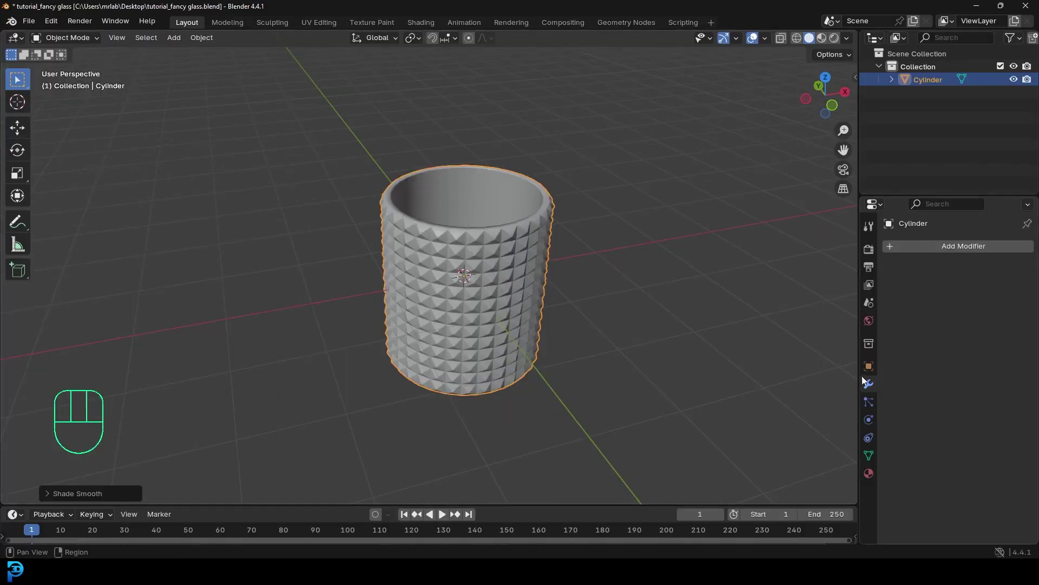
# - Add a Subdivision Surface modifier to the glass and raise it in front view
pyautogui.moveTo(960, 250); pyautogui.dragTo(802, 273)
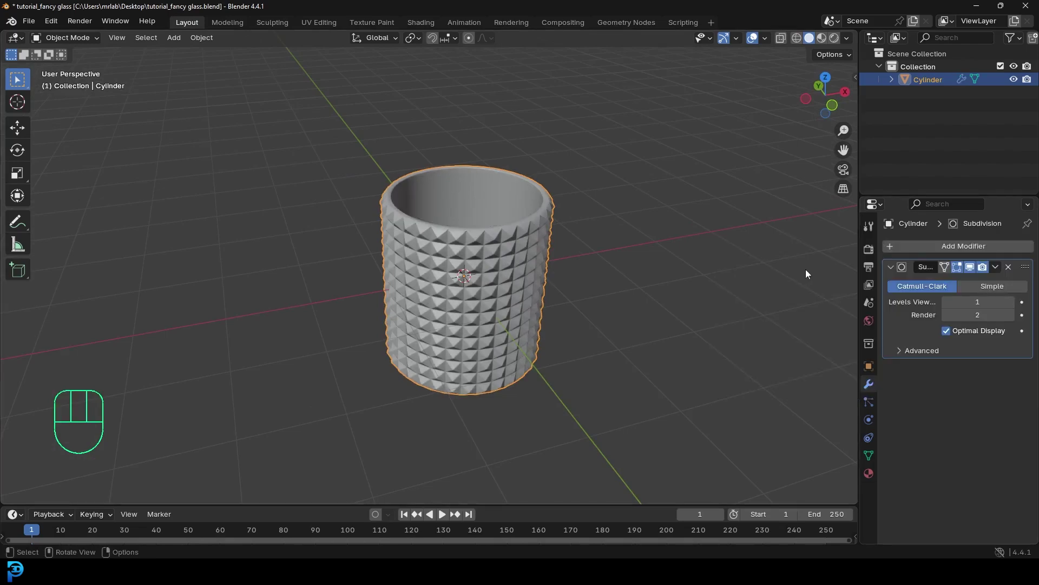
pyautogui.moveTo(524, 261); pyautogui.dragTo(541, 240)
pyautogui.press('KP_1')
pyautogui.press('g')
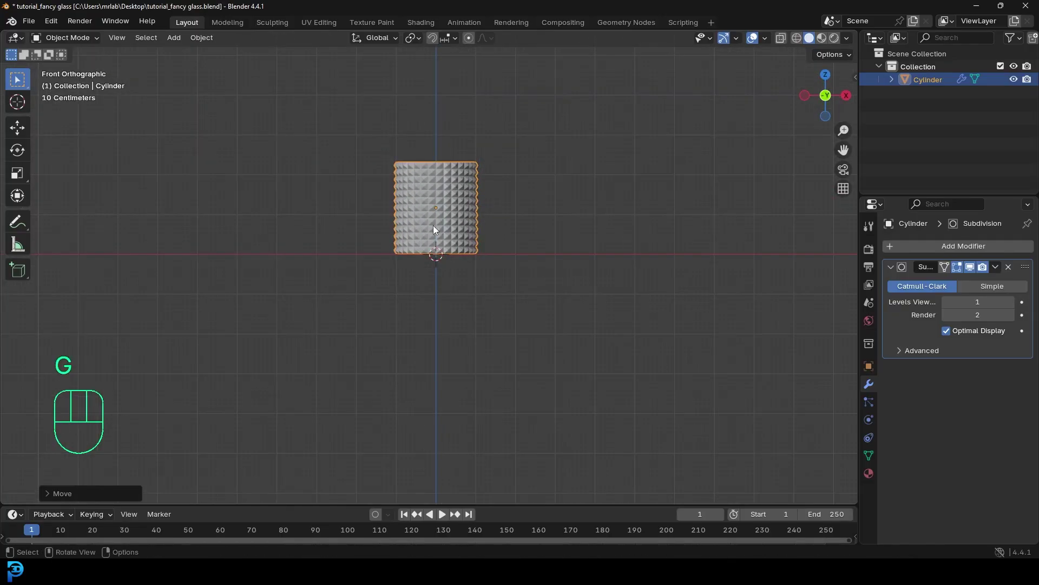
pyautogui.middleClick(442, 226)
# - Add a plane under the glass, scale it into a wide floor and position it in depth
pyautogui.press('shift+a')
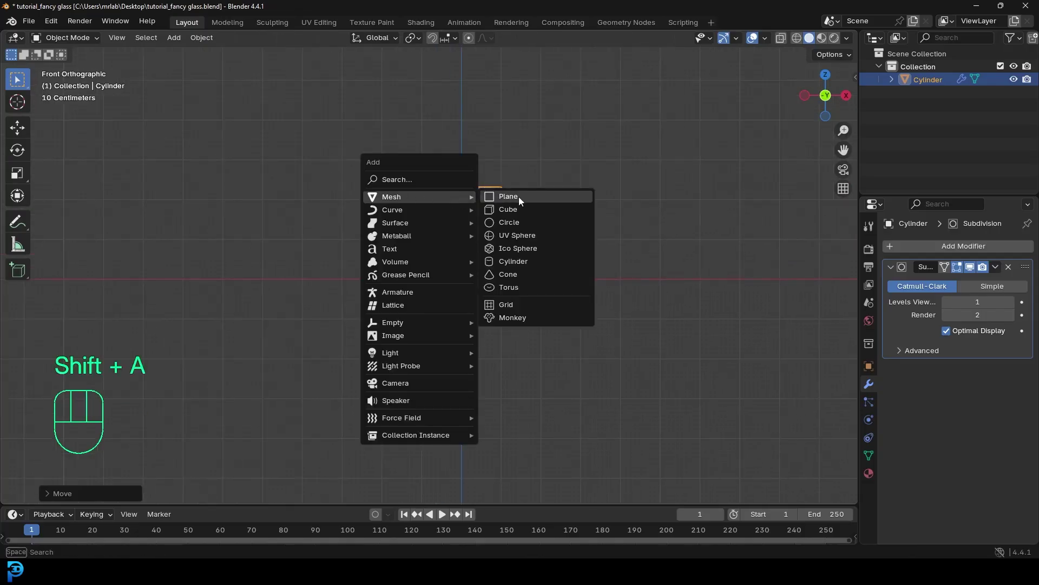
pyautogui.moveTo(503, 238); pyautogui.dragTo(480, 298)
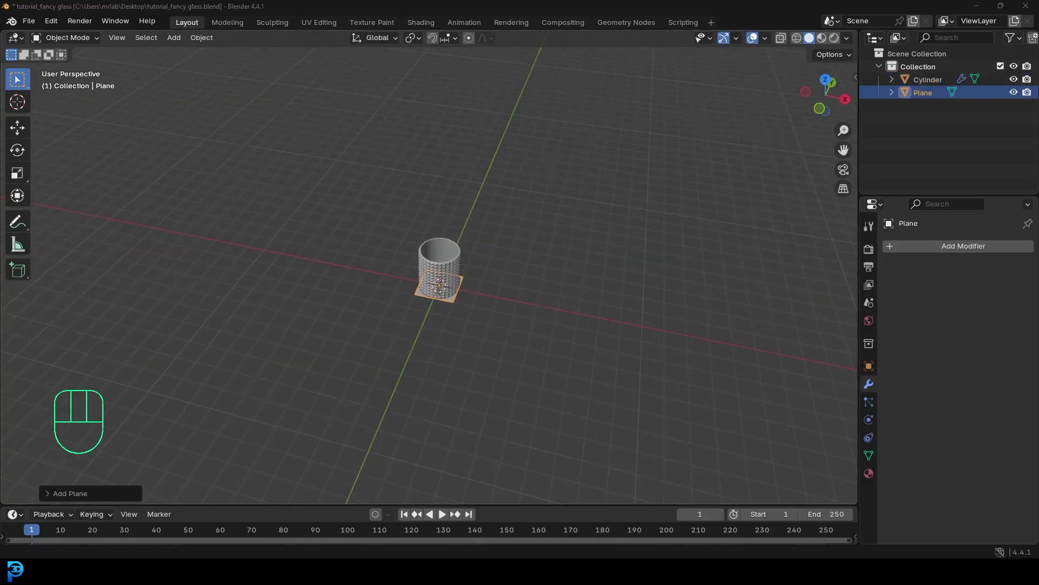
pyautogui.middleClick(434, 290)
pyautogui.press('s')
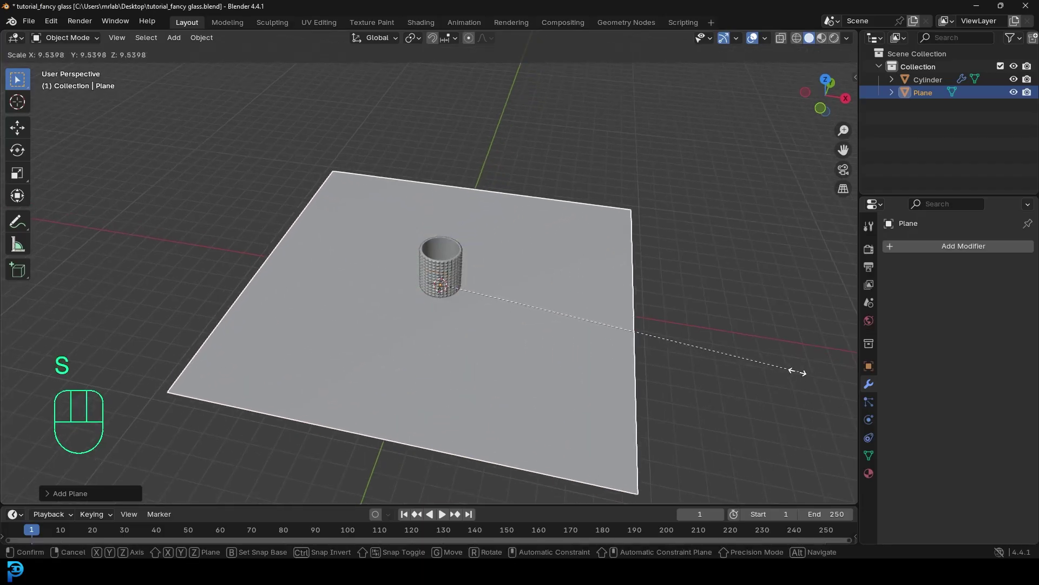
pyautogui.moveTo(623, 294); pyautogui.dragTo(599, 308)
pyautogui.press('g')
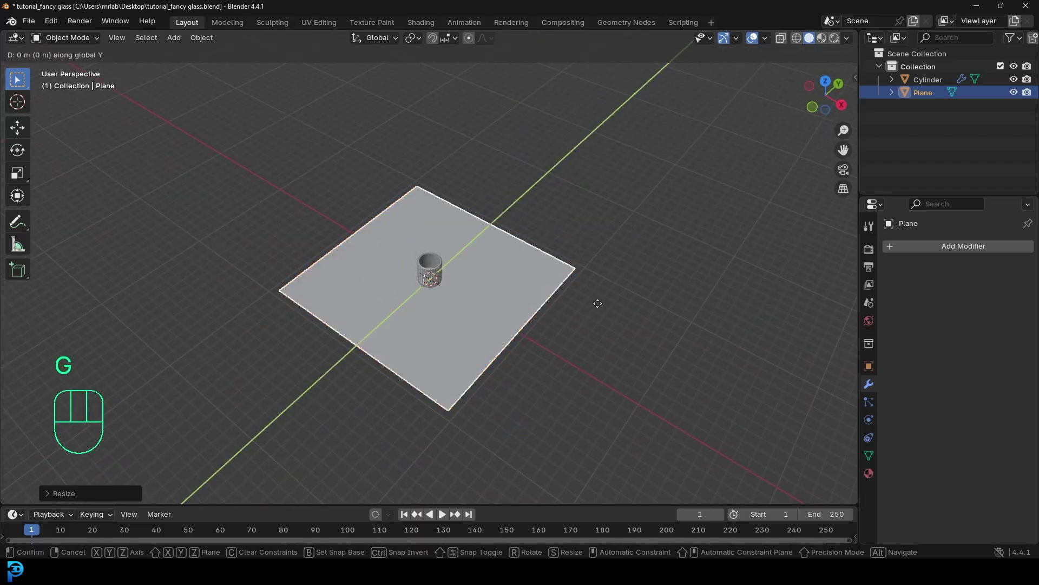
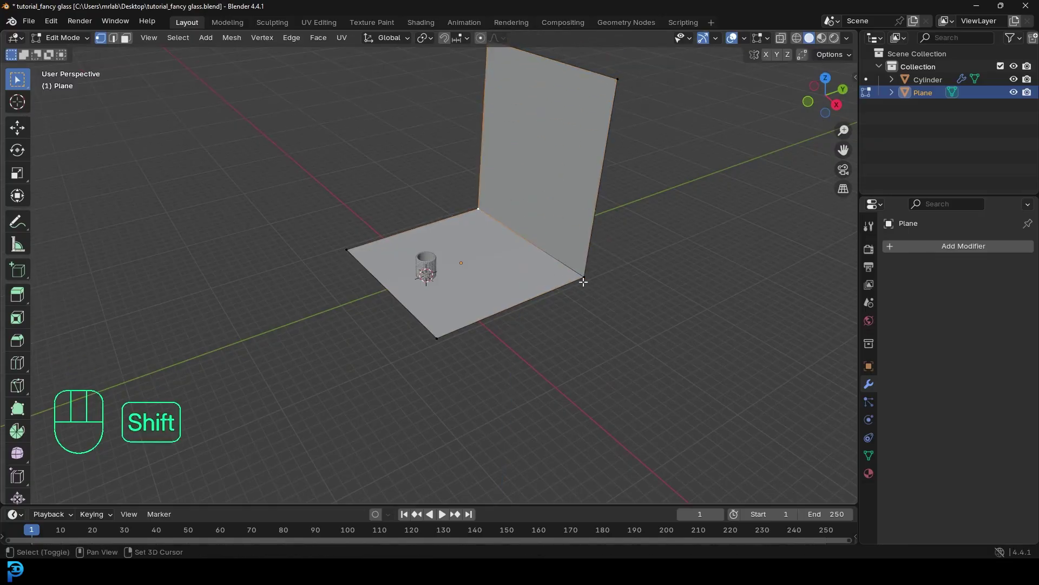
# - Bevel the floor-to-wall corner with 15 segments into a smooth-shaded curved backdrop
pyautogui.moveTo(661, 270); pyautogui.dragTo(606, 294)
pyautogui.press('ctrl+b')
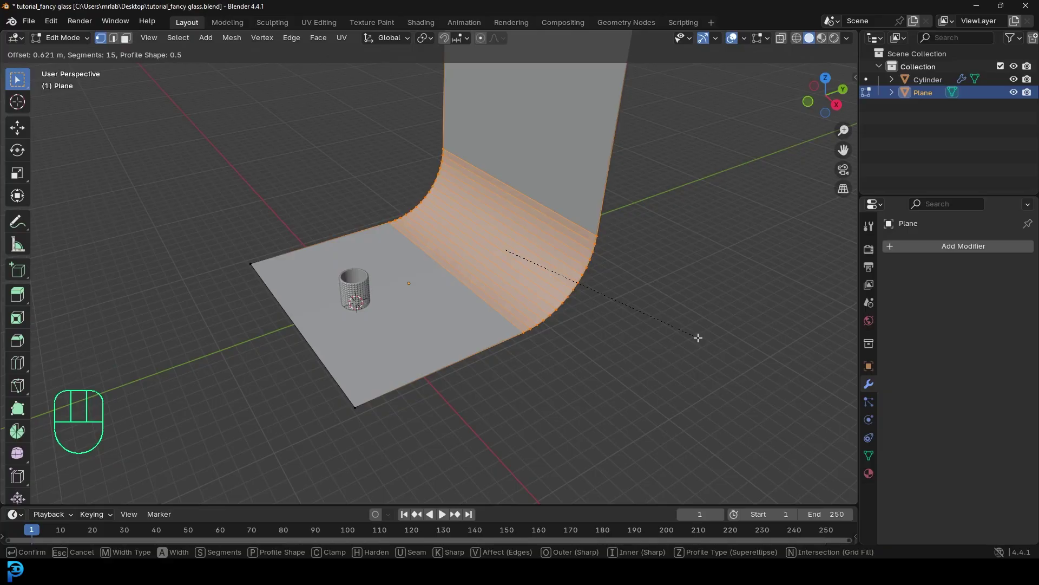
pyautogui.press('Tab')
pyautogui.moveTo(461, 274); pyautogui.dragTo(501, 262)
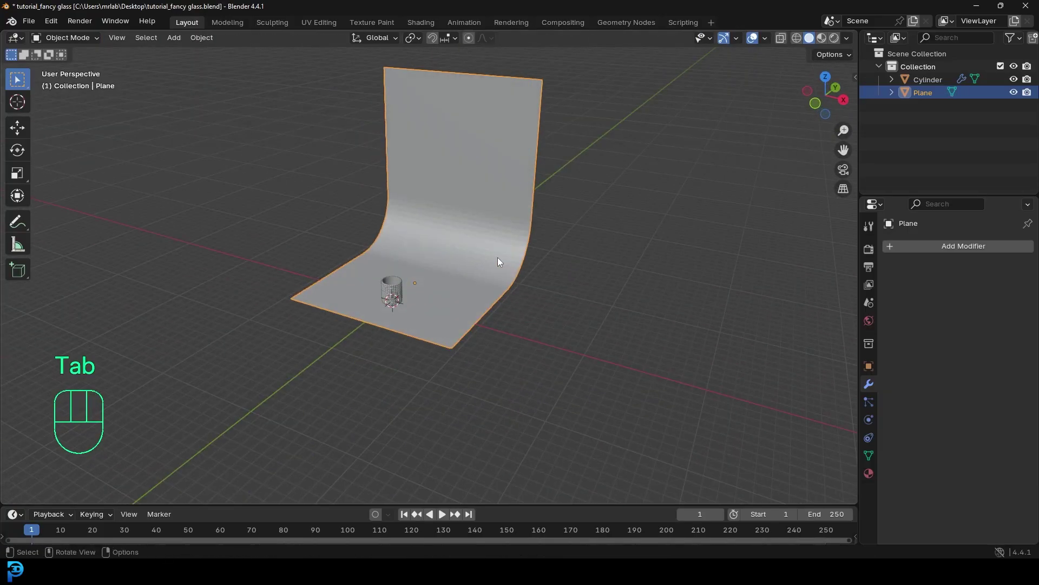
pyautogui.moveTo(484, 178); pyautogui.dragTo(421, 175)
pyautogui.moveTo(393, 246); pyautogui.dragTo(428, 258)
pyautogui.press('s')
pyautogui.press('g')
pyautogui.moveTo(559, 295); pyautogui.dragTo(552, 291)
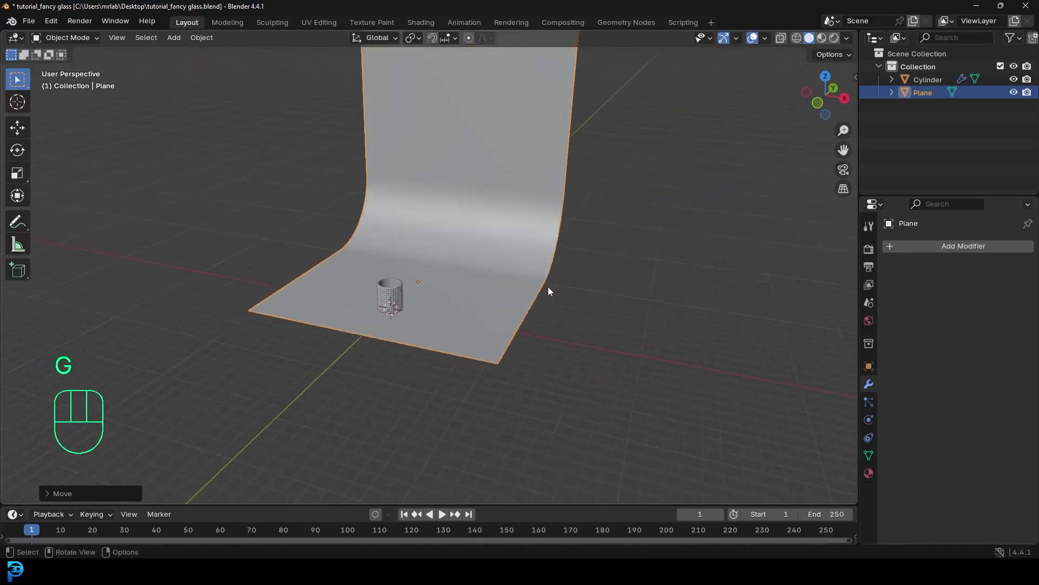
pyautogui.press('KP_1')
pyautogui.moveTo(412, 227); pyautogui.dragTo(438, 233)
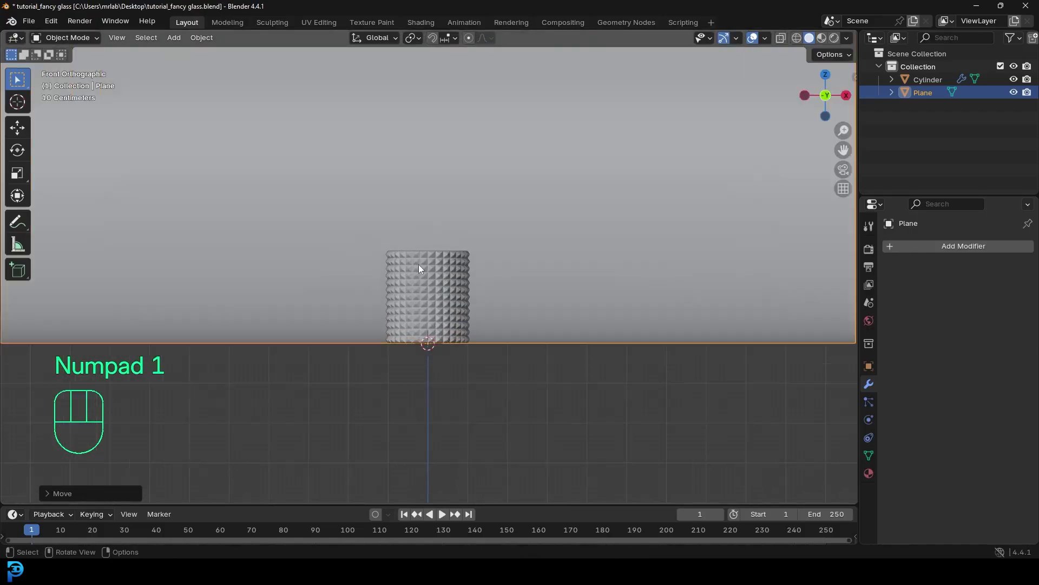
# - Add a camera with a 120 mm focal length and rotate it toward the glass
pyautogui.press('shift+a')
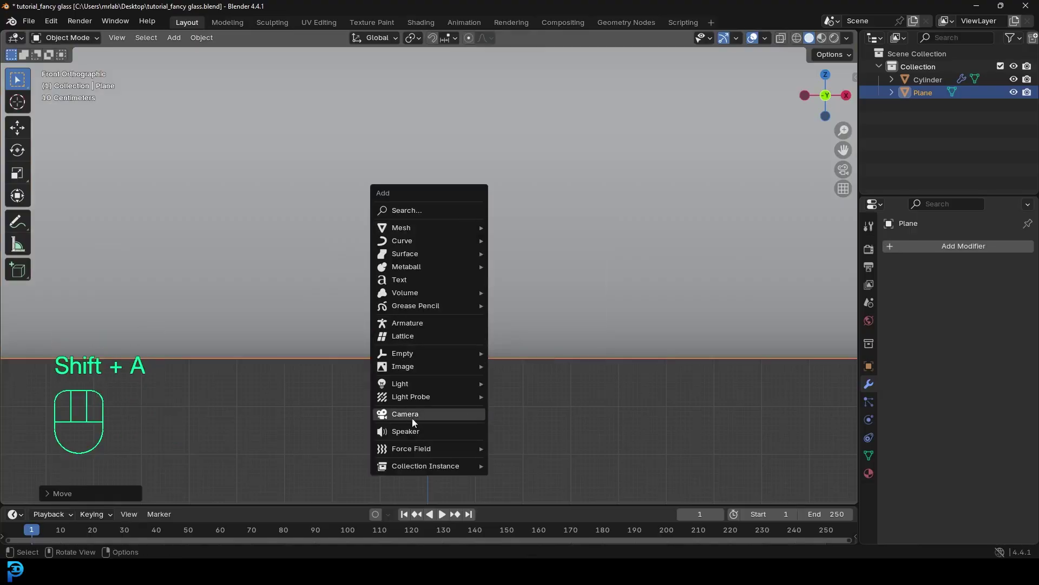
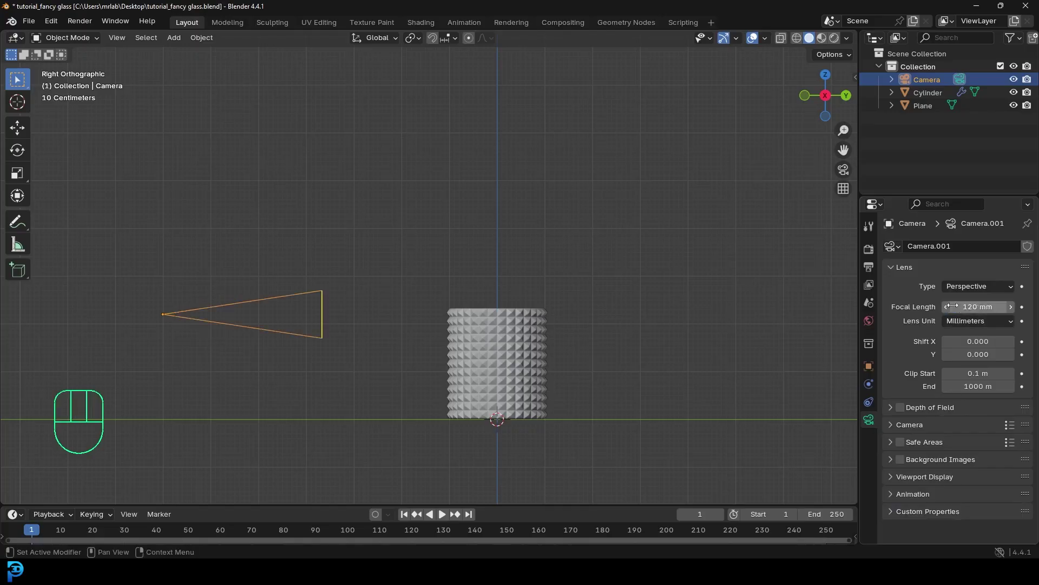
pyautogui.middleClick(408, 317)
pyautogui.press('g')
pyautogui.press('r')
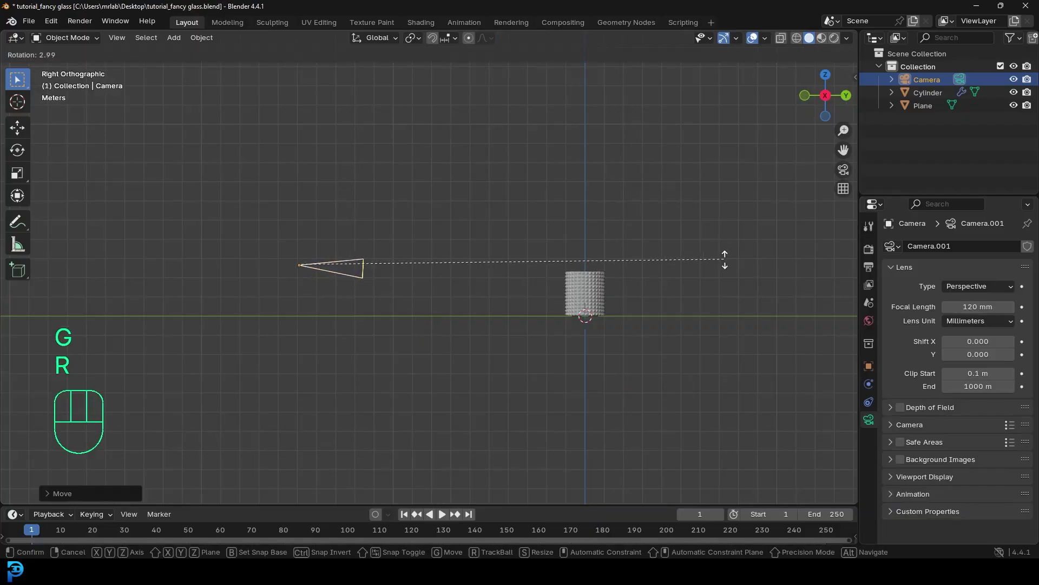
# - Through the camera view, tilt and move it so the glass fills the shot
pyautogui.press('KP_0')
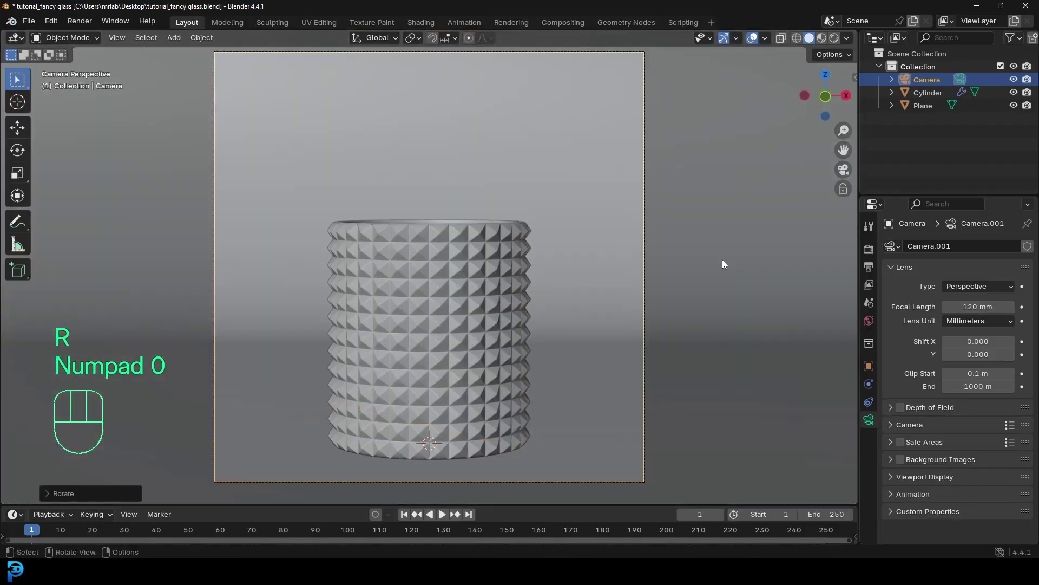
pyautogui.press('r')
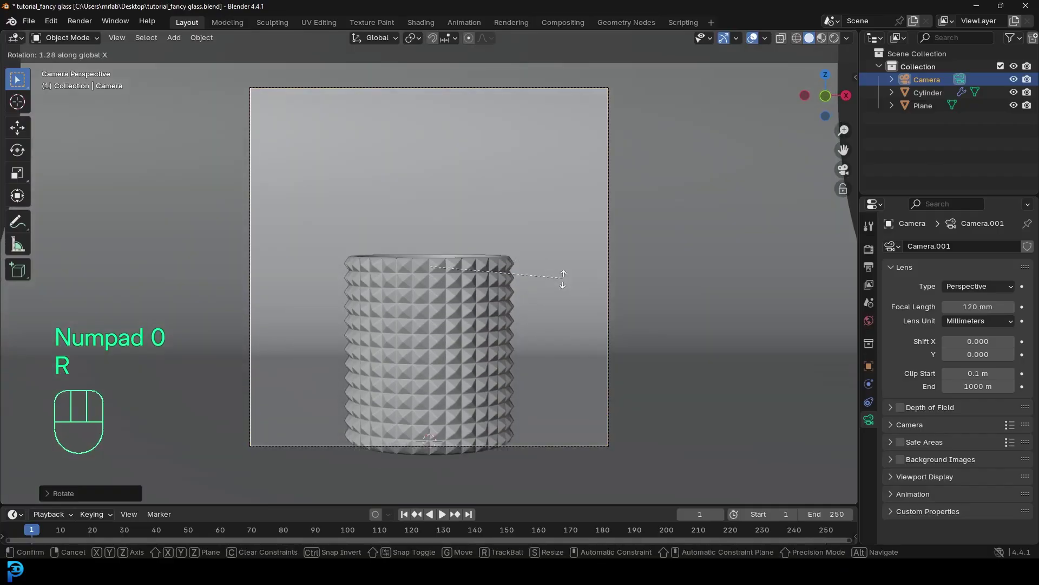
pyautogui.press('g')
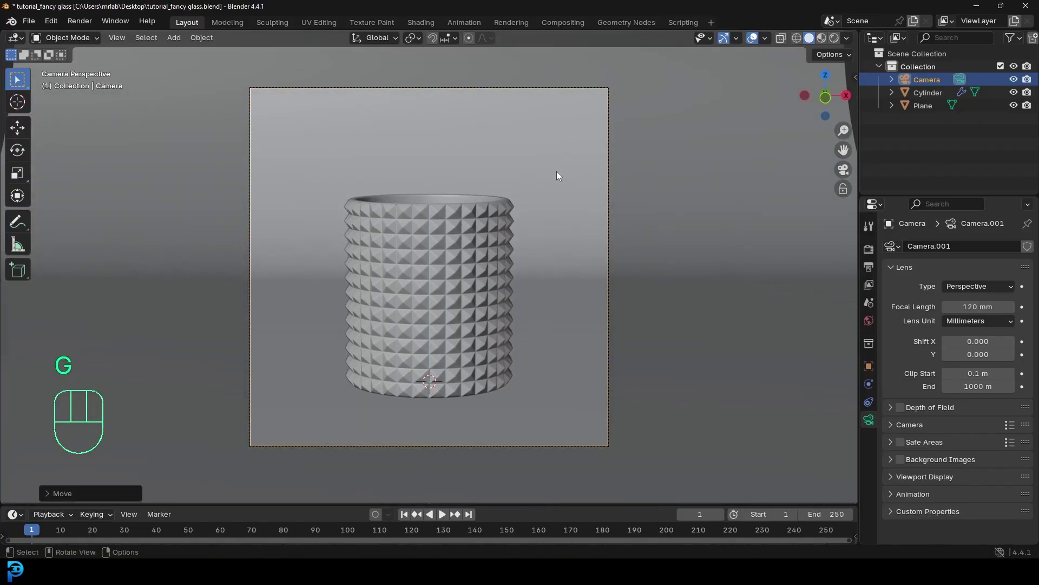
pyautogui.press('g')
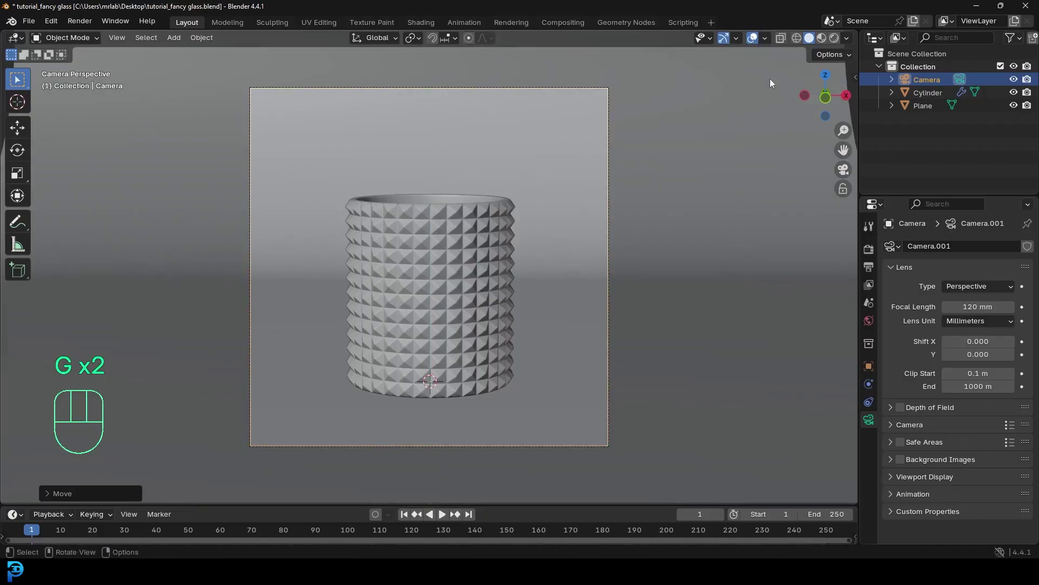
# - Set Cycles GPU rendering with 45 max samples and denoising, then save the file
pyautogui.click(869, 251)
pyautogui.moveTo(976, 250); pyautogui.dragTo(975, 293)
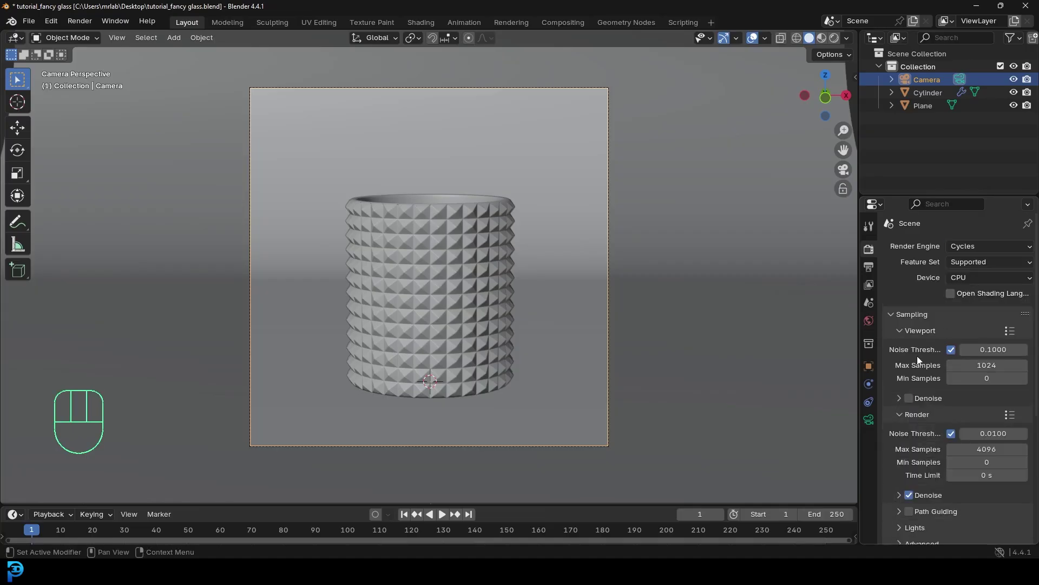
pyautogui.moveTo(977, 277); pyautogui.dragTo(977, 311)
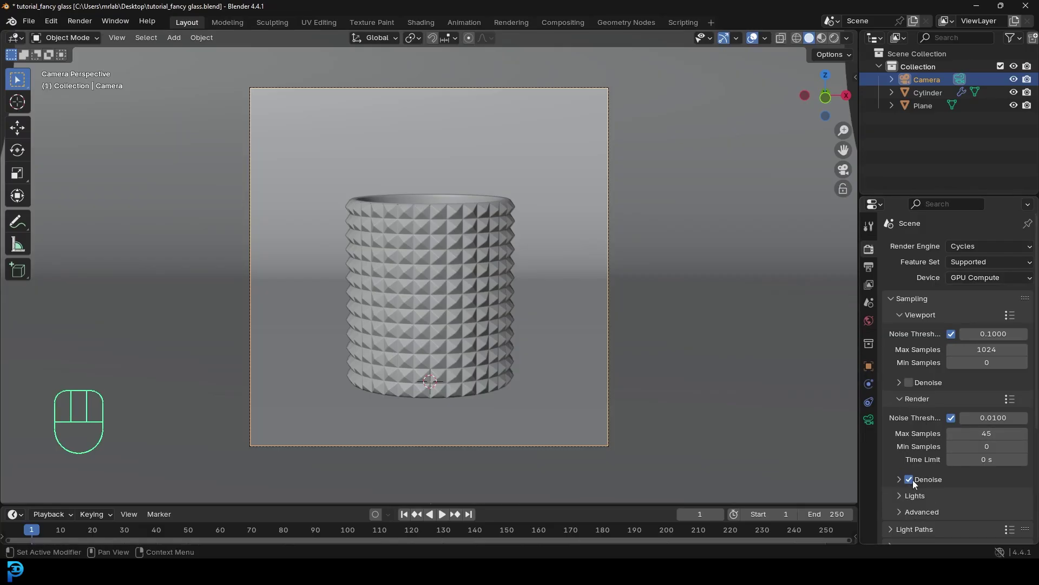
pyautogui.press('ctrl+s')
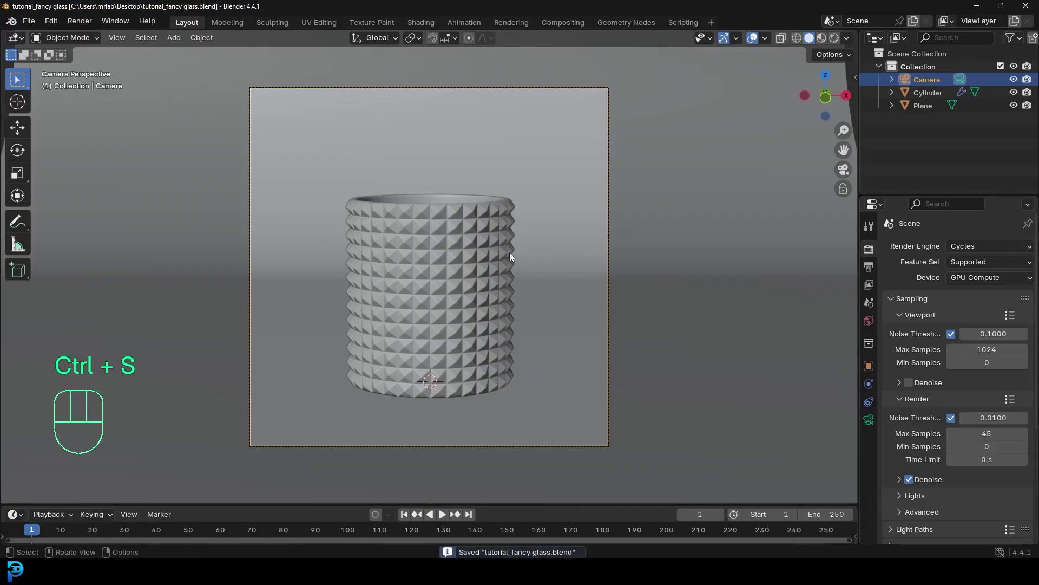
# - Add an area light, raise it along Z, stretch it into a long rectangle and tilt it toward the glass
pyautogui.press('shift+a')
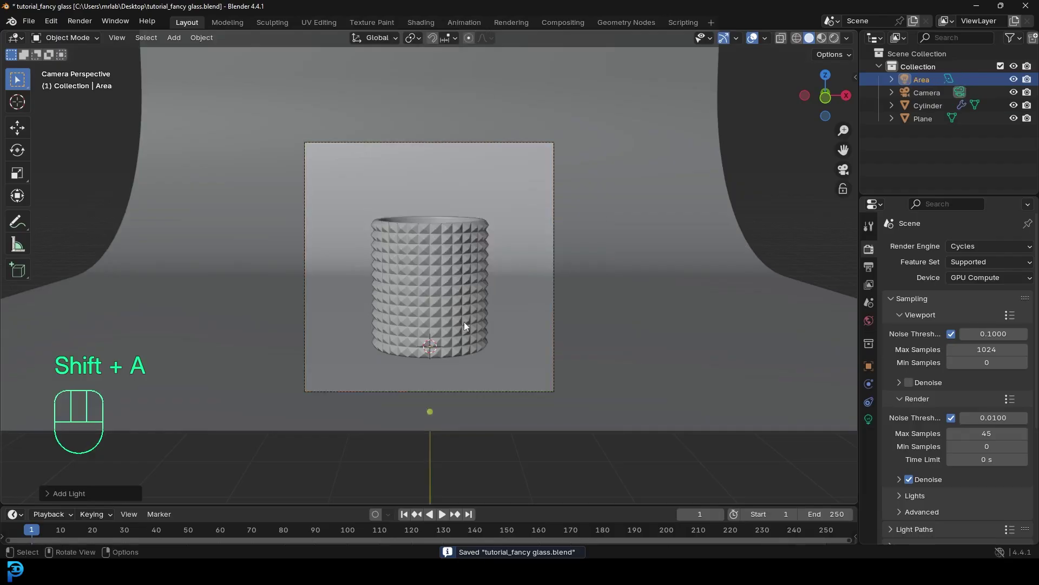
pyautogui.press('g')
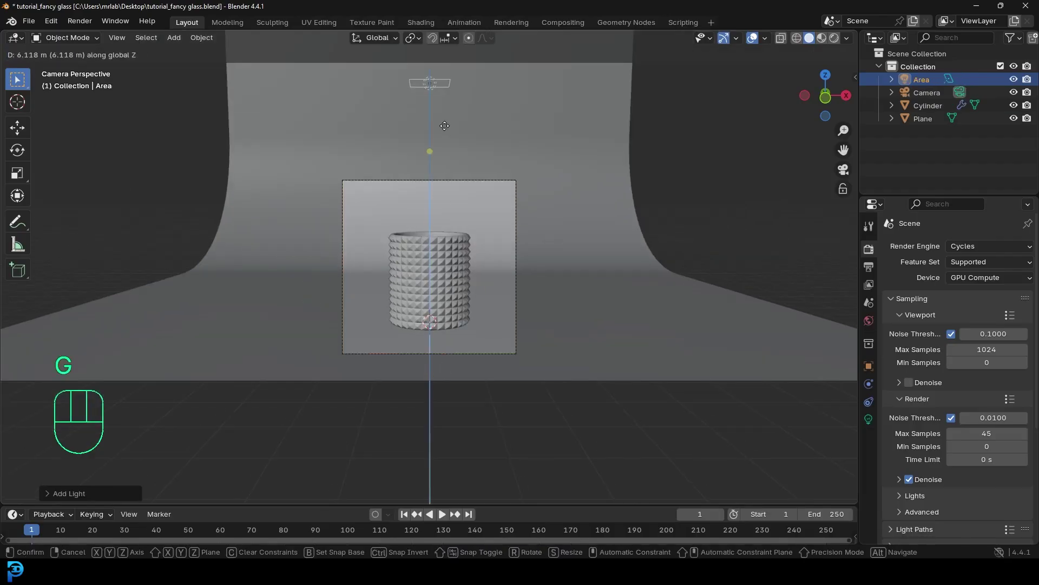
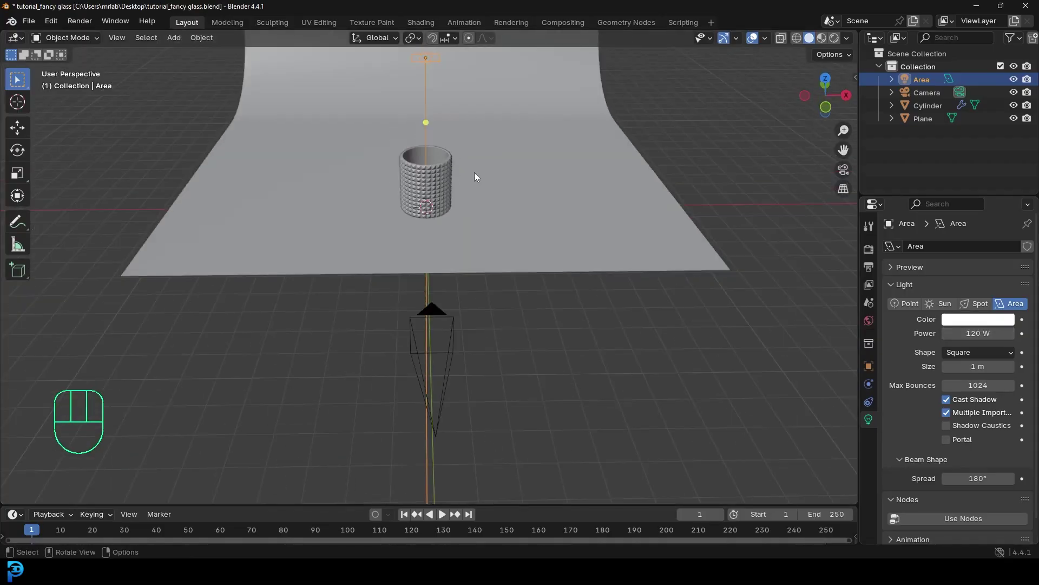
pyautogui.moveTo(483, 218); pyautogui.dragTo(488, 288)
pyautogui.press('s')
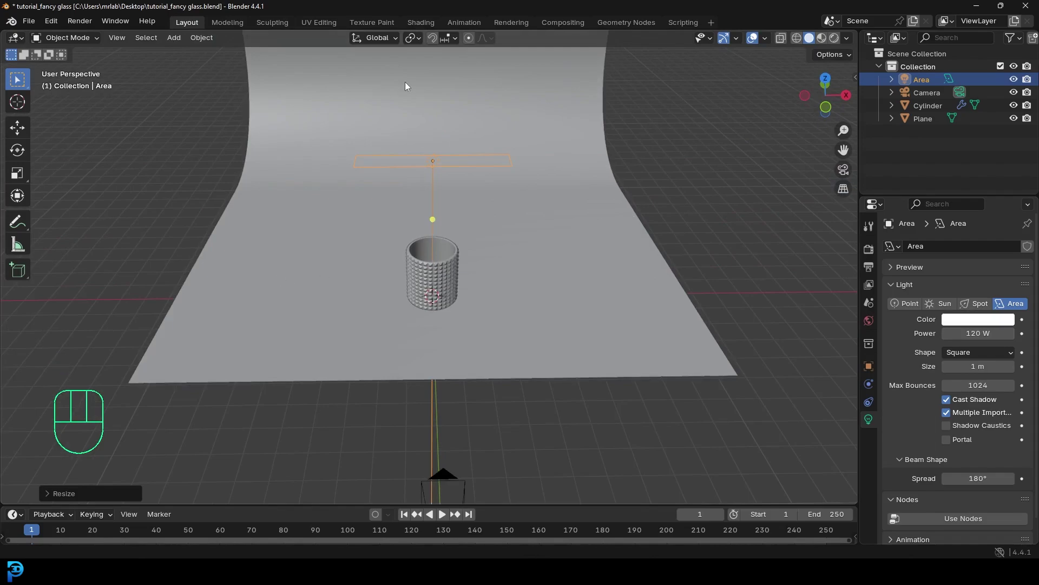
pyautogui.moveTo(421, 45); pyautogui.dragTo(464, 87)
pyautogui.press('KP_3')
pyautogui.moveTo(660, 323); pyautogui.dragTo(600, 316)
pyautogui.press('r')
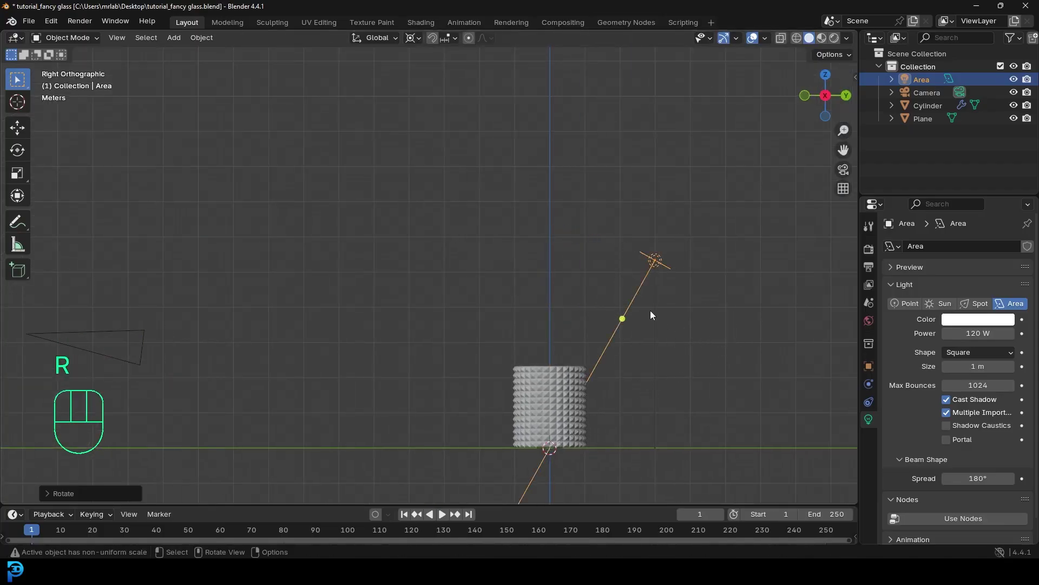
# - From top view, duplicate the area light and rotate the copy around the glass
pyautogui.press('KP_7')
pyautogui.moveTo(440, 171); pyautogui.dragTo(468, 225)
pyautogui.press('shift+d')
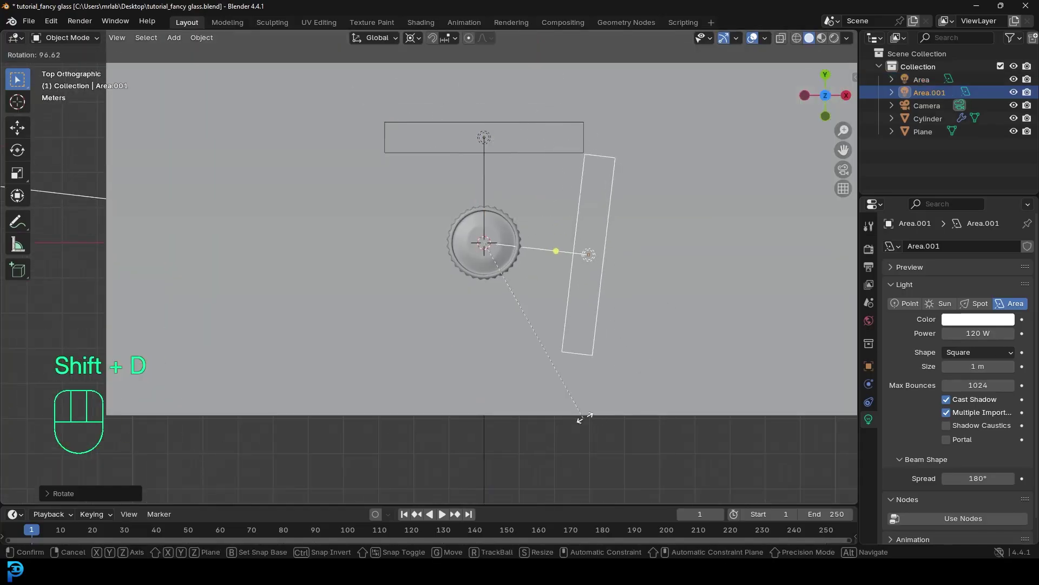
pyautogui.moveTo(616, 326); pyautogui.dragTo(497, 261)
pyautogui.press('r')
pyautogui.press('r')
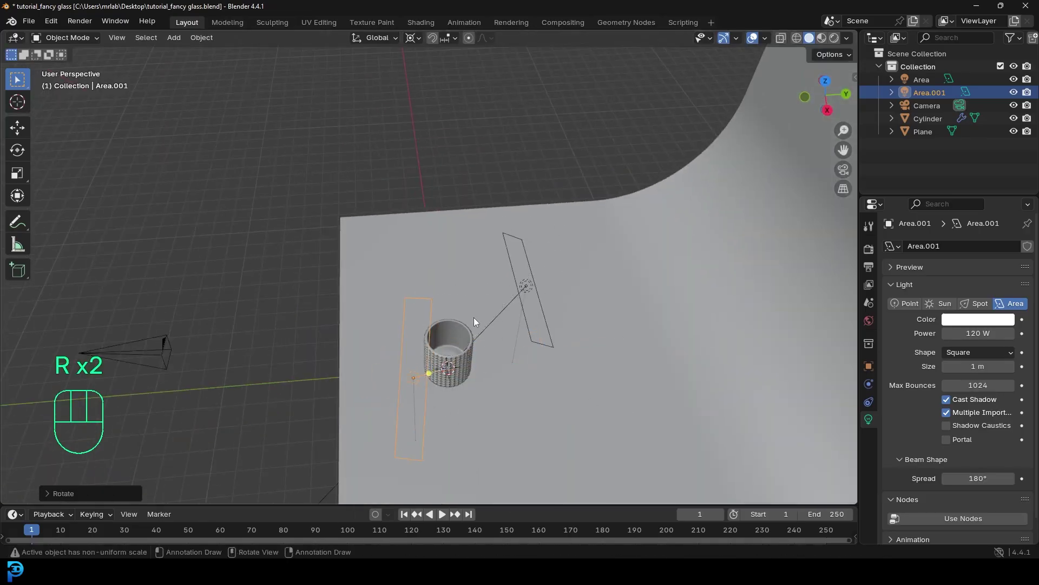
# - Duplicate a third area light, rotate it around the glass, and return to the camera view
pyautogui.press('KP_7')
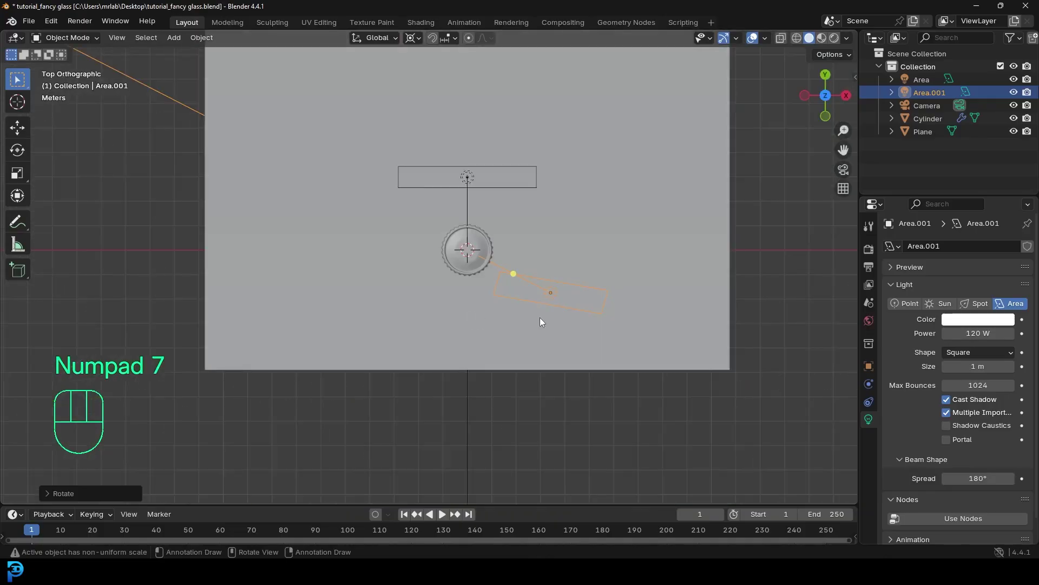
pyautogui.press('r')
pyautogui.press('shift+d')
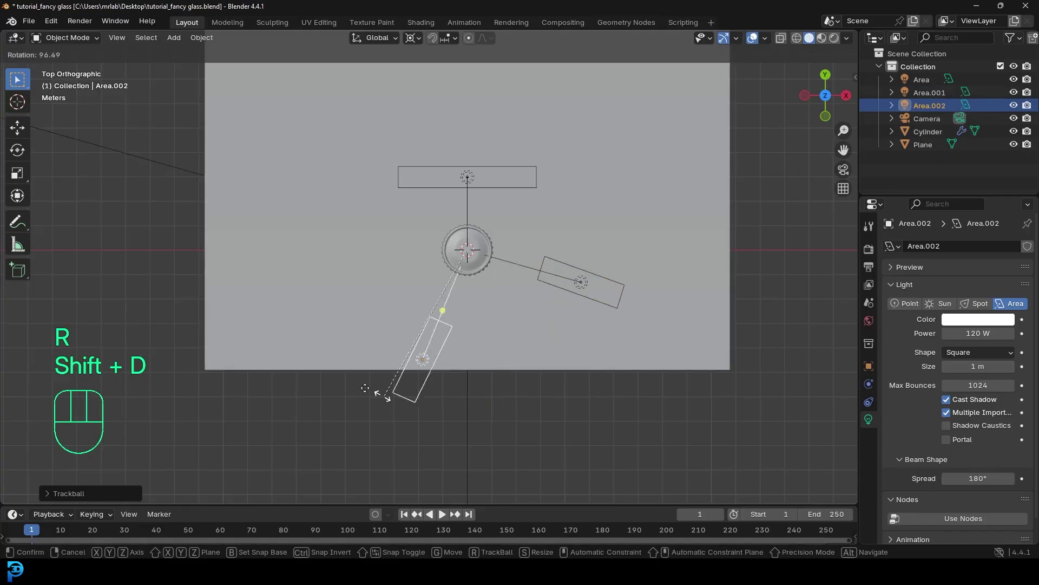
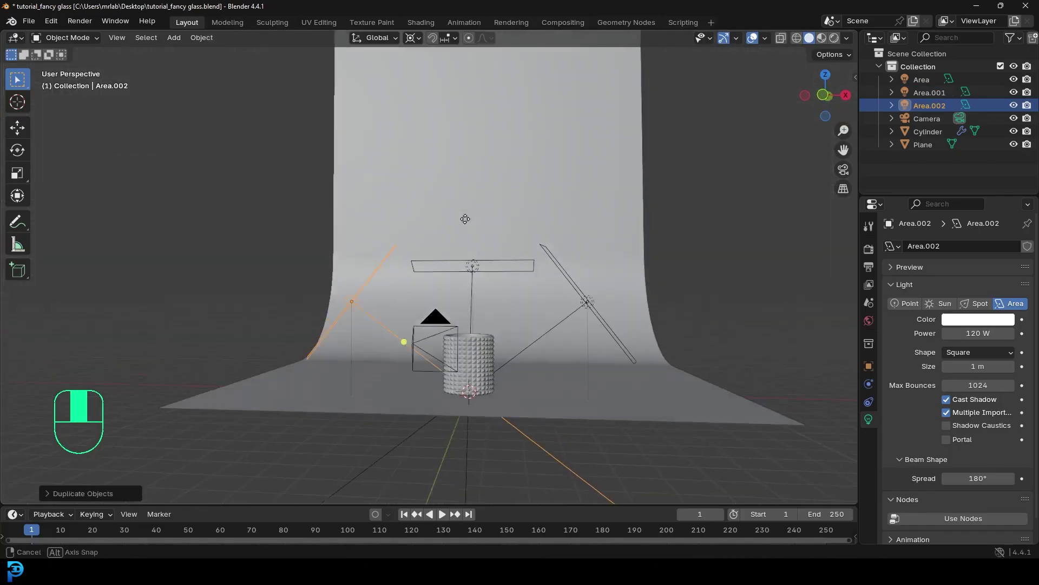
pyautogui.press('r')
pyautogui.press('KP_0')
pyautogui.moveTo(407, 279); pyautogui.dragTo(440, 322)
pyautogui.press('ctrl+b')
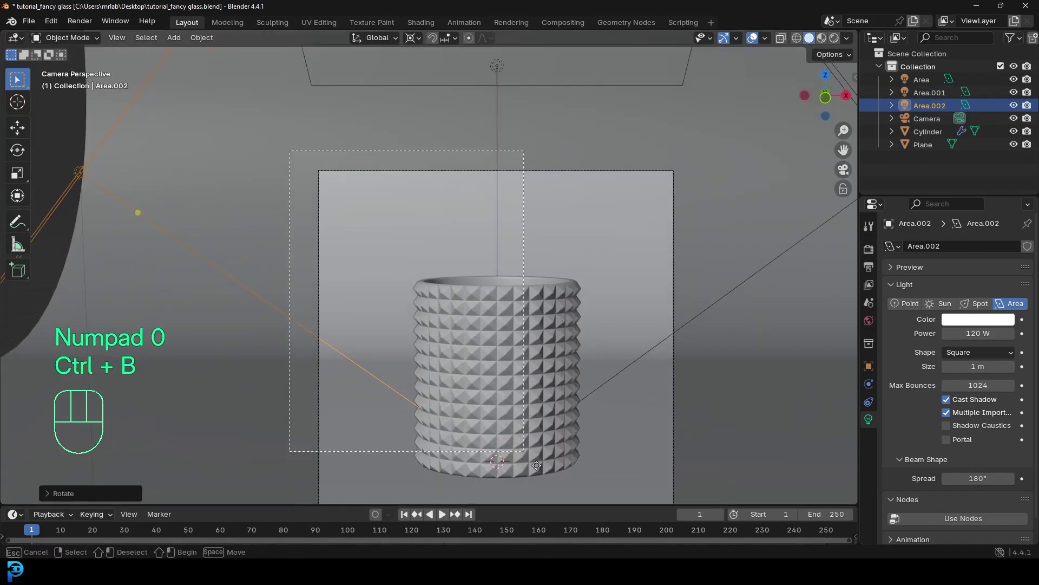
# - Switch the camera viewport to Rendered shading to check the lit glass, then save the file
pyautogui.middleClick(556, 326)
pyautogui.press('z')
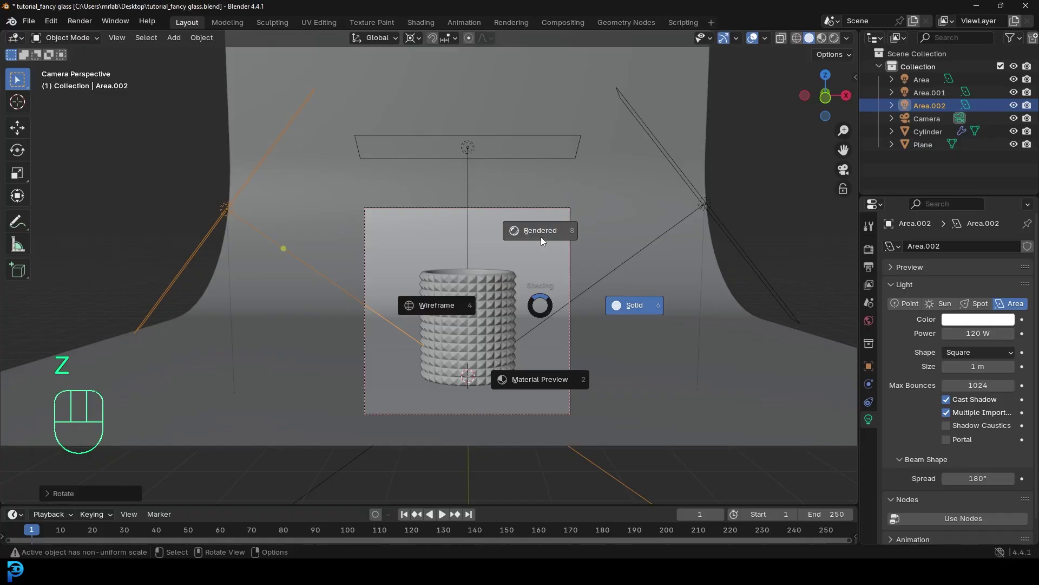
pyautogui.moveTo(562, 271); pyautogui.dragTo(555, 244)
pyautogui.press('ctrl+s')
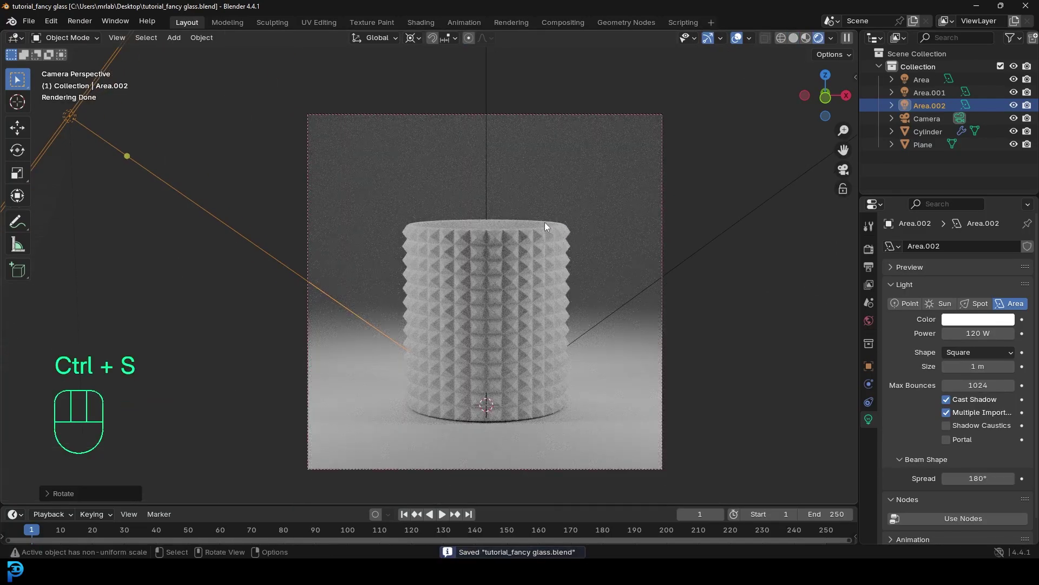
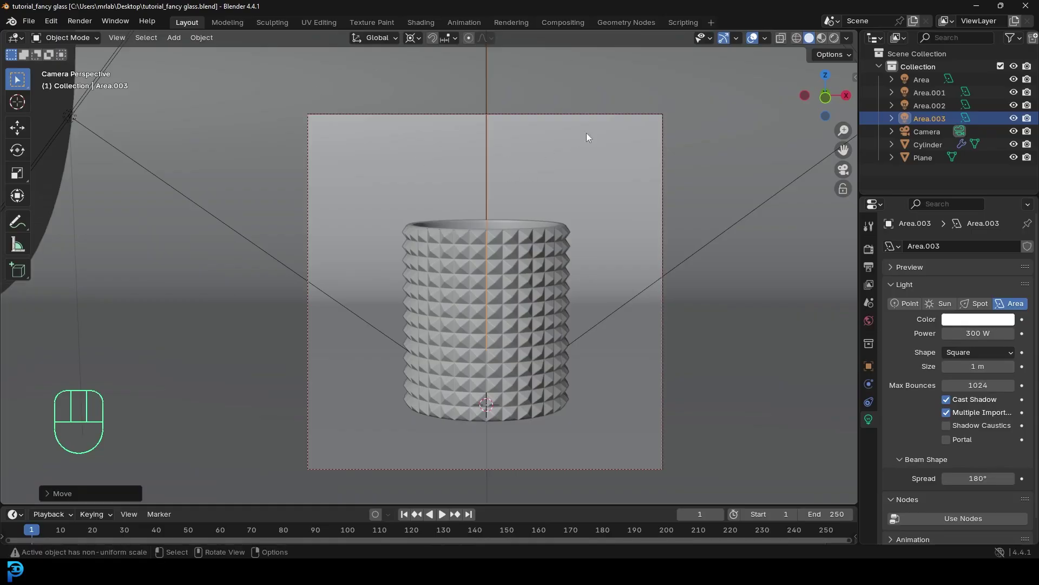
# - Select the backdrop plane and give it a new material with a dark brown base colour
pyautogui.moveTo(339, 183); pyautogui.dragTo(339, 212)
pyautogui.click(282, 73)
pyautogui.moveTo(373, 116); pyautogui.dragTo(361, 105)
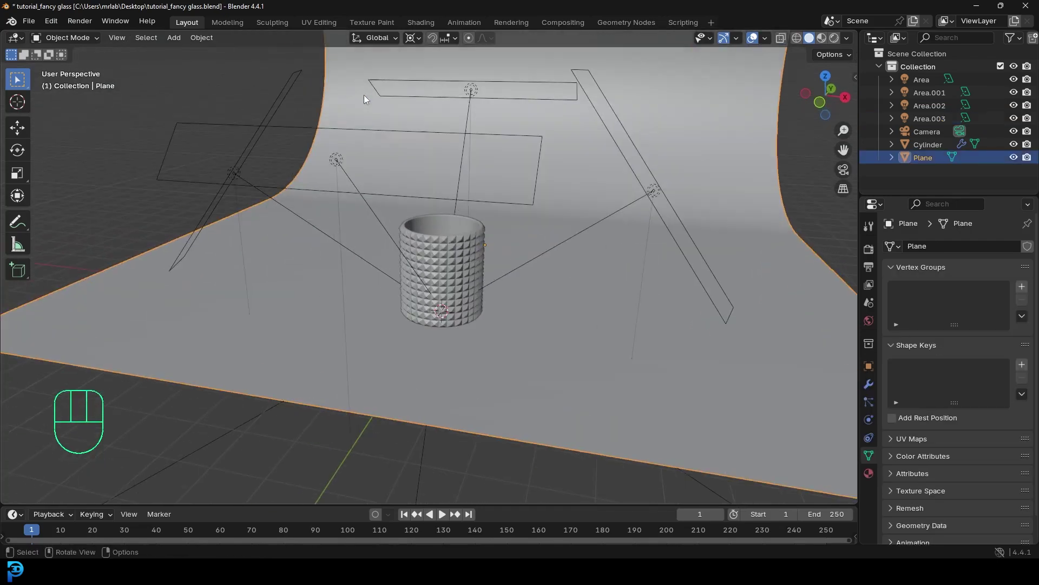
pyautogui.click(870, 479)
pyautogui.click(978, 307)
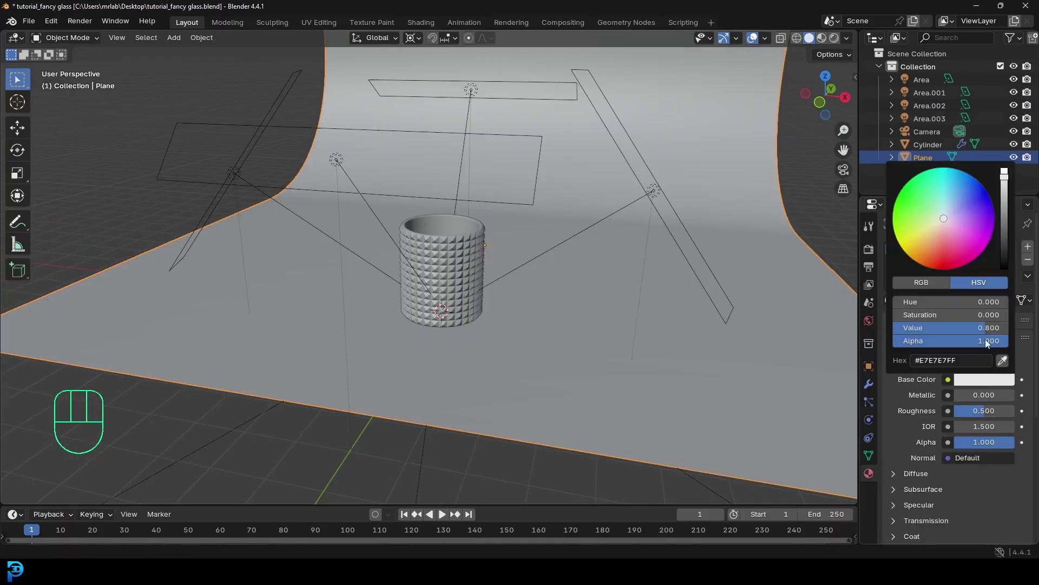
# - Check the brown backdrop in the rendered camera preview, save, and refine the colour
pyautogui.press('KP_0')
pyautogui.press('z')
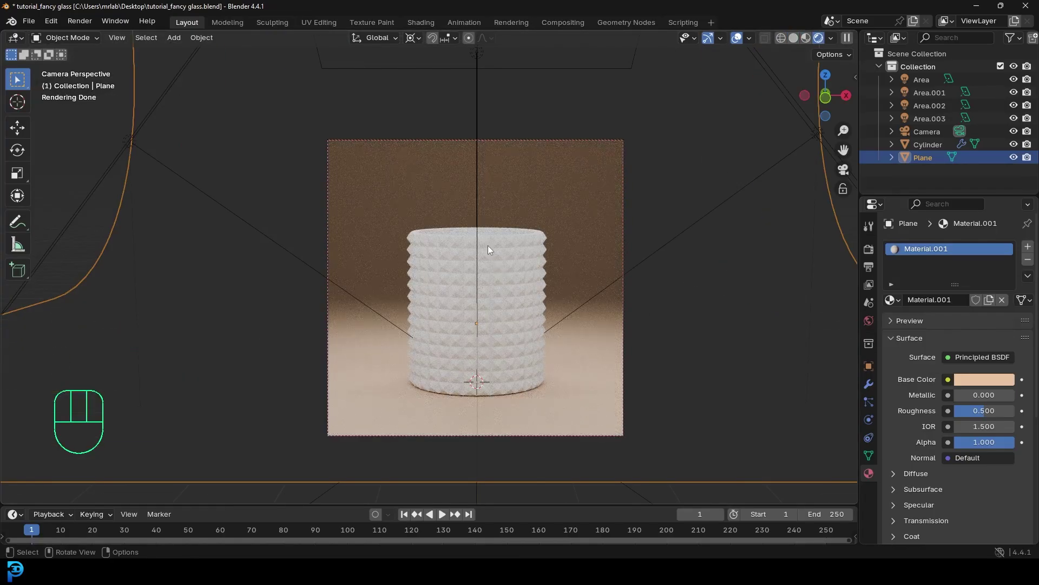
pyautogui.press('z')
pyautogui.press('ctrl+s')
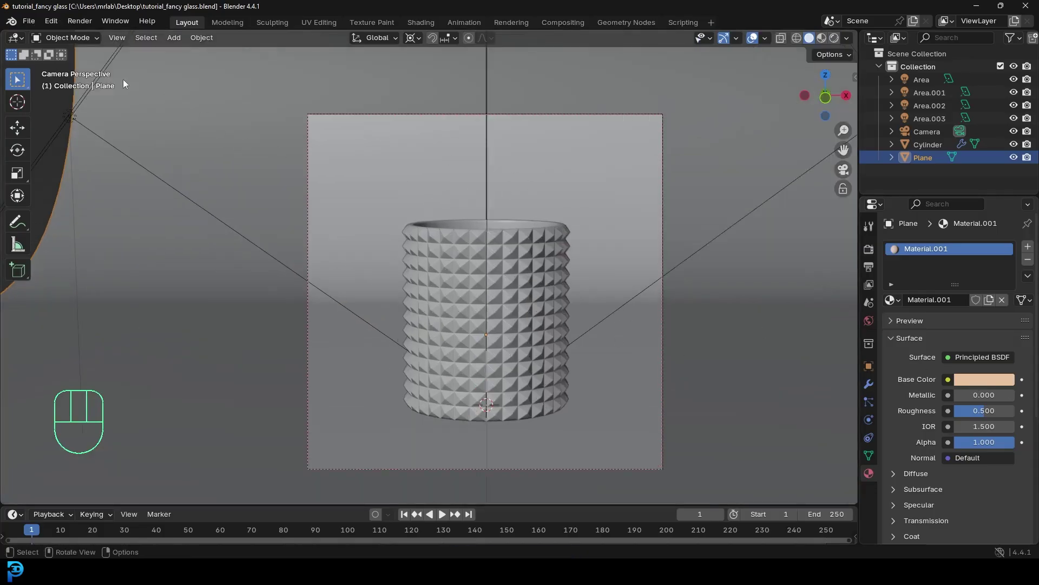
pyautogui.press('z')
pyautogui.click(989, 380)
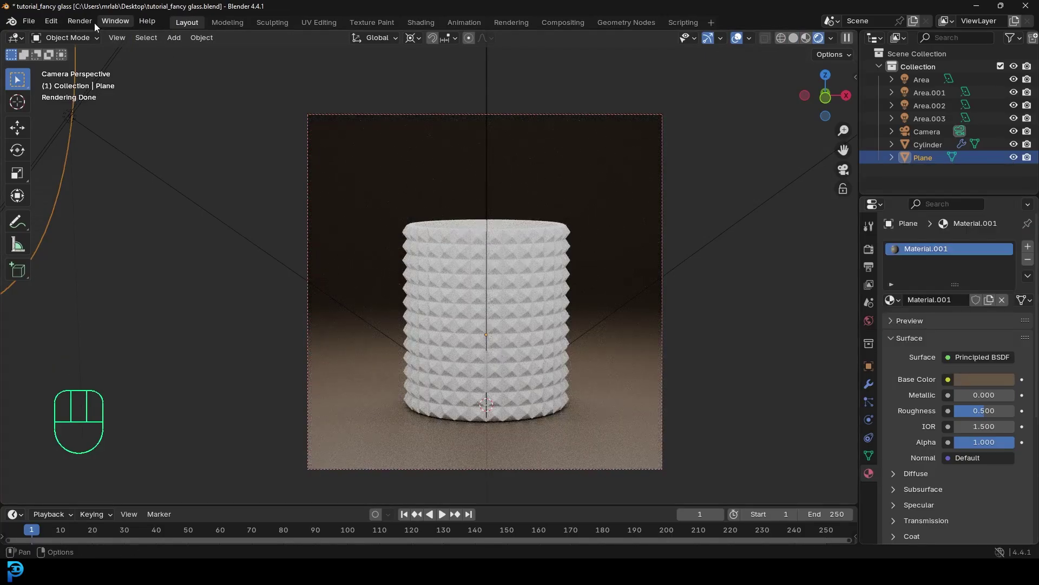
pyautogui.moveTo(39, 24); pyautogui.dragTo(76, 175)
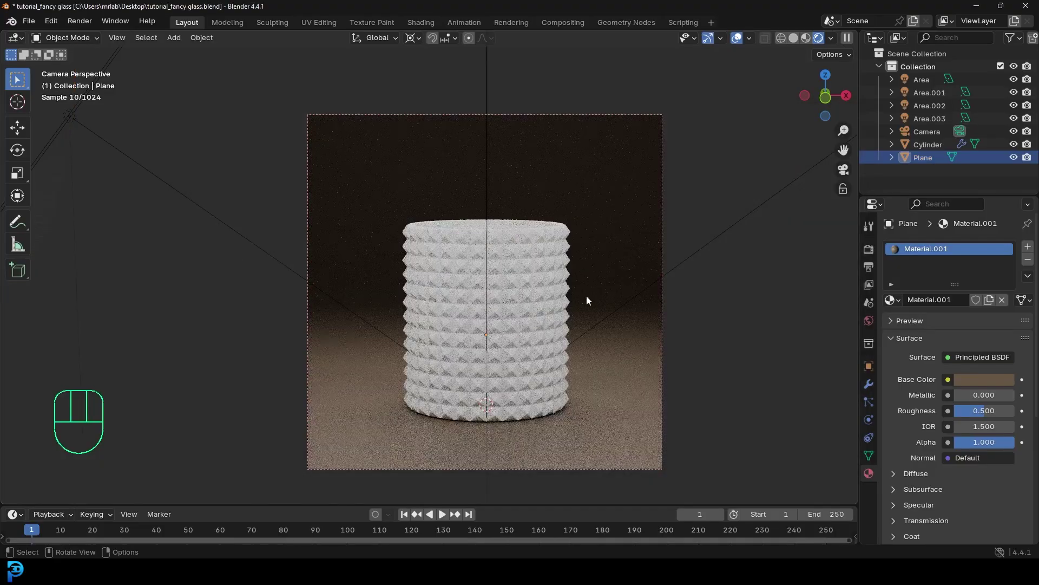
# - Assign the laminate_floor wood material to the plane, adjust its mesh in Edit Mode, and save
pyautogui.click(618, 209)
pyautogui.click(897, 309)
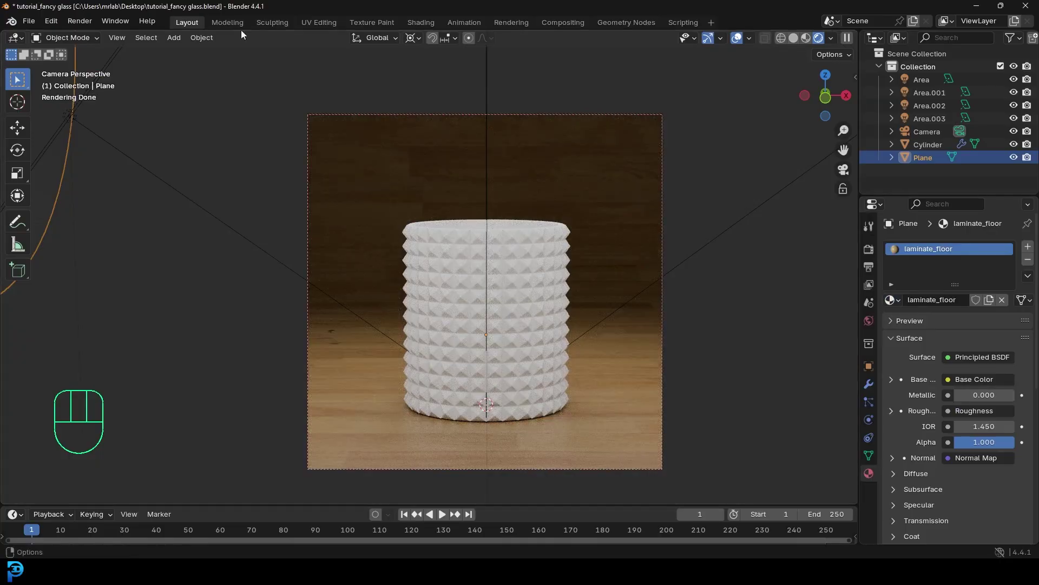
pyautogui.press('Tab')
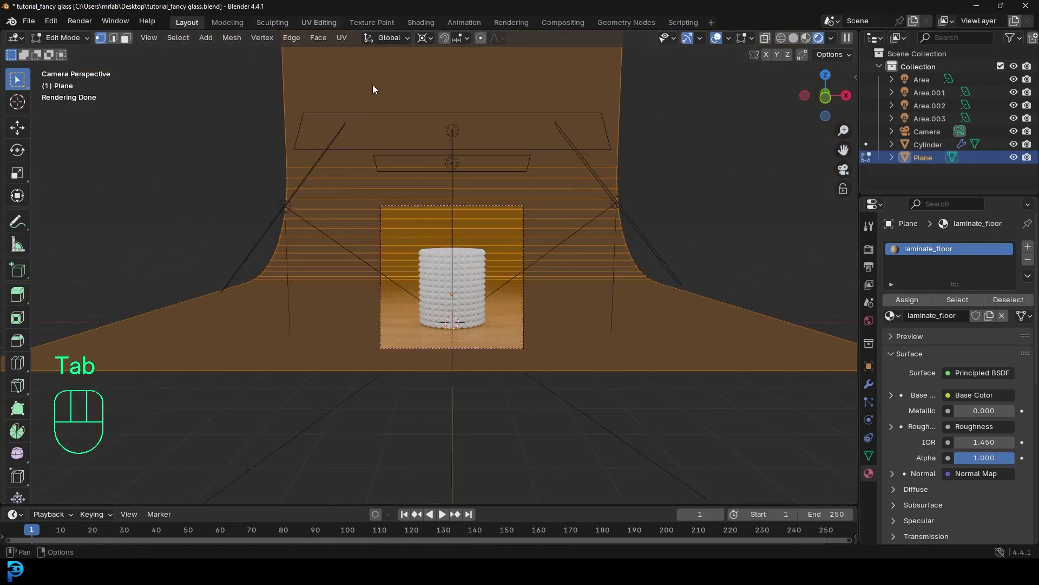
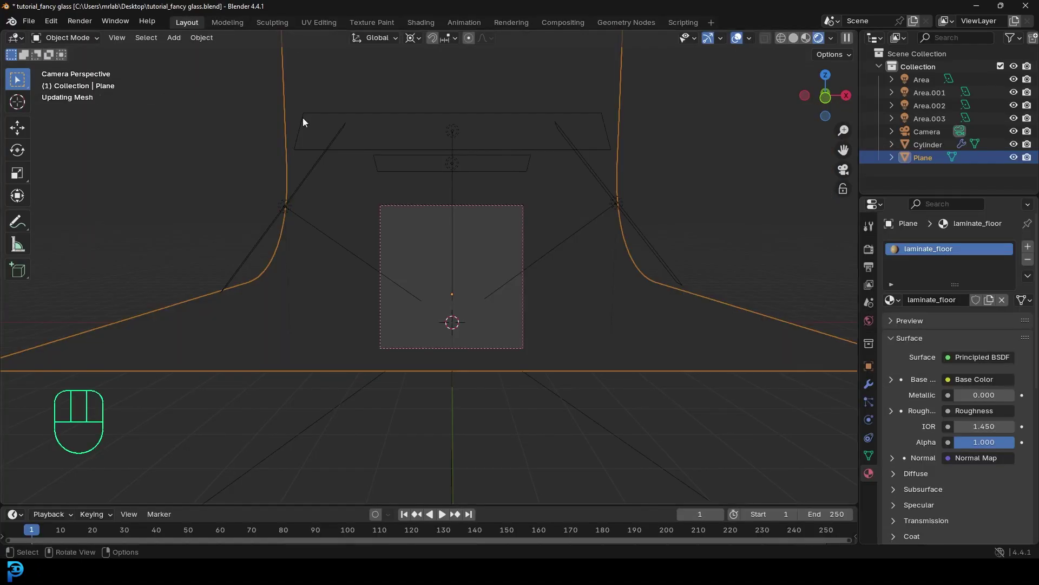
pyautogui.press('ctrl+s')
# - Add a cube-shaped Empty, move and scale it to sit at the glass, and view it through the camera
pyautogui.press('z')
pyautogui.press('shift+a')
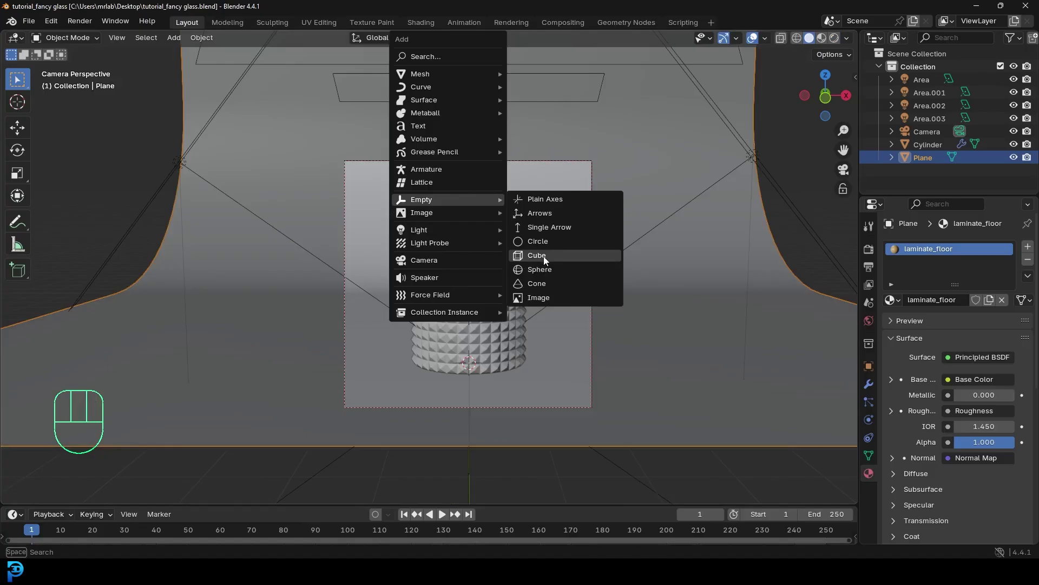
pyautogui.moveTo(539, 220); pyautogui.dragTo(445, 230)
pyautogui.press('g')
pyautogui.press('g')
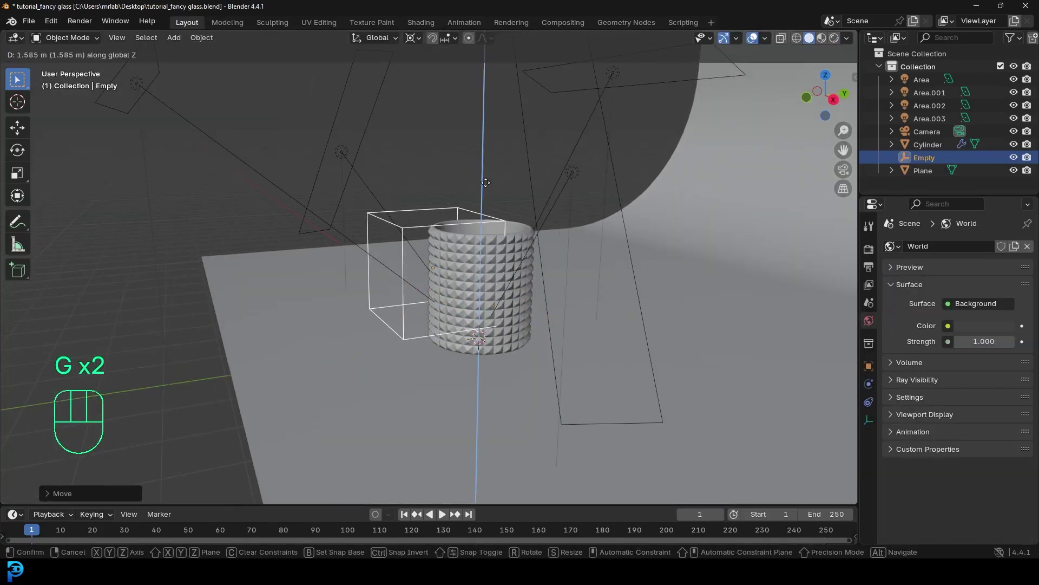
pyautogui.press('s')
pyautogui.press('g')
pyautogui.press('g')
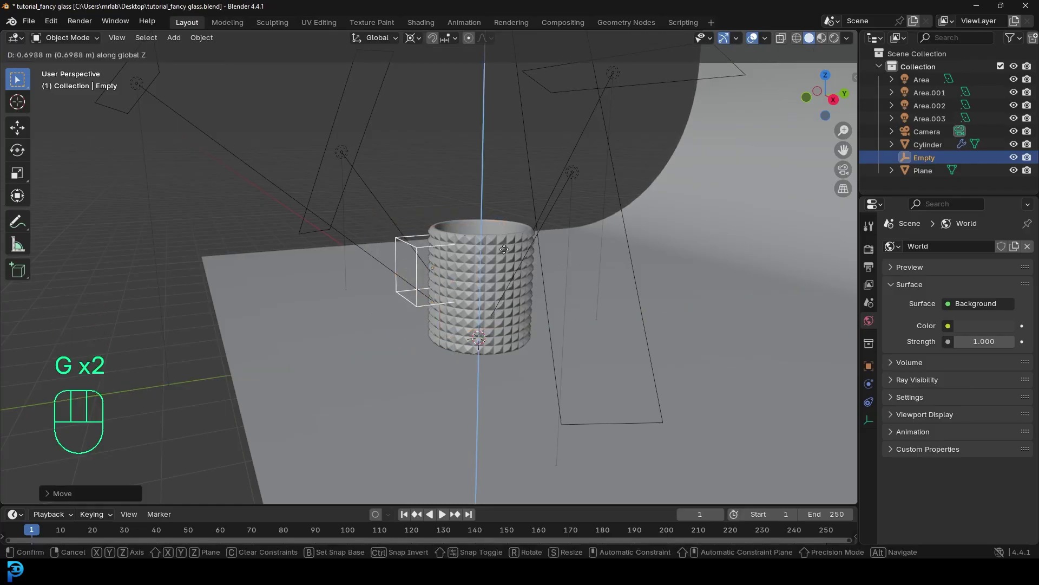
pyautogui.press('KP_0')
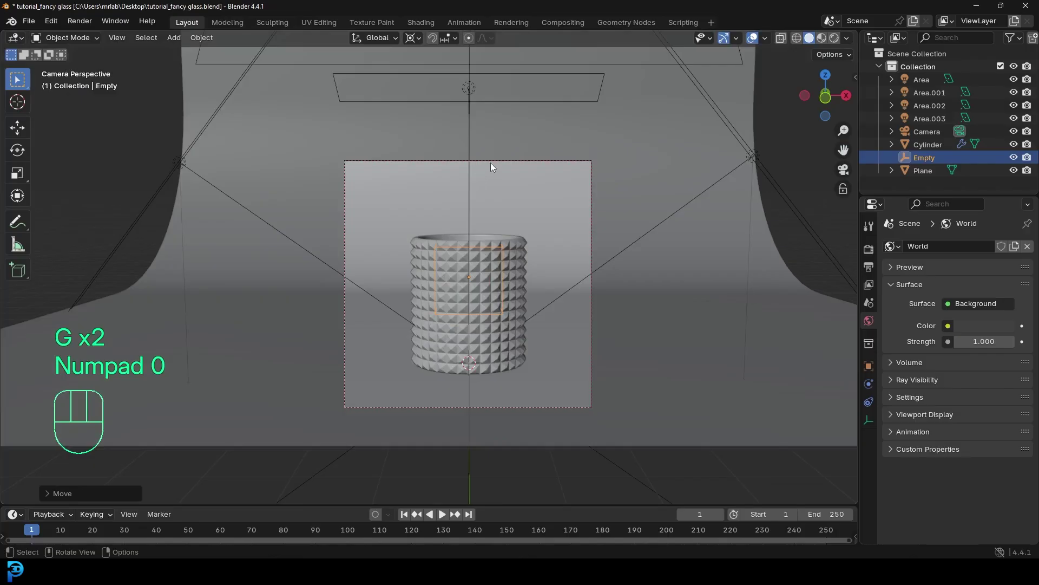
pyautogui.click(494, 166)
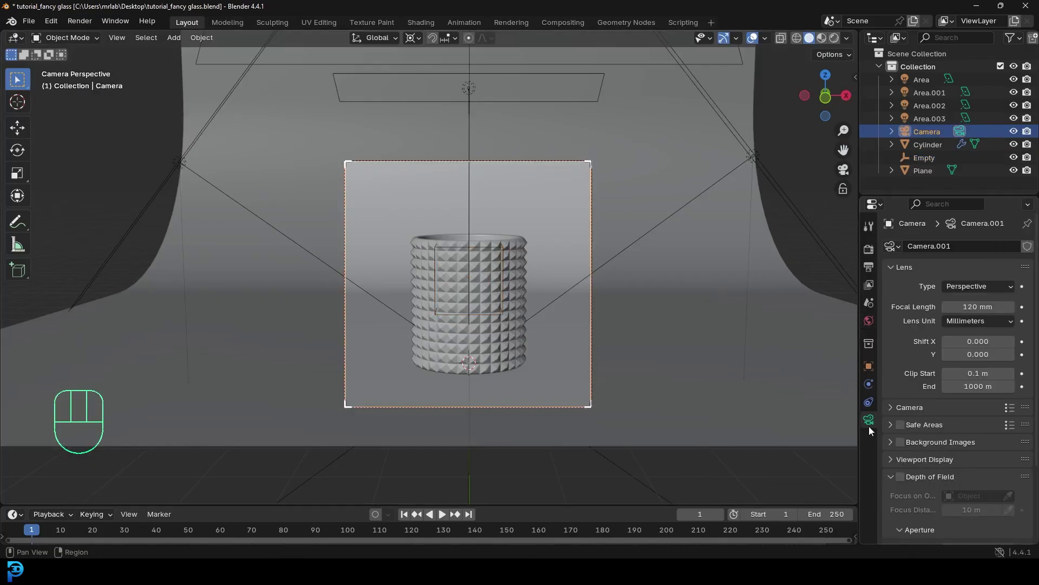
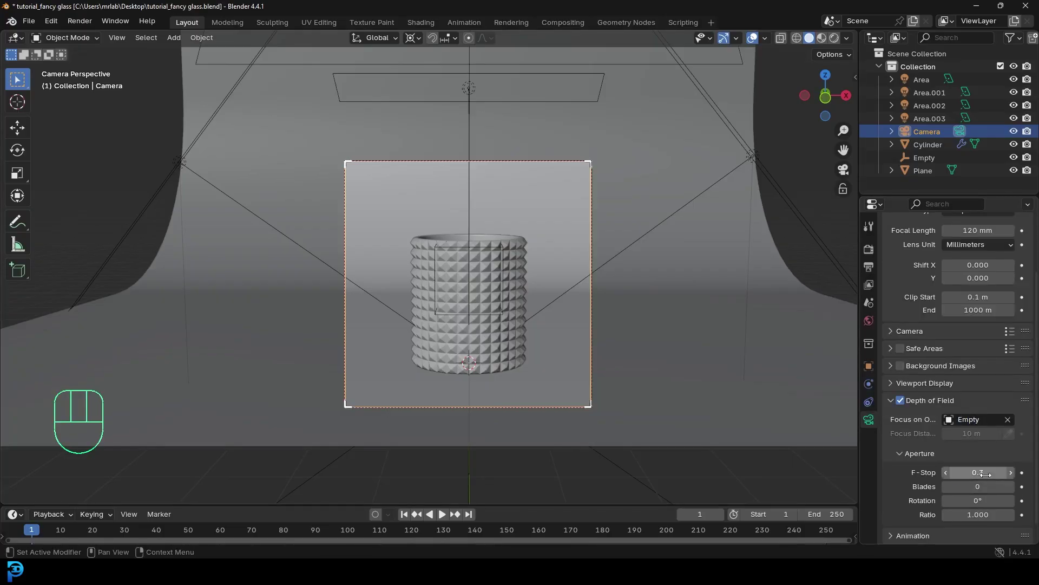
# - With depth of field focused on the Empty at f-stop 0.3, preview rendered and move the Empty onto the glass
pyautogui.press('z')
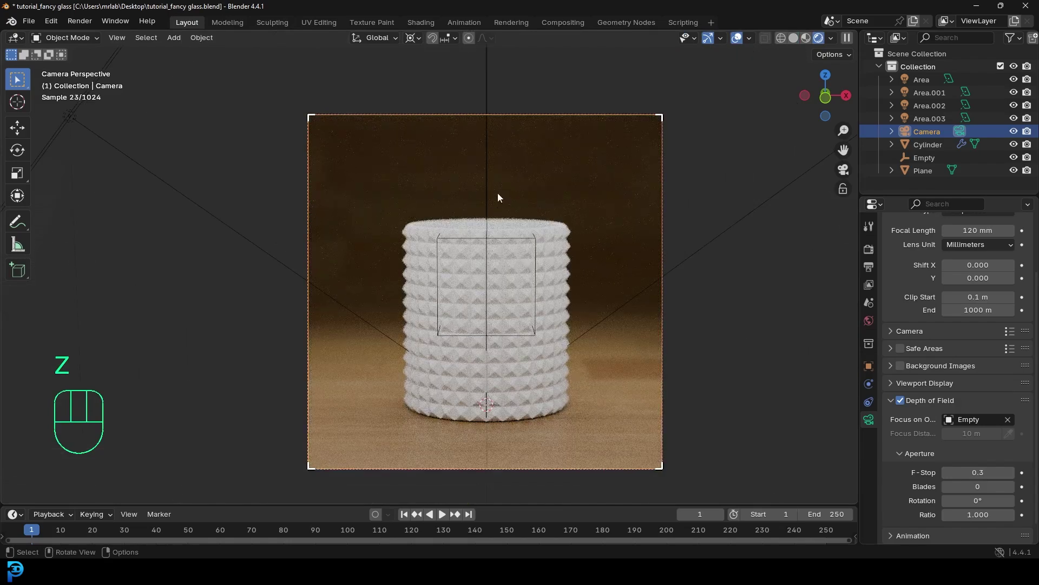
pyautogui.moveTo(420, 44); pyautogui.dragTo(454, 137)
pyautogui.press('g')
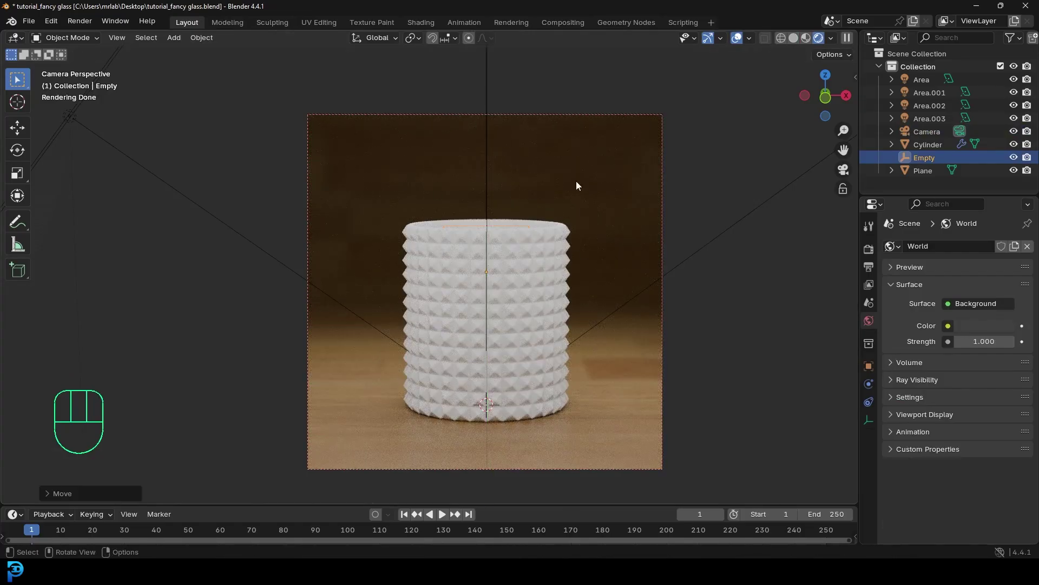
pyautogui.press('g')
pyautogui.press('s')
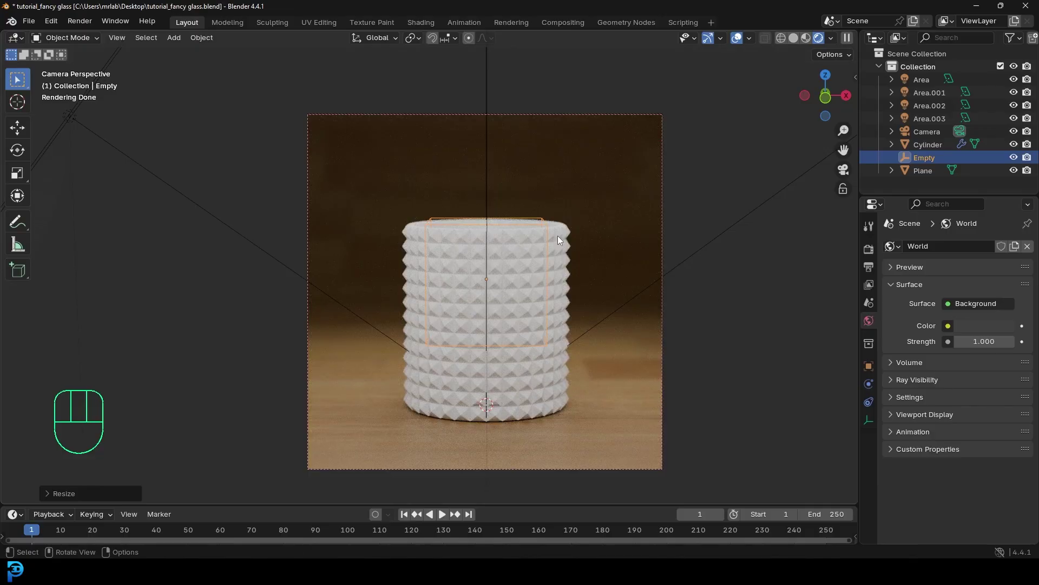
# - Select the studded glass cylinder to start its Material.002 glass setup
pyautogui.click(563, 233)
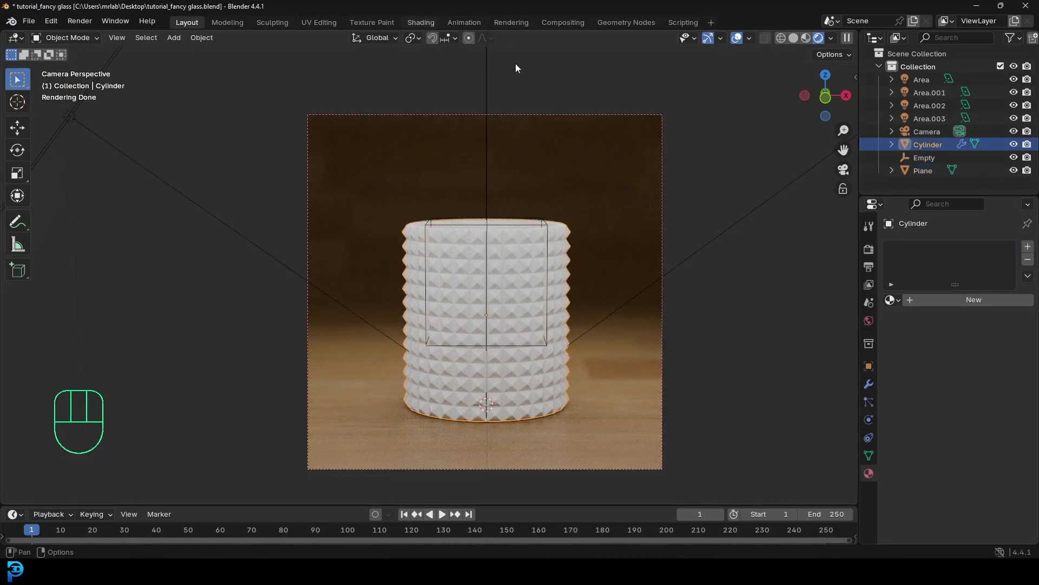
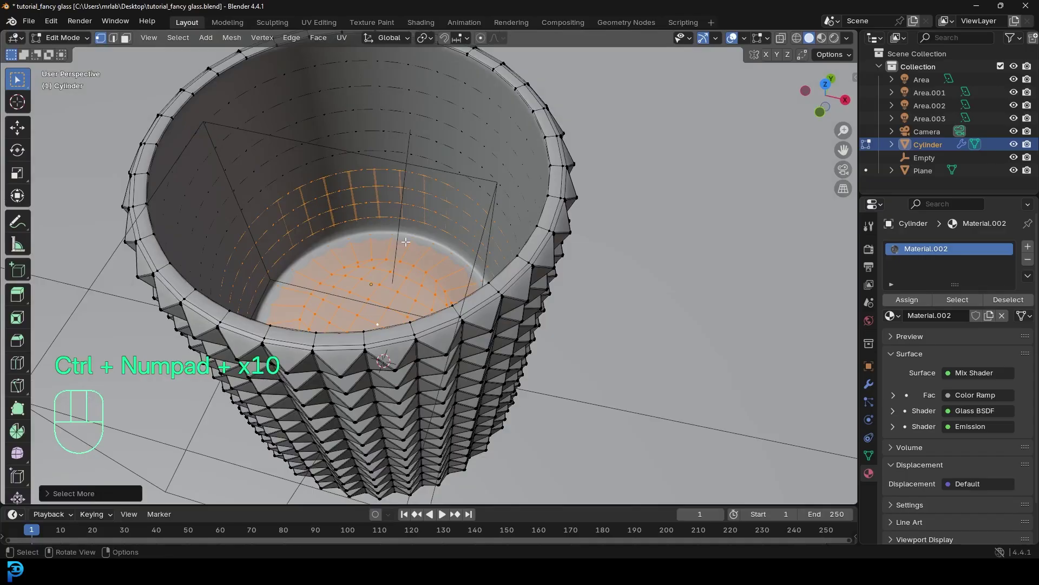
# - Duplicate the inner bottom faces, separate them as Cylinder.001, and select it in wireframe view
pyautogui.press('shift+d')
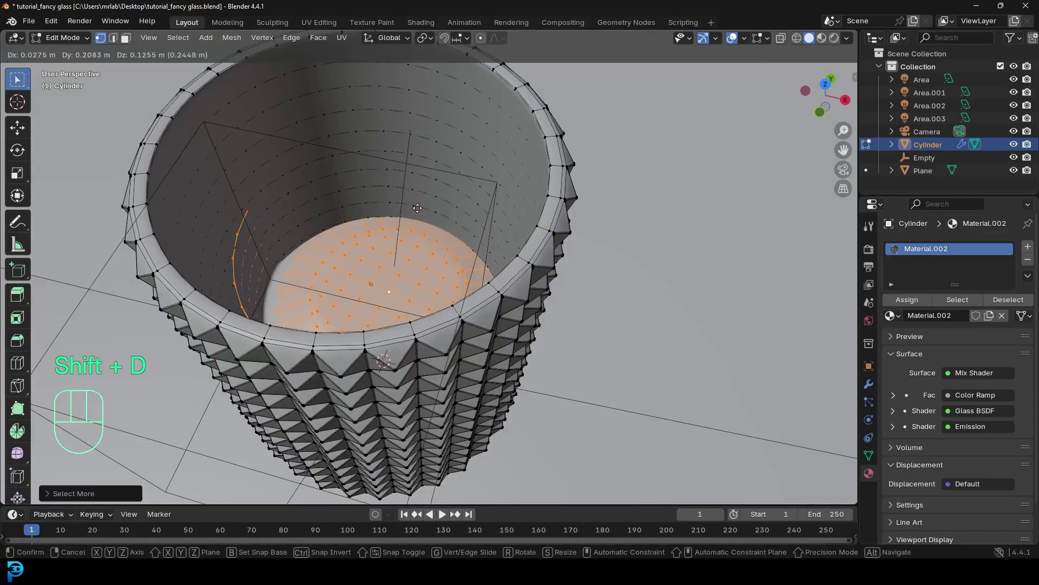
pyautogui.press('p')
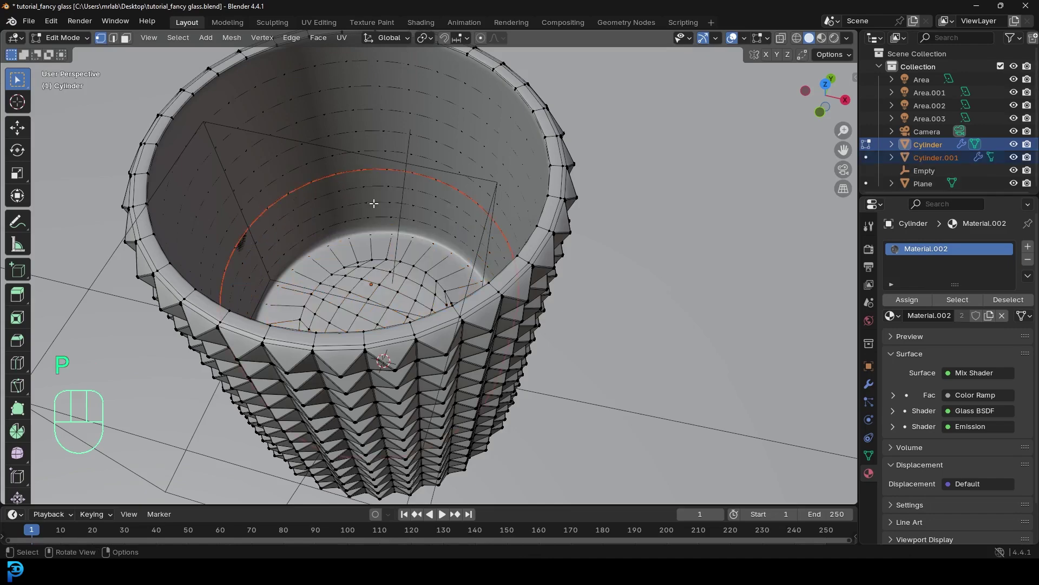
pyautogui.press('Tab')
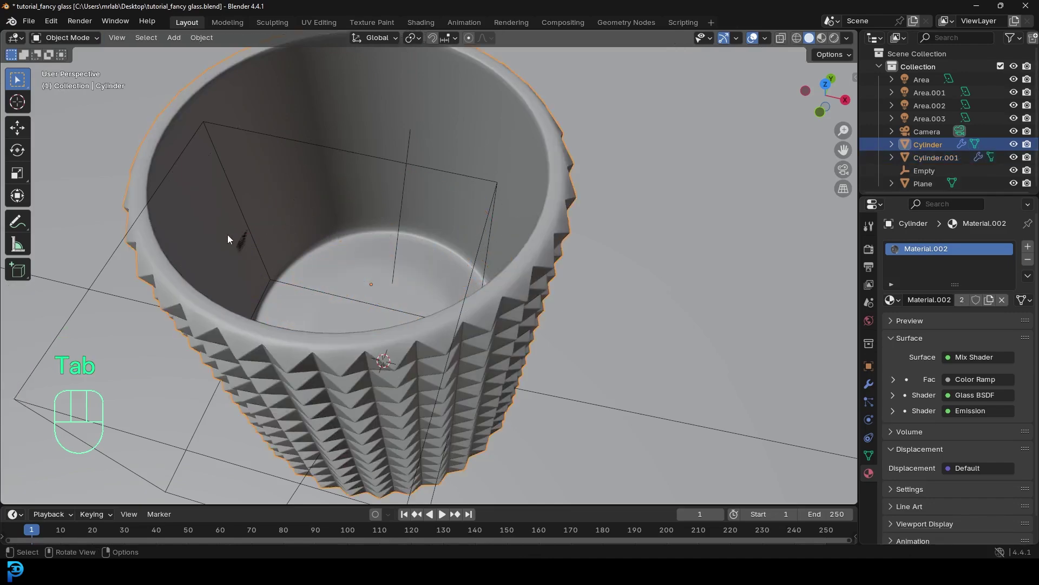
pyautogui.click(257, 248)
pyautogui.click(250, 245)
# - Edit Cylinder.001, select all its vertices and shrink it with Alt+S to sit inside the glass walls
pyautogui.press('z')
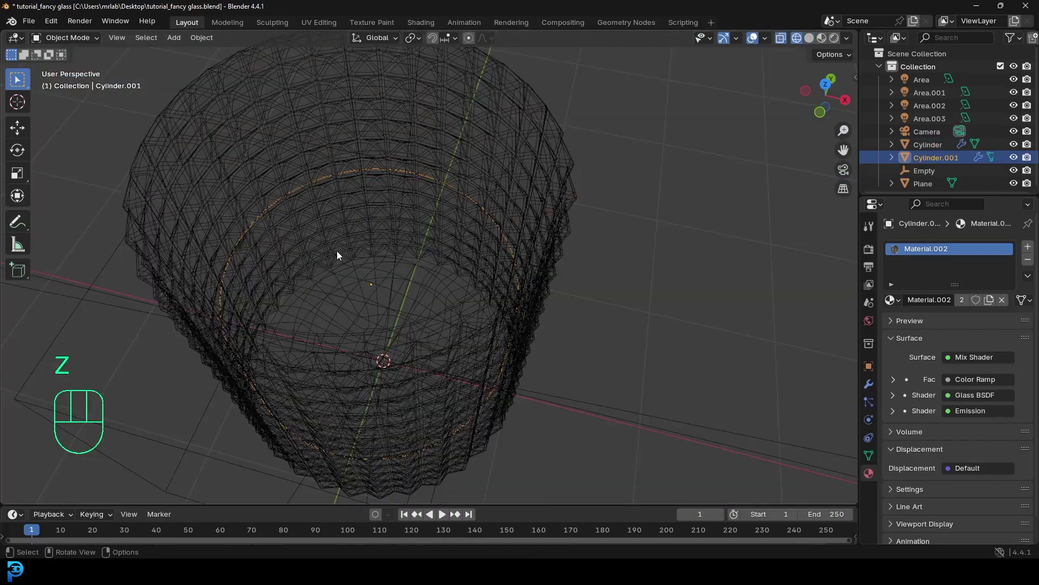
pyautogui.moveTo(363, 270); pyautogui.dragTo(368, 221)
pyautogui.press('g')
pyautogui.middleClick(436, 226)
pyautogui.press('Tab')
pyautogui.moveTo(475, 228); pyautogui.dragTo(479, 254)
pyautogui.press('a')
pyautogui.moveTo(494, 250); pyautogui.dragTo(478, 247)
pyautogui.press('alt+s')
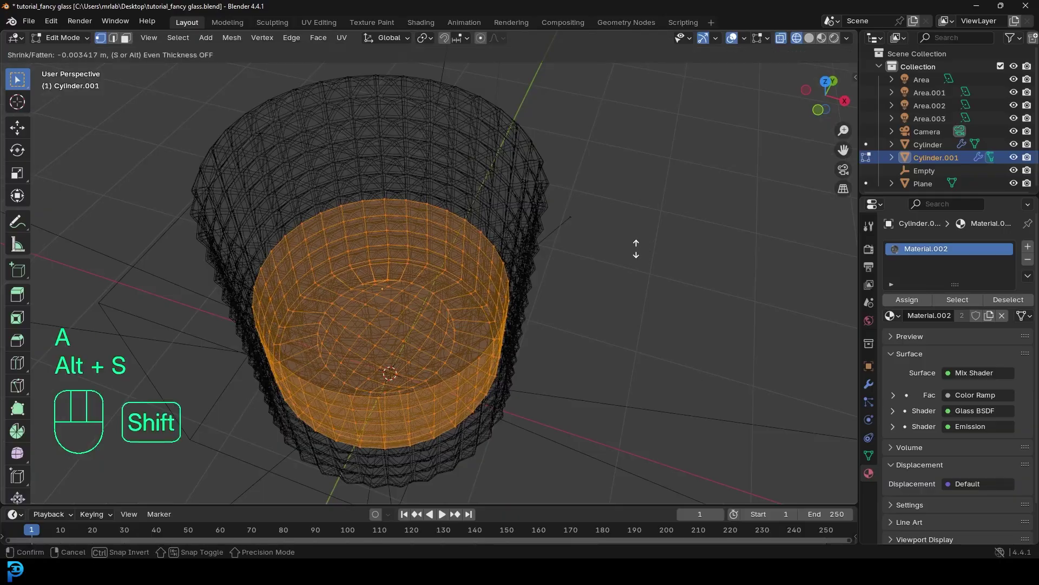
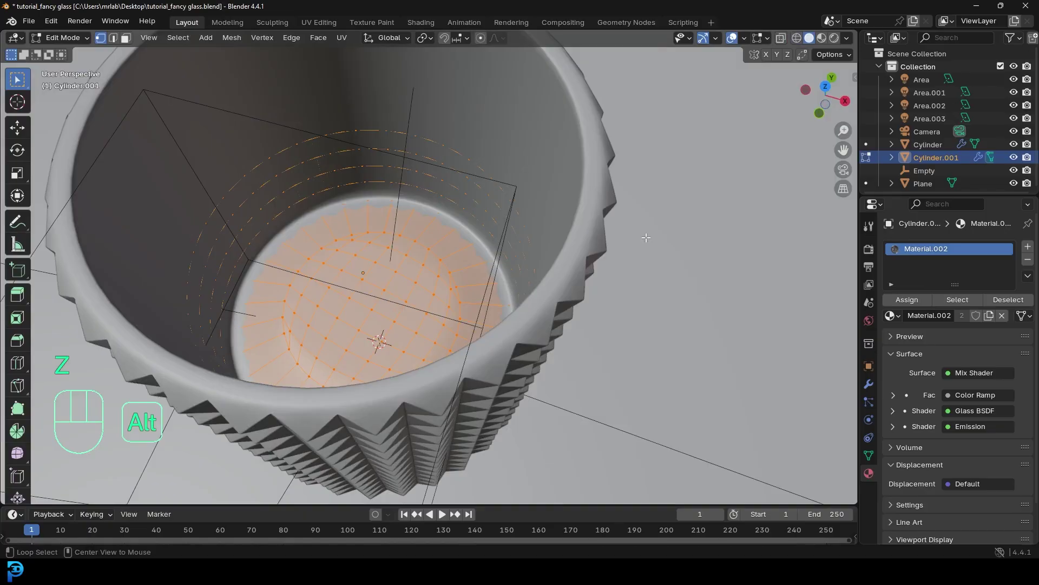
pyautogui.press('alt+s')
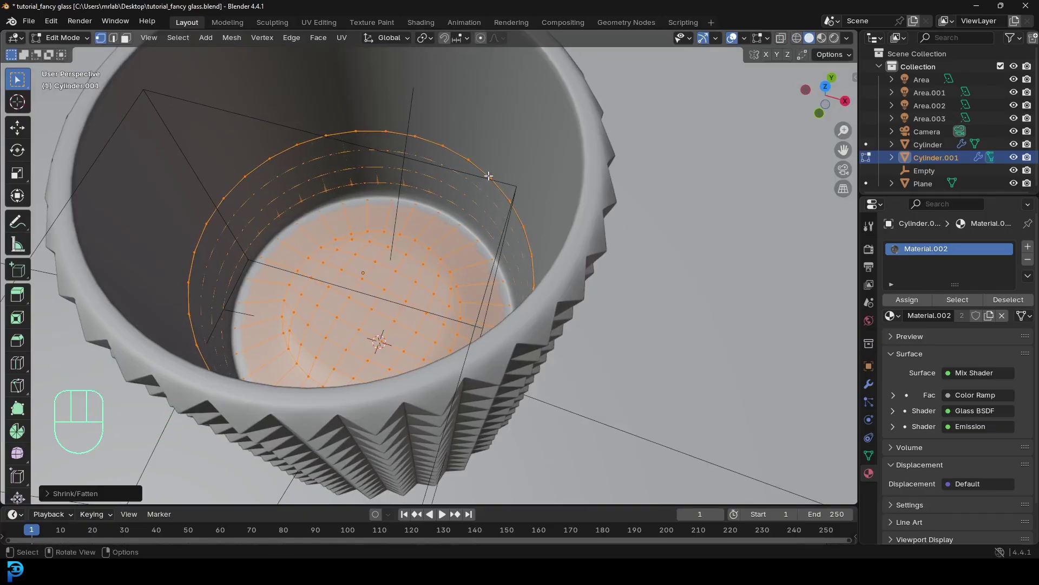
# - Extrude the top edge ring inward, fill the opening with faces, and recalculate normals
pyautogui.press('alt+a')
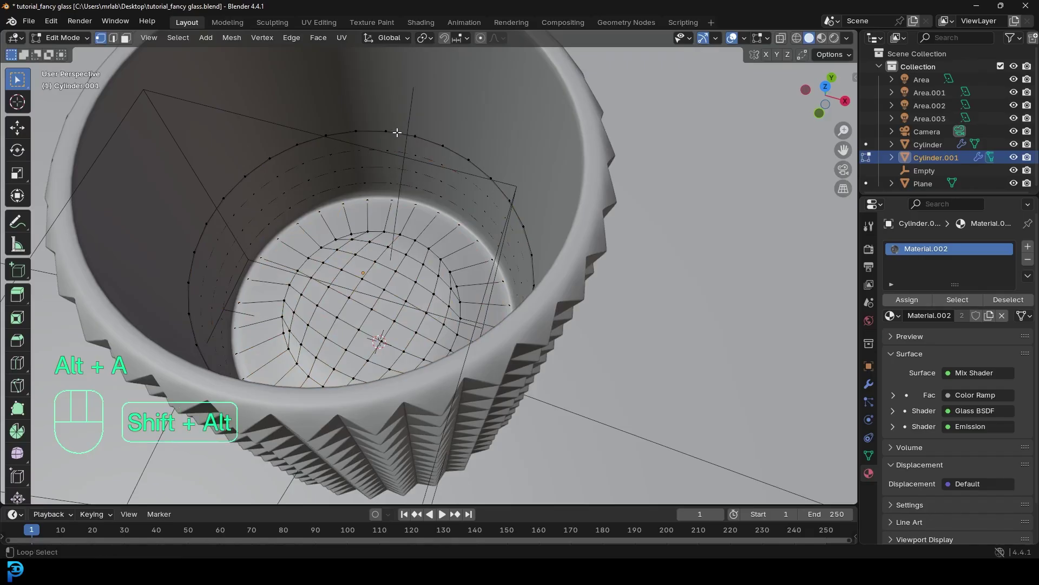
pyautogui.moveTo(520, 206); pyautogui.dragTo(505, 211)
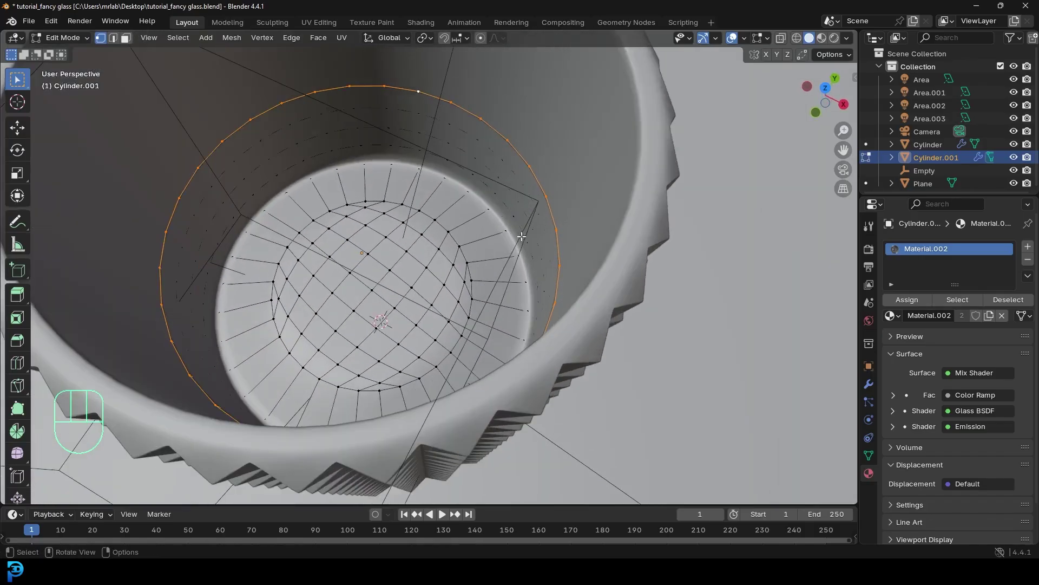
pyautogui.press('e')
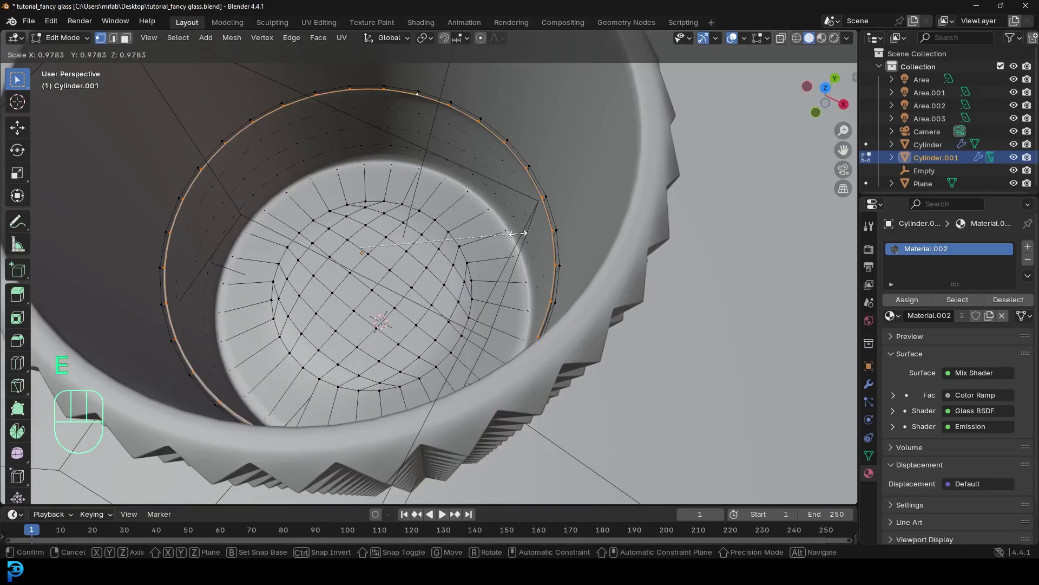
pyautogui.press('e')
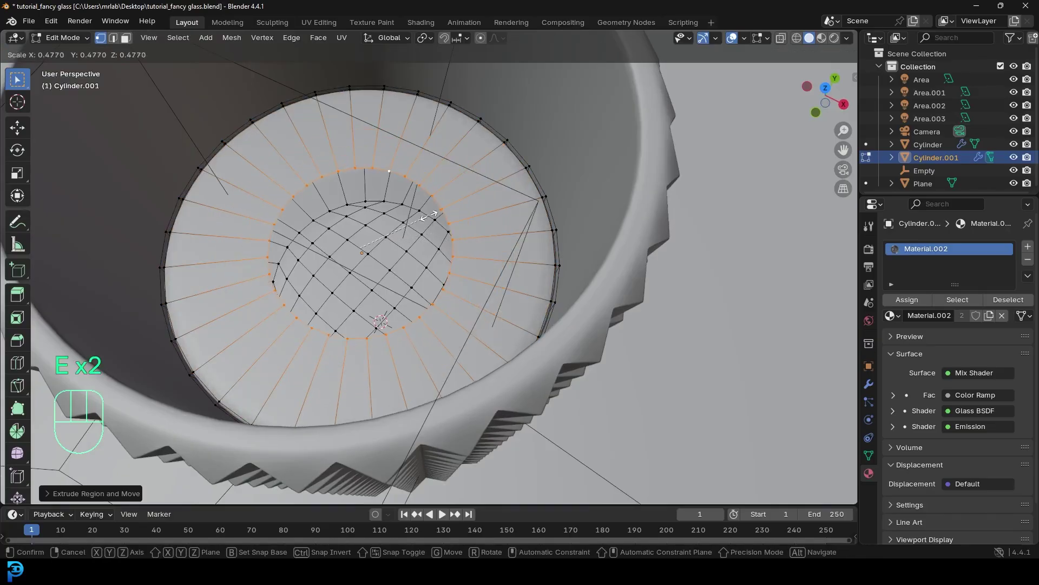
pyautogui.press('f')
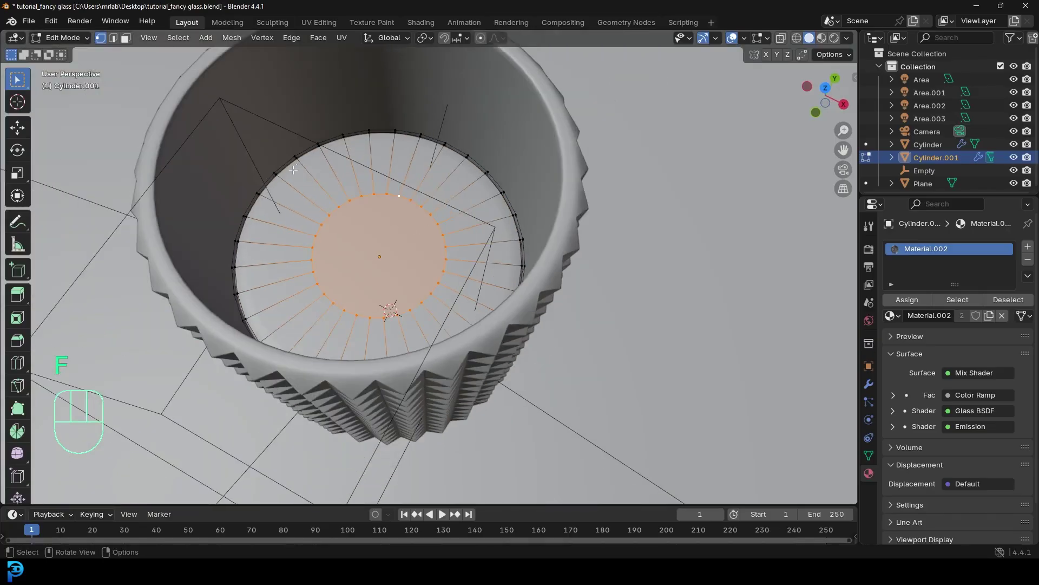
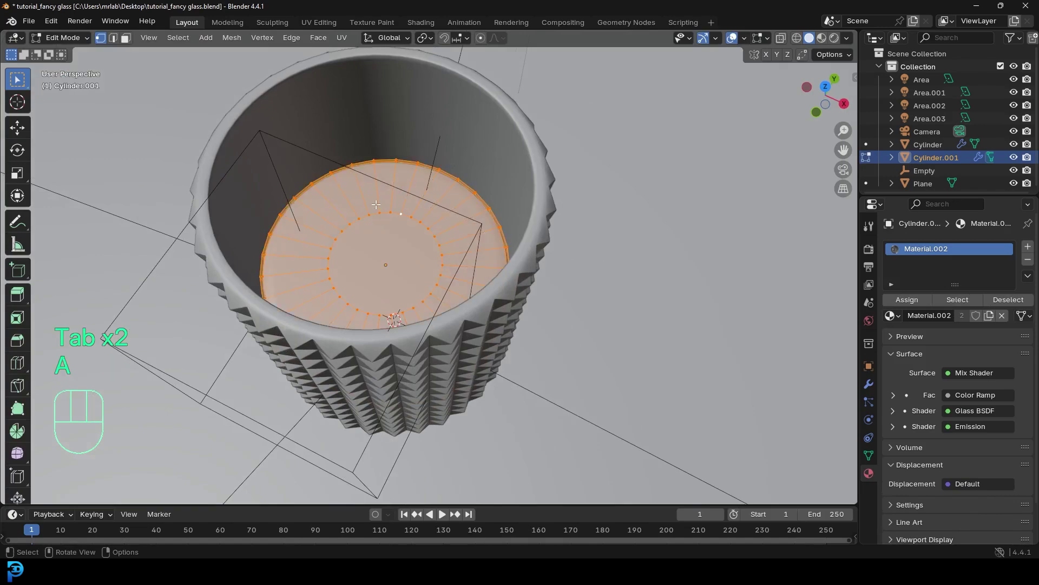
pyautogui.press('alt+n')
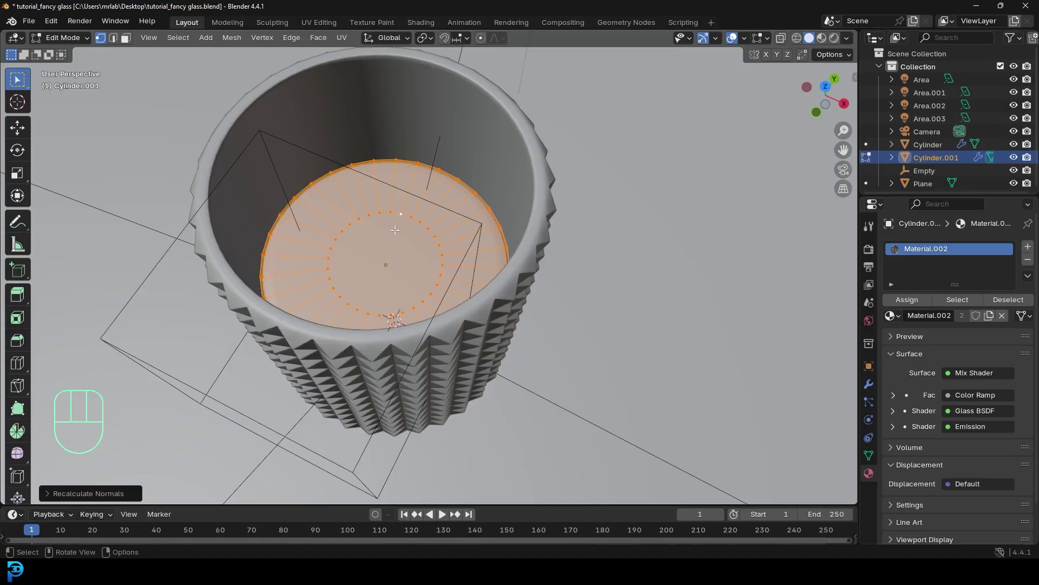
# - Give the liquid a new Material.003 and set its base colour to warm orange
pyautogui.press('Tab')
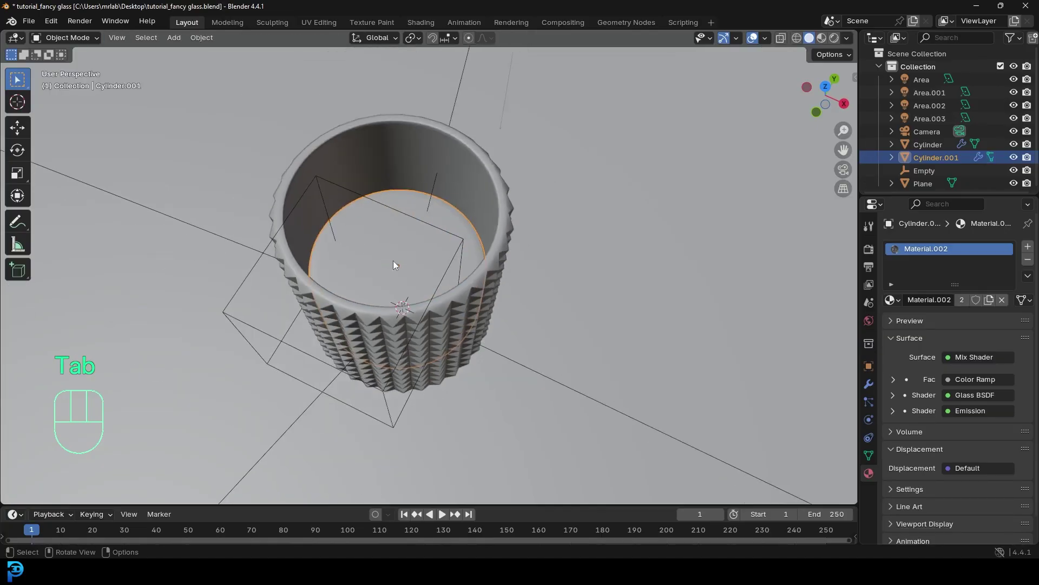
pyautogui.press('g')
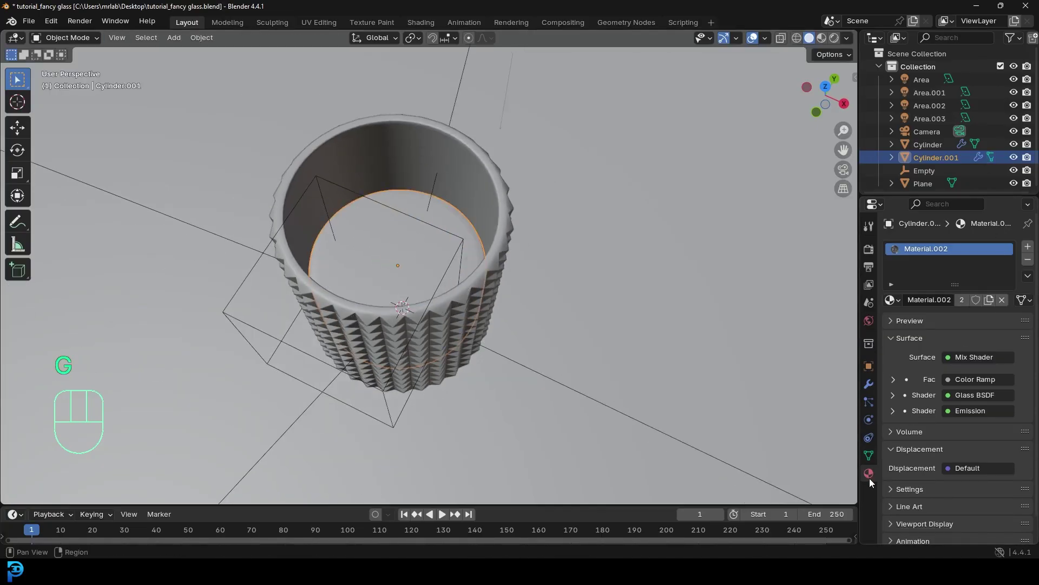
pyautogui.click(1032, 261)
pyautogui.click(968, 302)
pyautogui.click(970, 382)
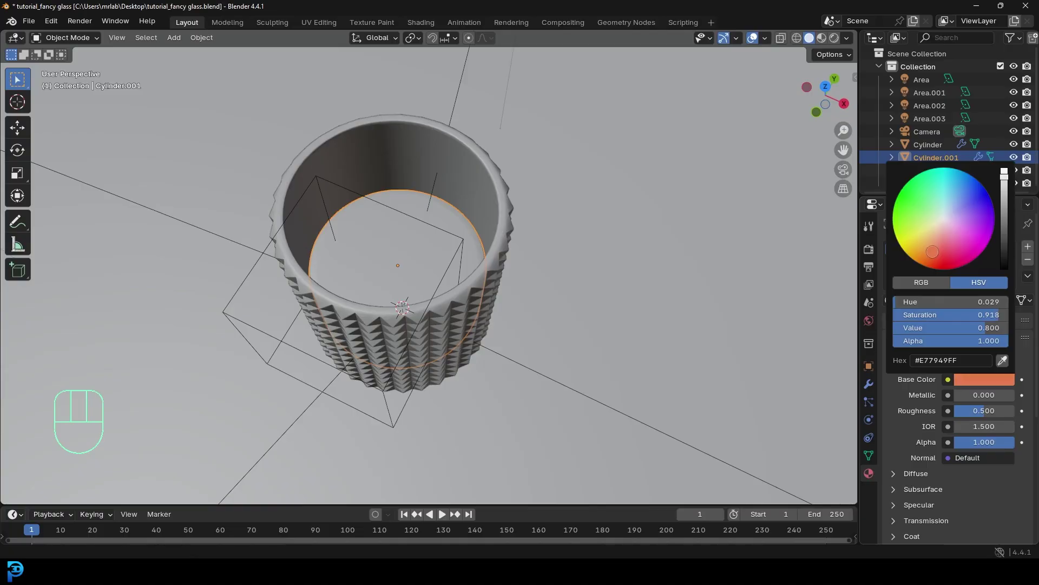
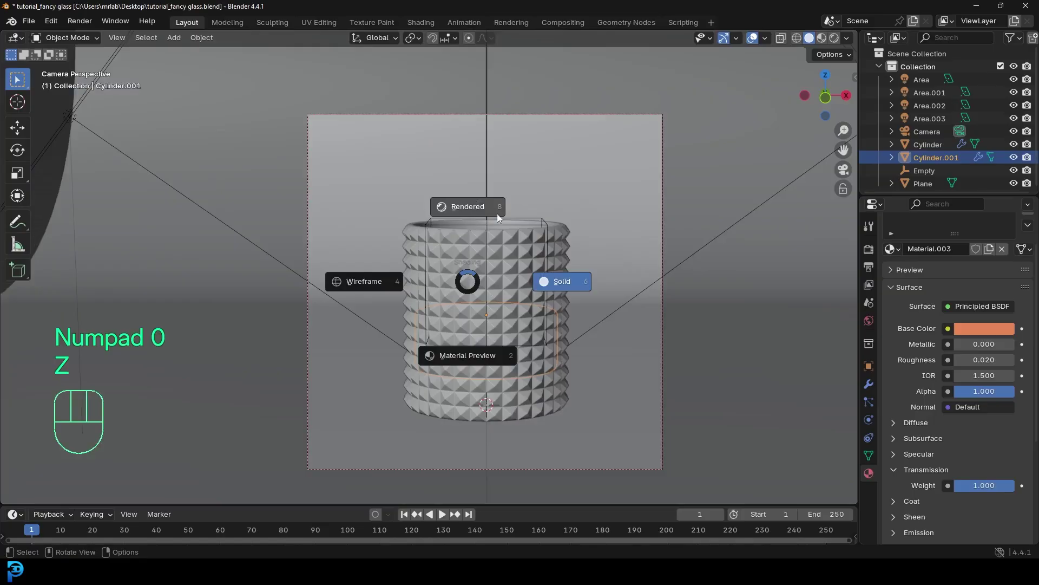
# - Preview the render, then dolly the camera about 1.4 m closer to the glass
pyautogui.press('alt+a')
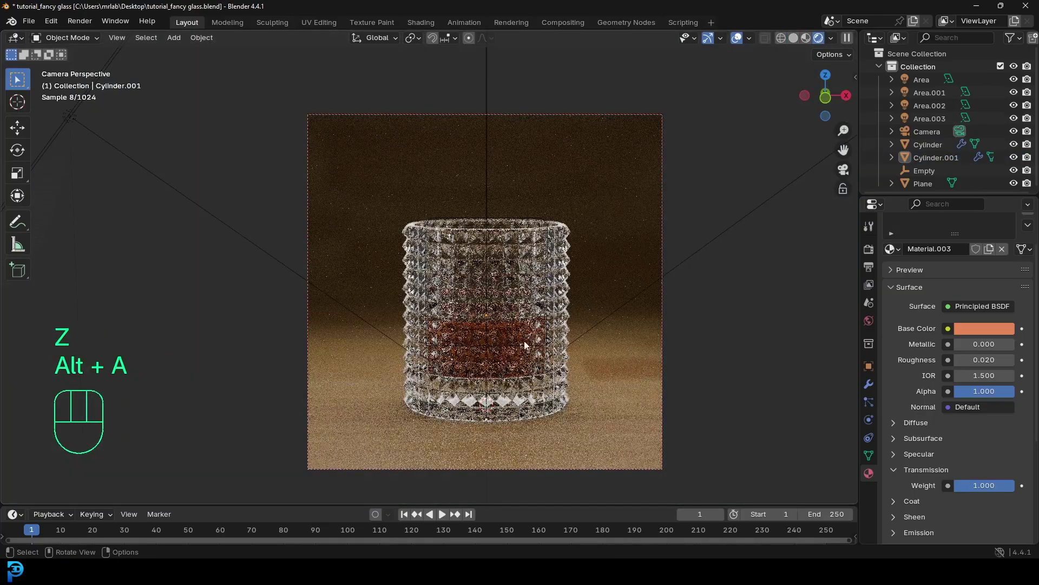
pyautogui.click(985, 331)
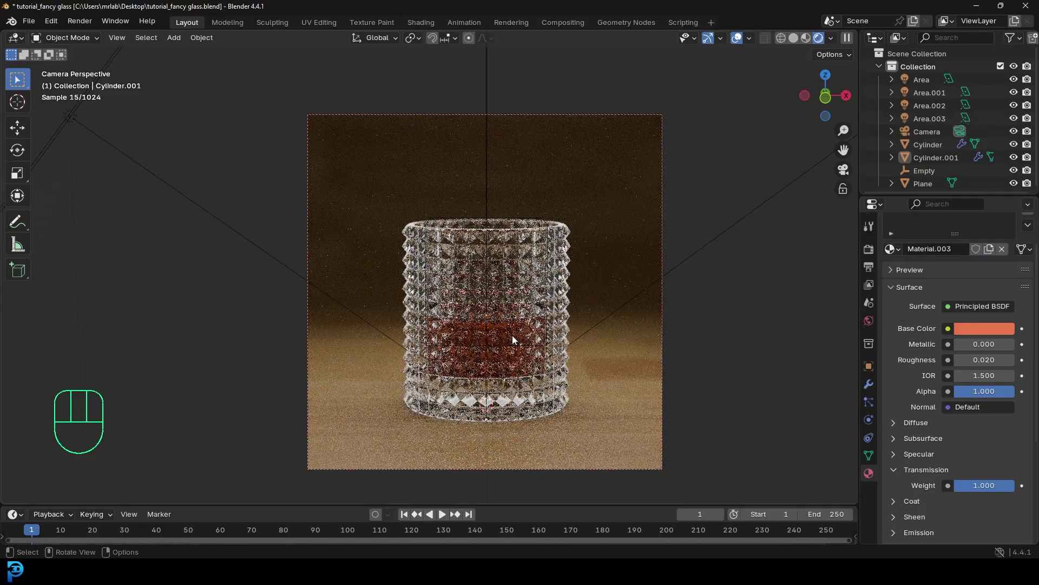
pyautogui.press('g')
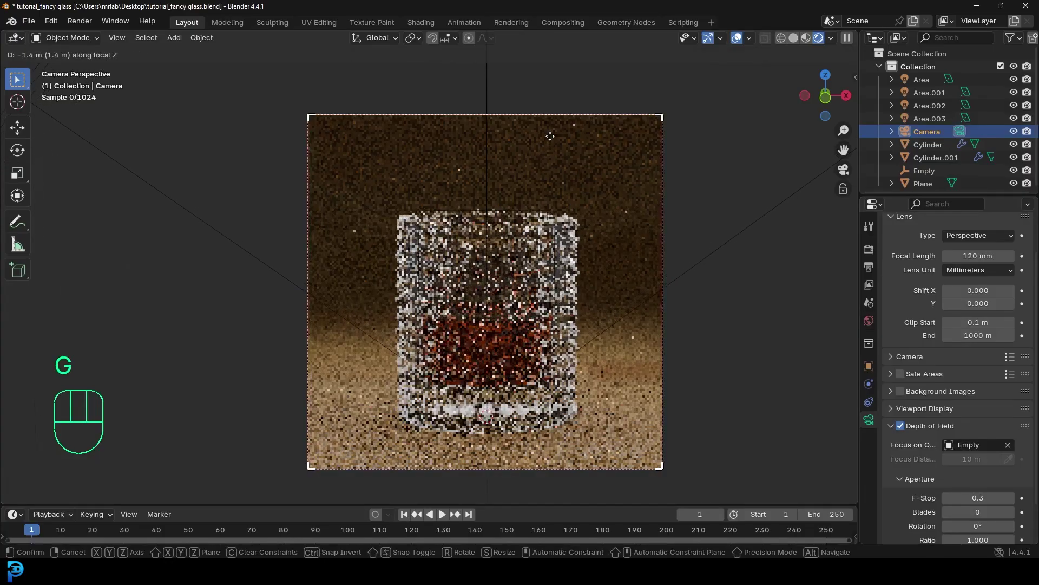